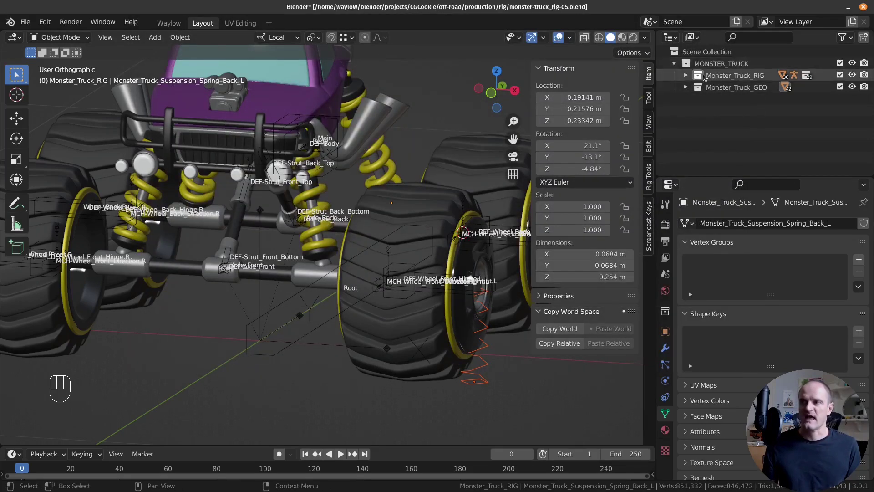
Step: Drag the Helpers collection out of the rig, briefly dropping it inside MONSTER_TRUCK
{"action": "left_click", "coordinate": [738, 87]}
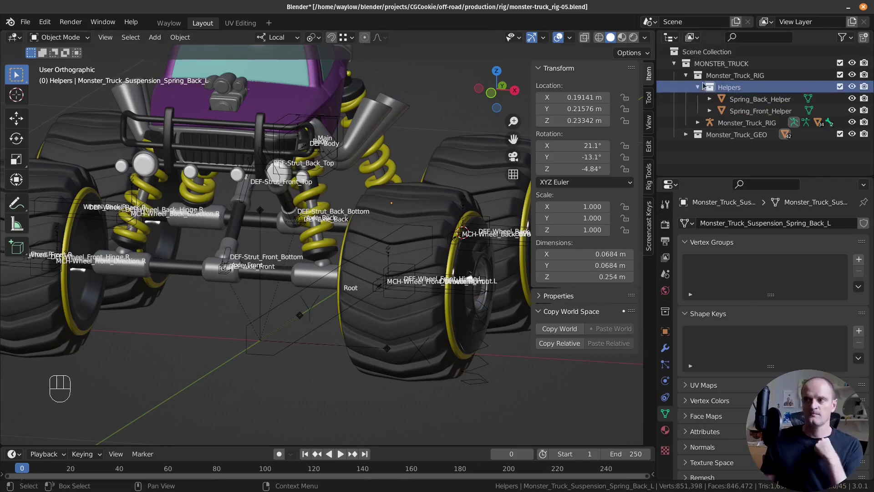
{"action": "left_click", "coordinate": [716, 90]}
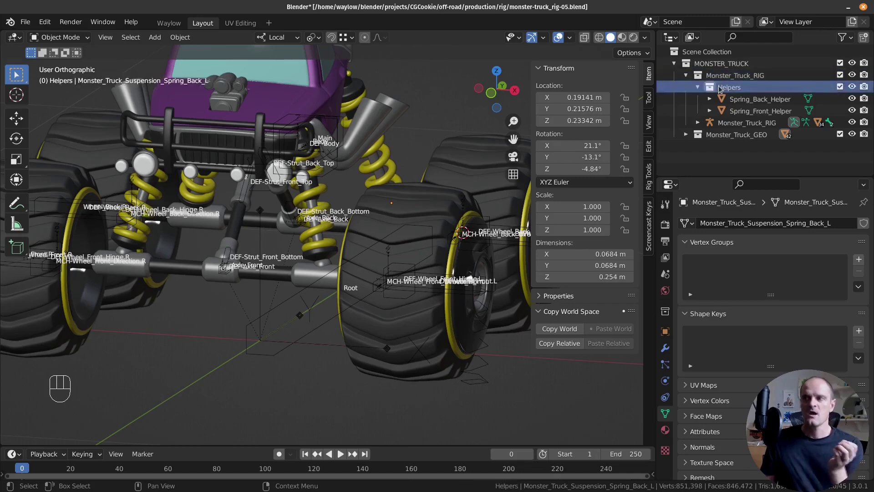
{"action": "left_click_drag", "start_coordinate": [722, 87], "coordinate": [719, 59]}
{"action": "left_click", "coordinate": [716, 66]}
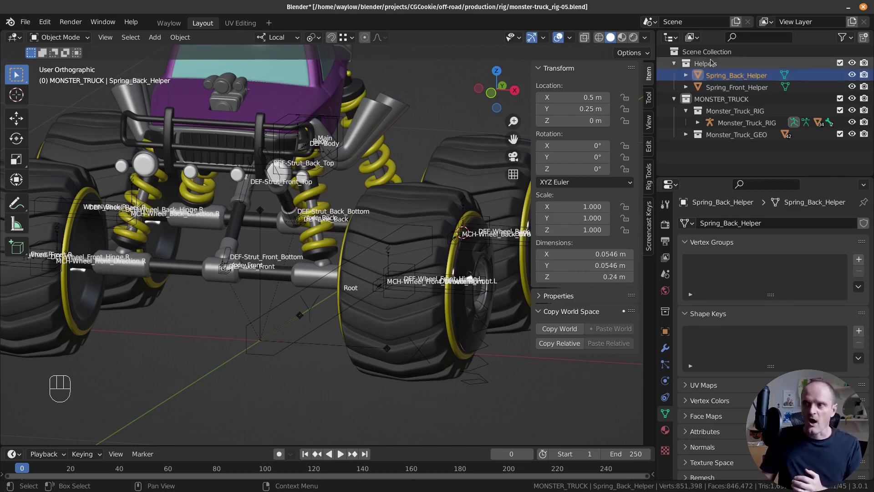
{"action": "left_click_drag", "start_coordinate": [715, 65], "coordinate": [726, 101]}
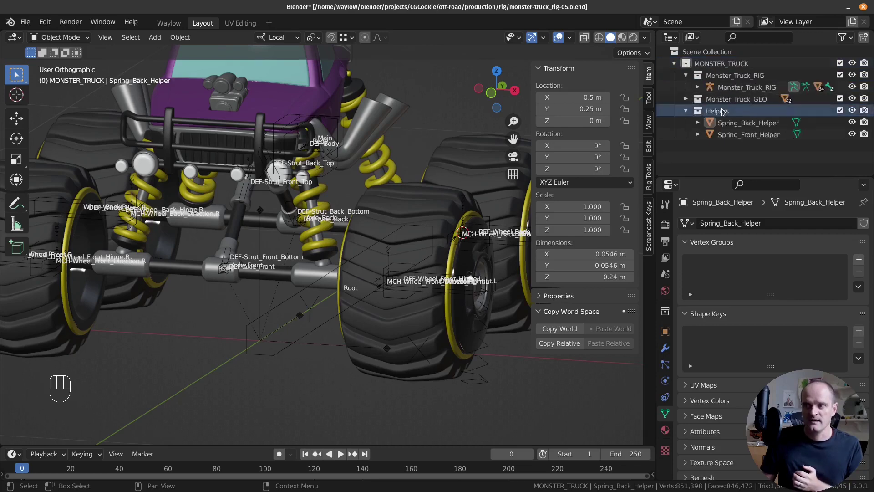
Step: Rename the collection to Helpers and move it to the top level under Scene Collection
{"action": "left_click", "coordinate": [724, 112]}
{"action": "left_click_drag", "start_coordinate": [723, 113], "coordinate": [750, 120]}
{"action": "key", "text": "BackSpace"}
{"action": "key", "text": "BackSpace"}
{"action": "left_click", "coordinate": [750, 112]}
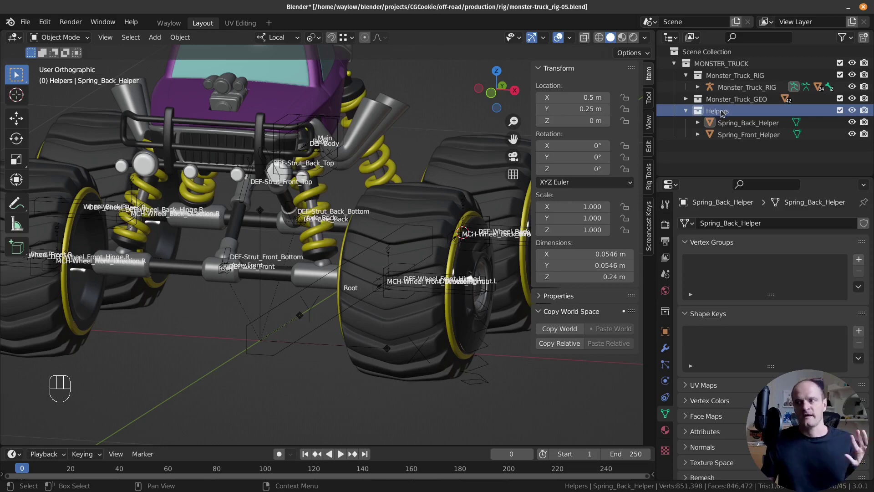
{"action": "left_click_drag", "start_coordinate": [721, 111], "coordinate": [716, 57]}
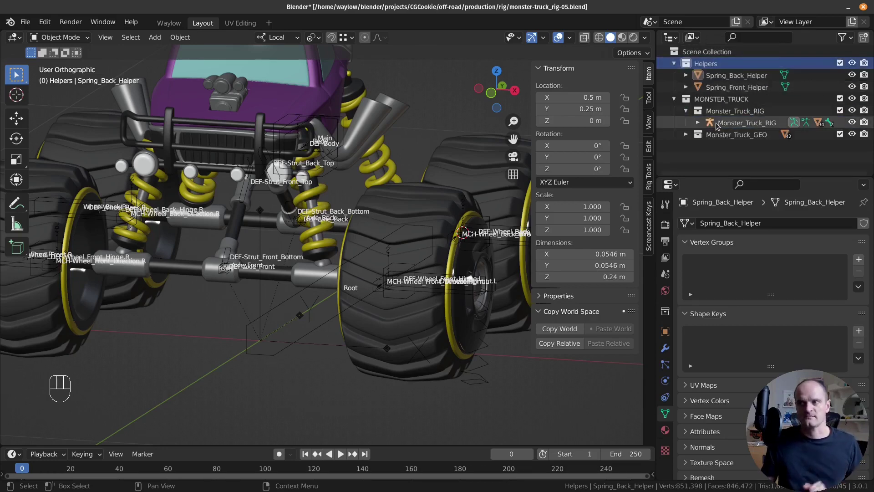
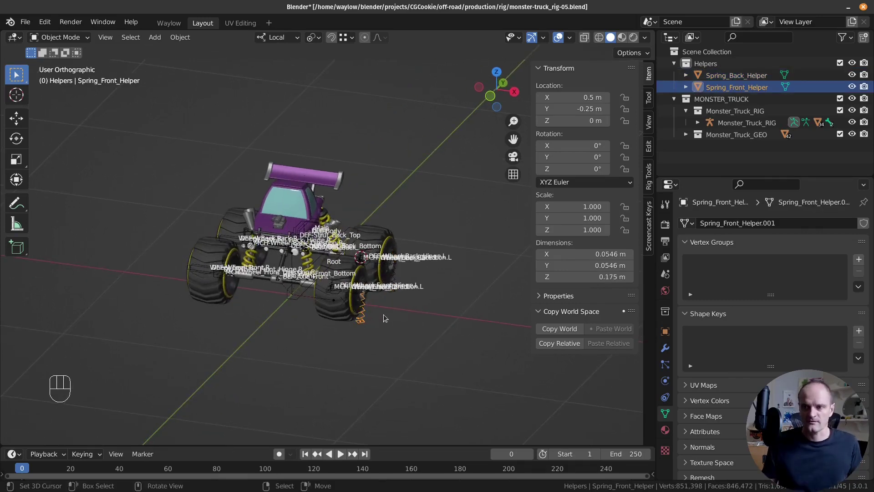
Step: Hide Spring_Back_Helper and move Spring_Front_Helper sideways along X away from the truck
{"action": "left_click", "coordinate": [855, 77]}
{"action": "right_click", "coordinate": [367, 323]}
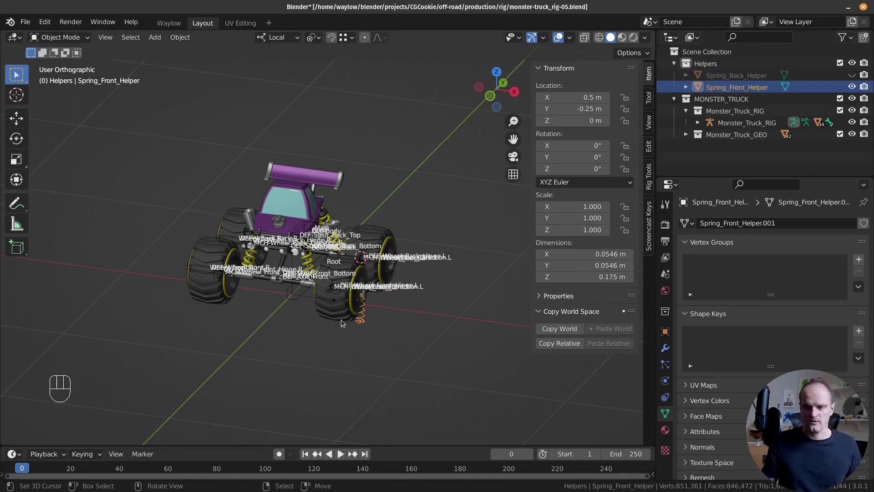
{"action": "left_click_drag", "start_coordinate": [355, 329], "coordinate": [317, 293]}
{"action": "key", "text": "g"}
{"action": "left_click", "coordinate": [44, 352]}
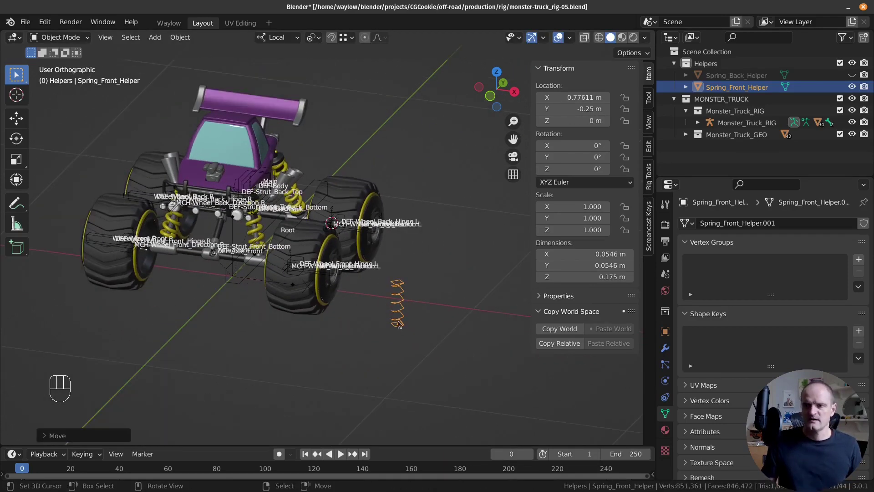
Step: Check the front helper's new position and reselect the Helpers collection
{"action": "right_click", "coordinate": [401, 323]}
{"action": "right_click", "coordinate": [406, 315]}
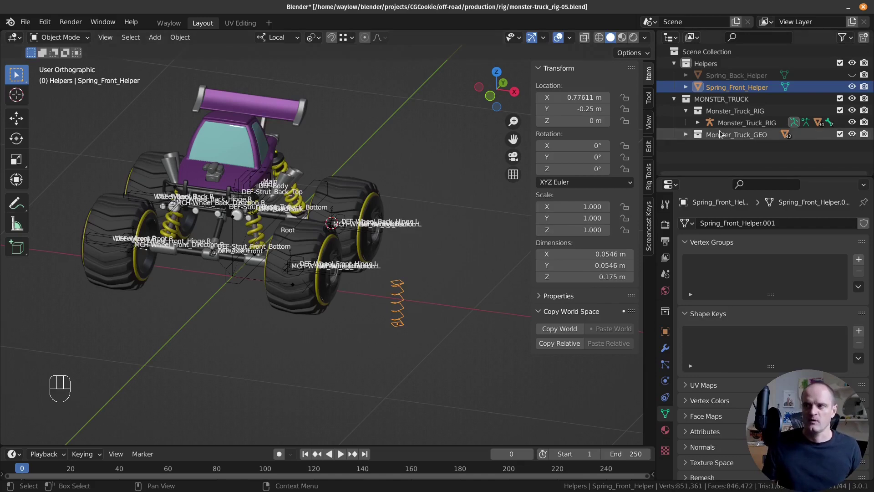
{"action": "left_click", "coordinate": [732, 103]}
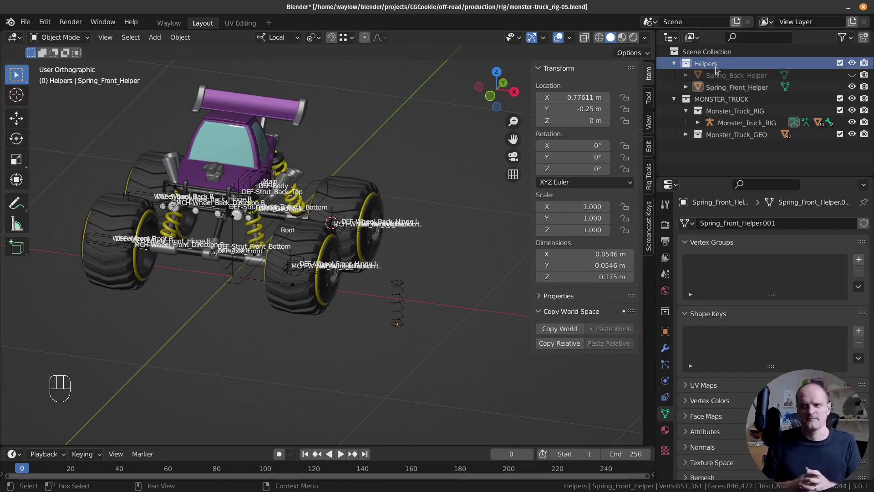
Step: Snap the 3D cursor to the front spring helper and add a new armature there
{"action": "right_click", "coordinate": [398, 323]}
{"action": "key", "text": "shift+a"}
{"action": "key", "text": "shift+s"}
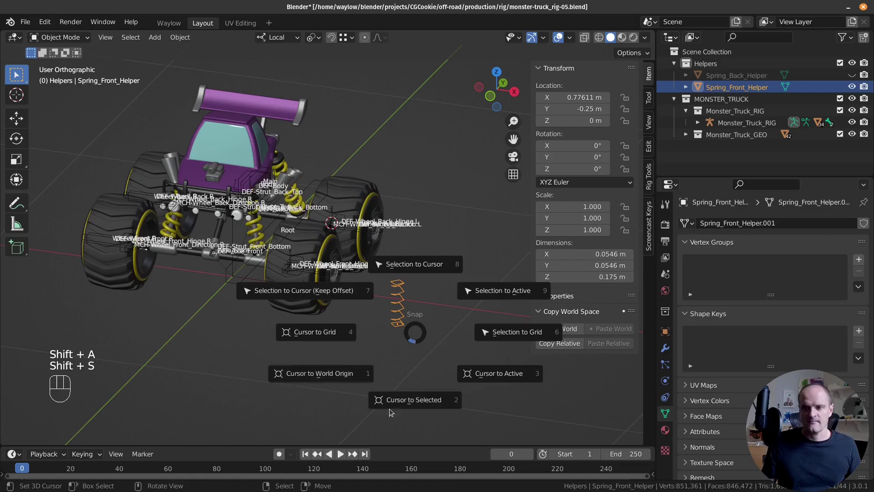
{"action": "key", "text": "shift+a"}
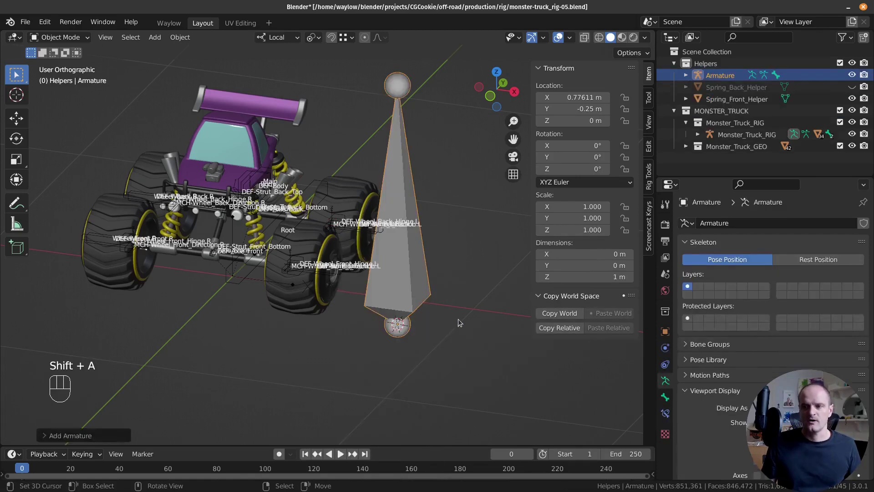
{"action": "left_click", "coordinate": [435, 290]}
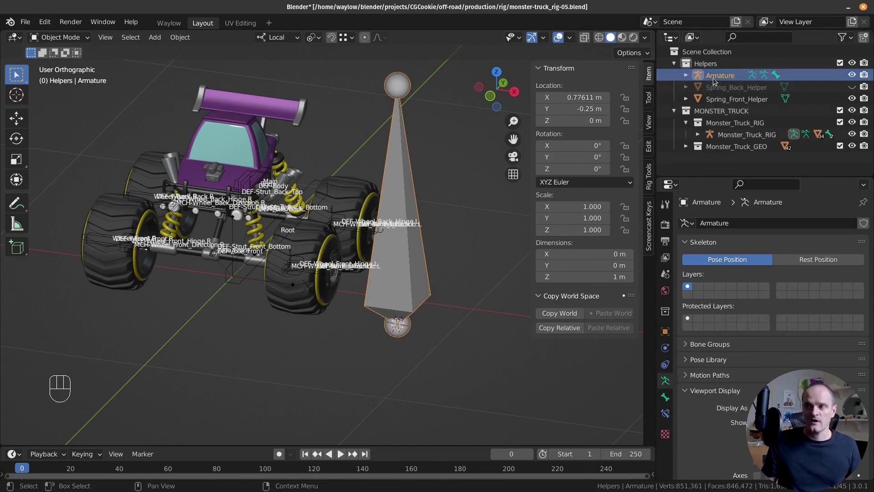
Step: Rename the new armature Front_spring in the Outliner and show its object settings
{"action": "left_click_drag", "start_coordinate": [716, 80], "coordinate": [710, 82]}
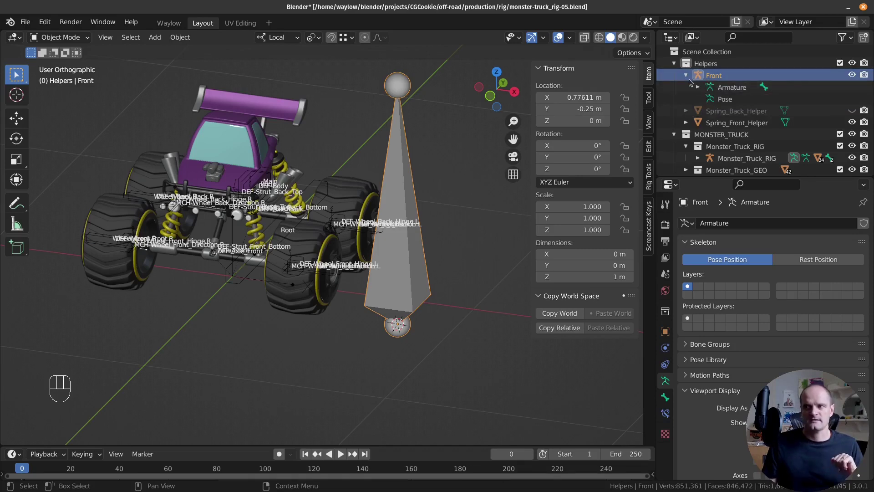
{"action": "left_click", "coordinate": [691, 75]}
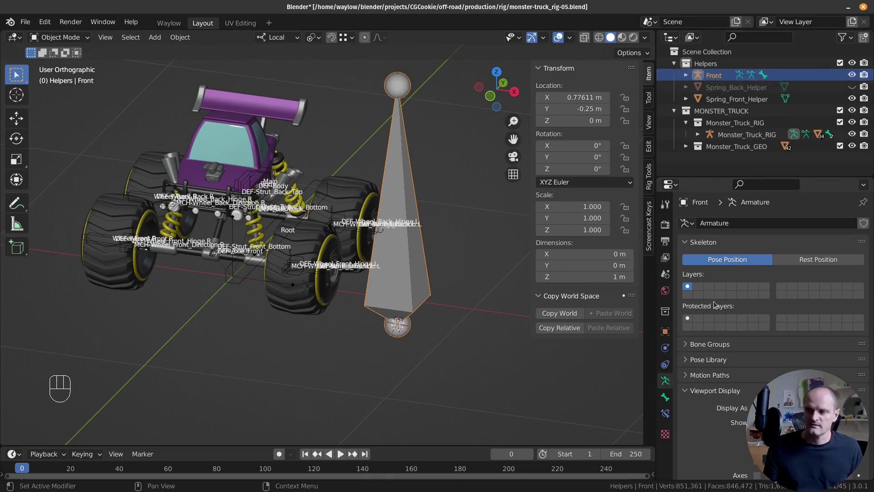
{"action": "left_click", "coordinate": [713, 79]}
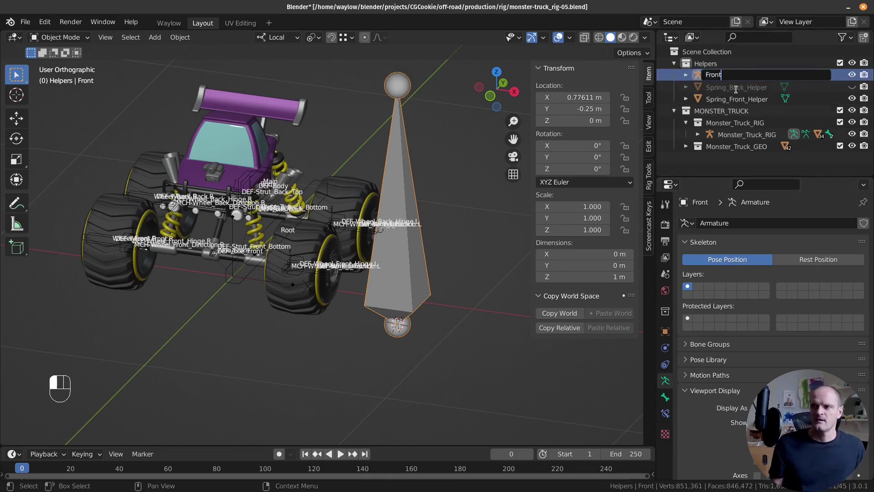
{"action": "left_click_drag", "start_coordinate": [739, 91], "coordinate": [739, 98]}
{"action": "left_click", "coordinate": [667, 329]}
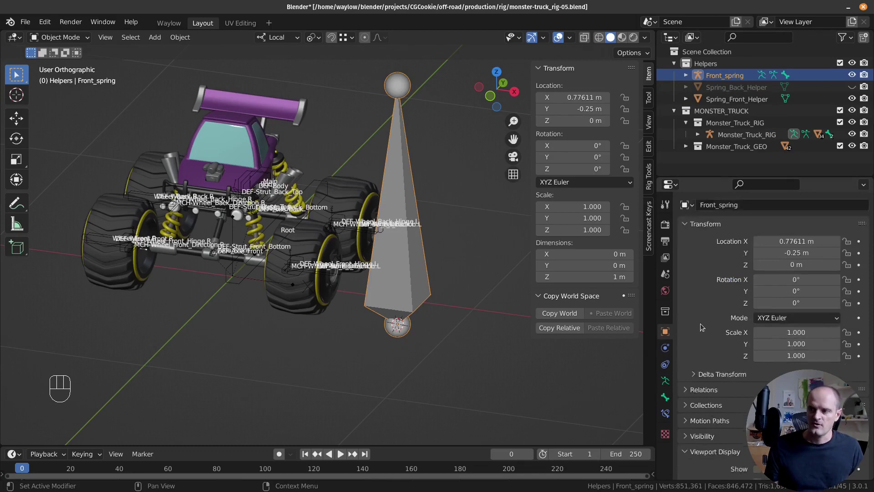
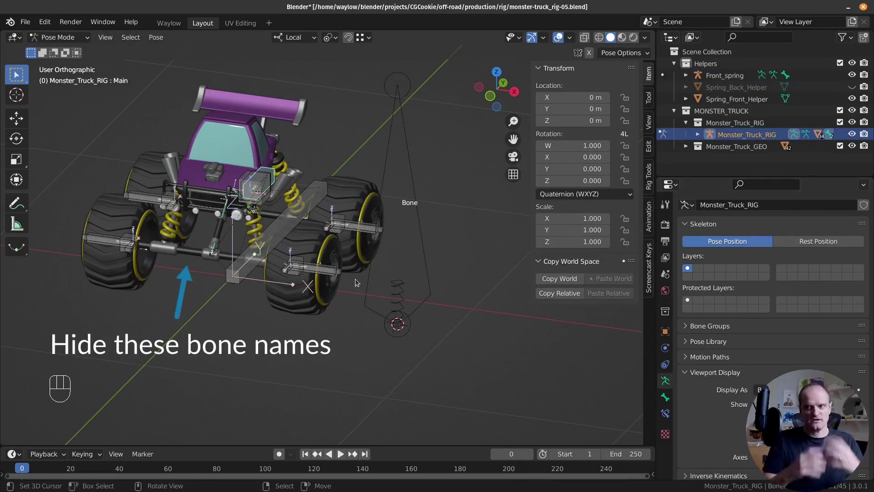
Step: Edit the Front_spring armature and stretch its single bone upright to the spring's top
{"action": "left_click", "coordinate": [426, 259]}
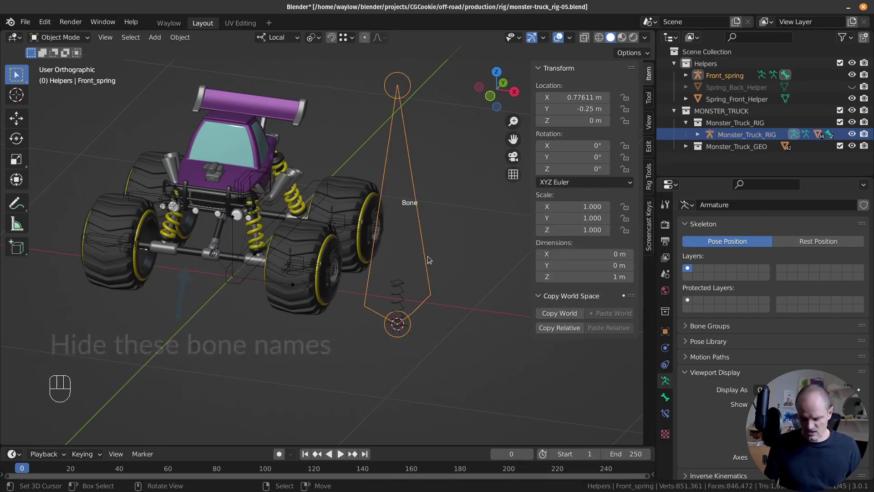
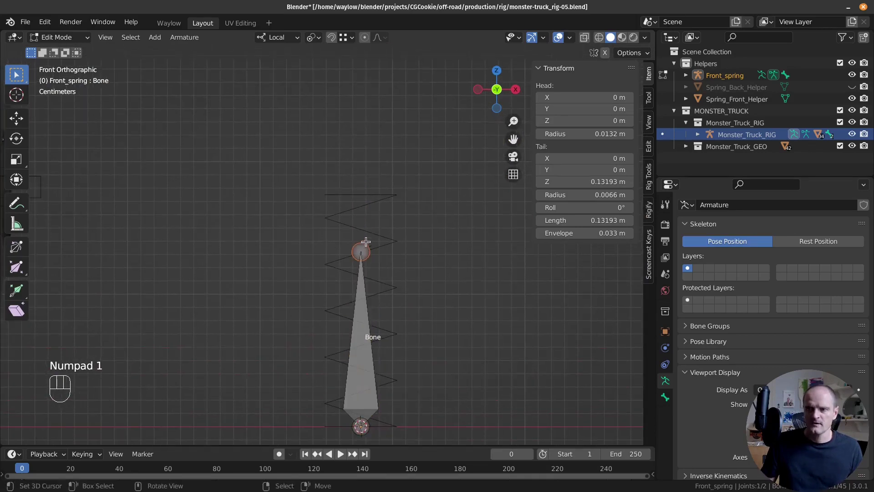
{"action": "left_click_drag", "start_coordinate": [352, 215], "coordinate": [349, 224]}
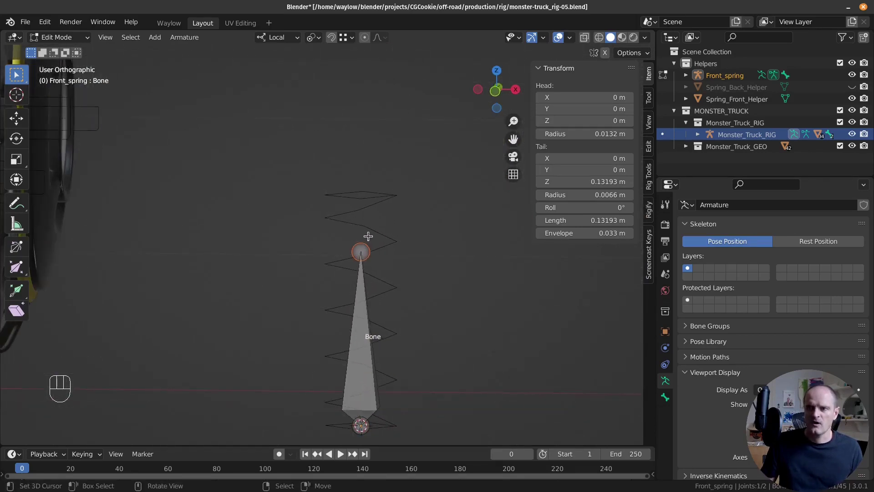
{"action": "key", "text": "g"}
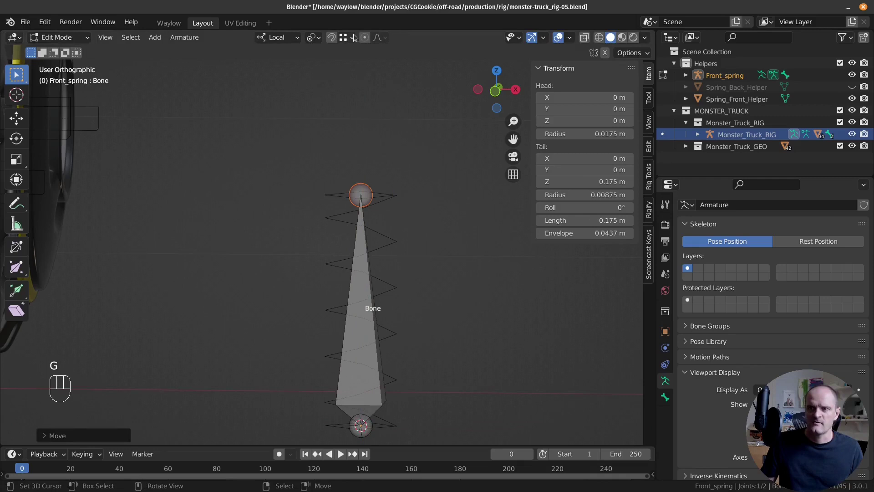
{"action": "left_click_drag", "start_coordinate": [352, 37], "coordinate": [353, 119]}
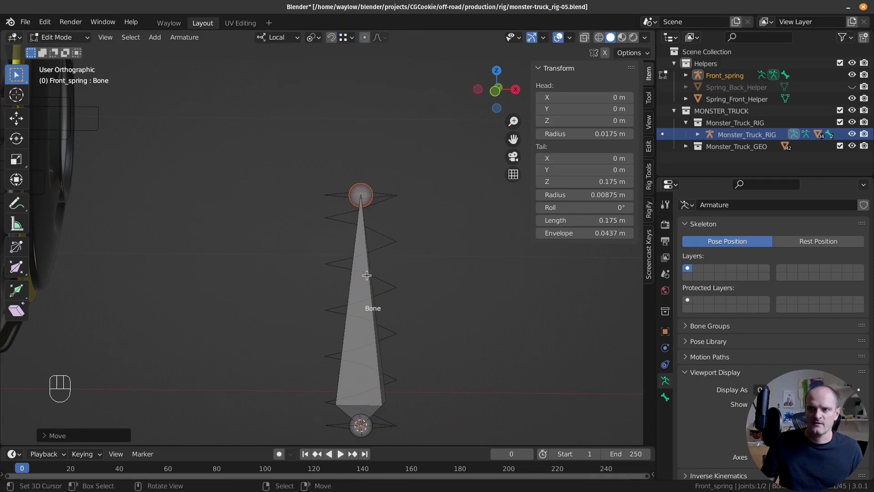
Step: Orbit and zoom around the new spring bone to inspect it
{"action": "middle_click", "coordinate": [389, 273]}
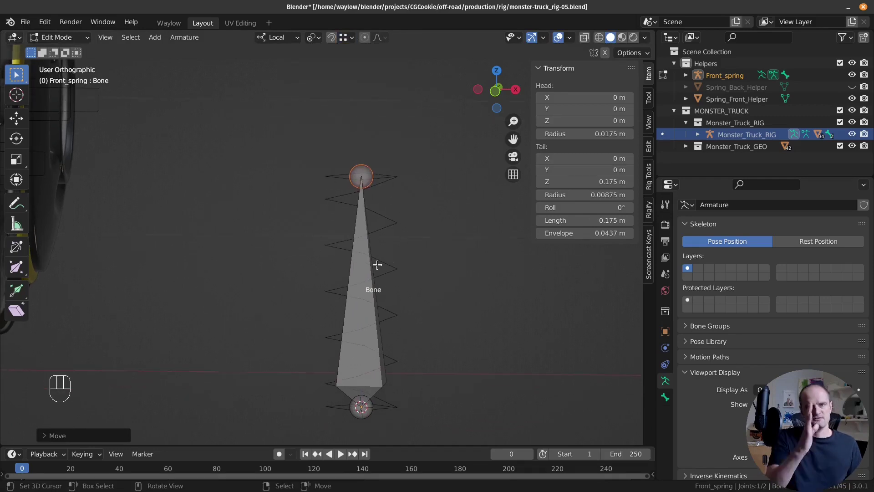
{"action": "middle_click", "coordinate": [394, 189]}
{"action": "left_click_drag", "start_coordinate": [407, 191], "coordinate": [301, 279]}
{"action": "left_click_drag", "start_coordinate": [296, 265], "coordinate": [305, 241]}
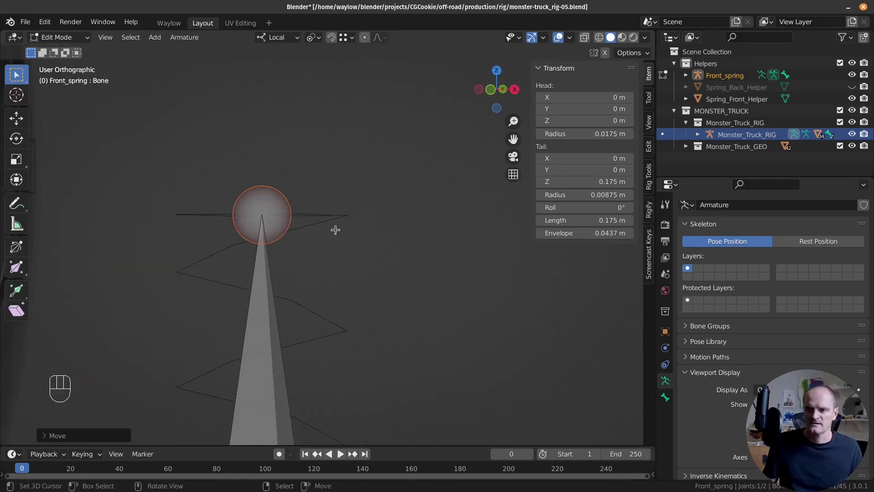
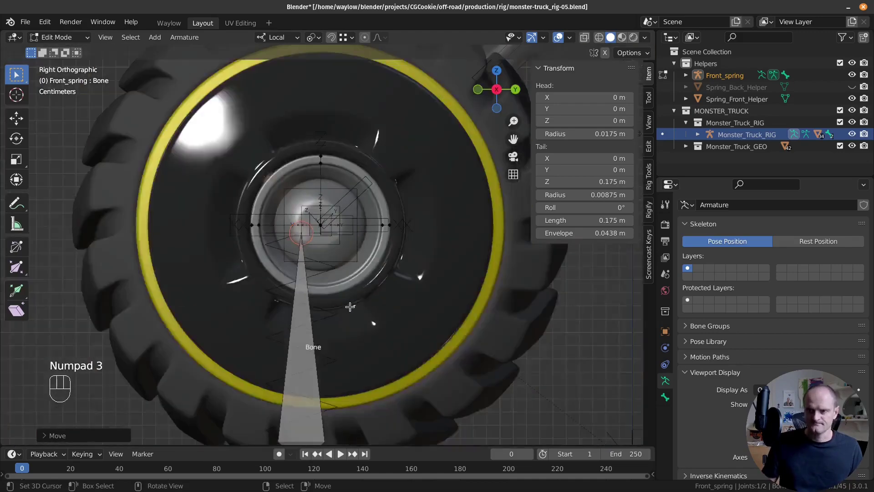
{"action": "left_click_drag", "start_coordinate": [330, 356], "coordinate": [393, 379]}
{"action": "middle_click", "coordinate": [324, 270]}
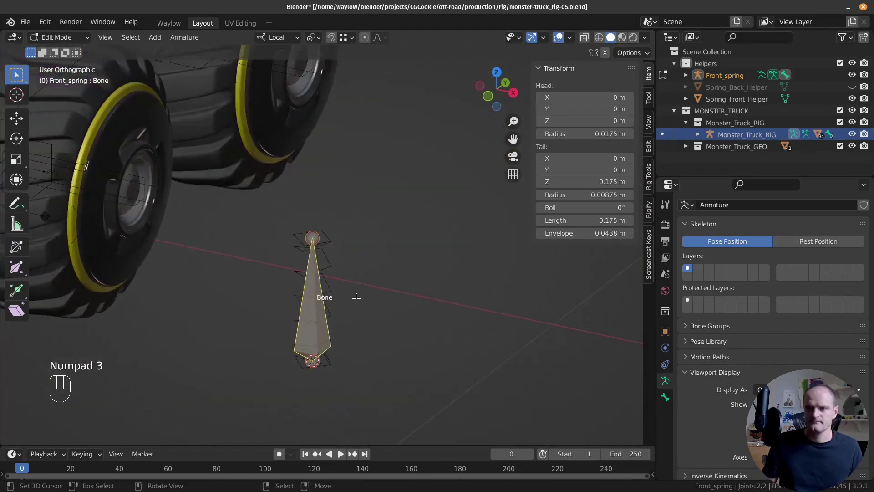
Step: Rename the bone to MCH-Suspension_Spring_Front_stretch.L with F2
{"action": "key", "text": "F2"}
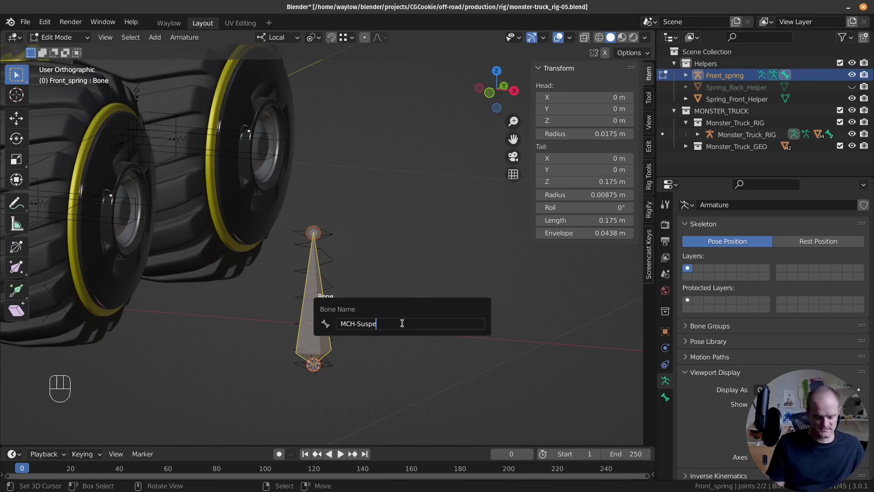
{"action": "key", "text": "BackSpace"}
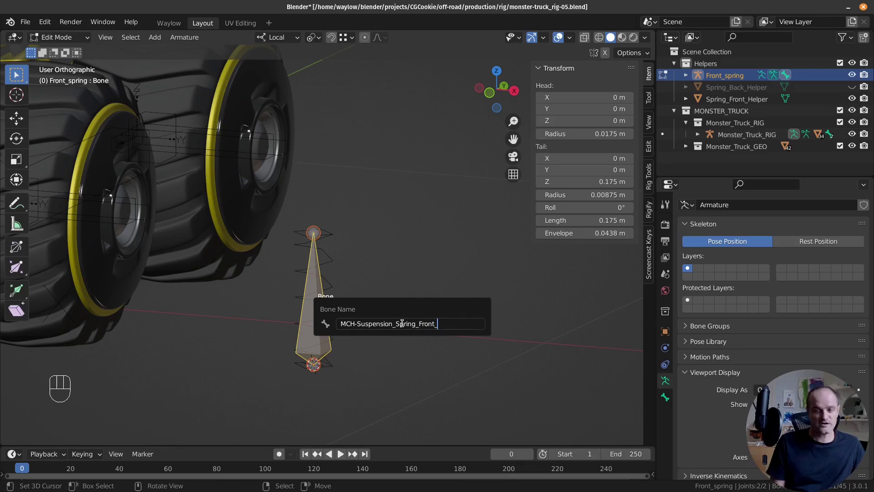
{"action": "key", "text": "BackSpace"}
{"action": "key", "text": "BackSpace"}
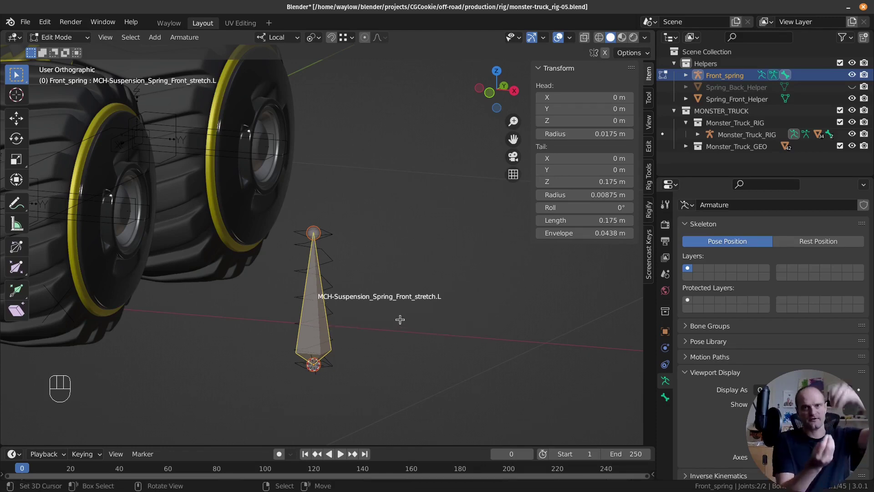
Step: Extrude a short bone along local Y from the top and name it MCH-Suspension_Spring_Front_Top.L
{"action": "key", "text": "KP_3"}
{"action": "left_click", "coordinate": [316, 222]}
{"action": "key", "text": "e"}
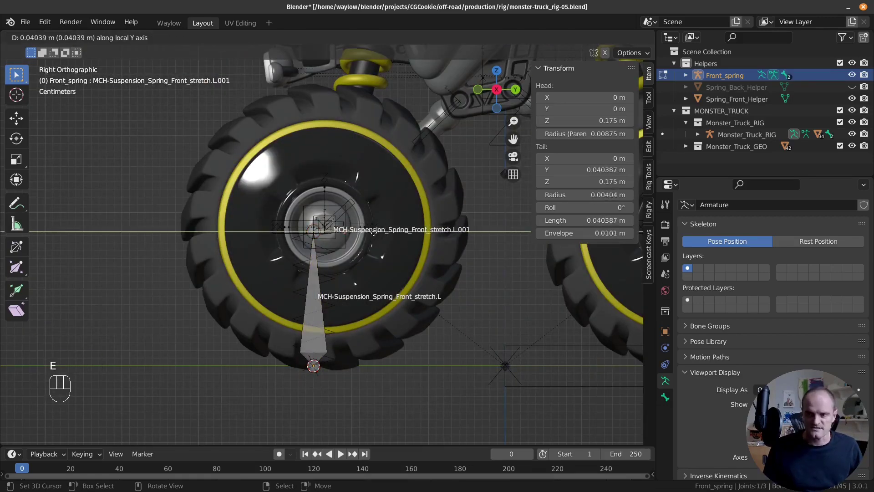
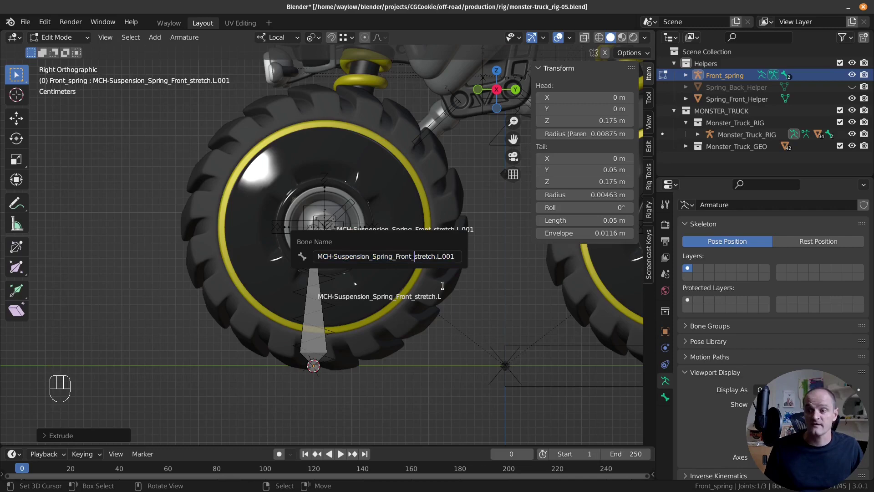
{"action": "key", "text": "Delete"}
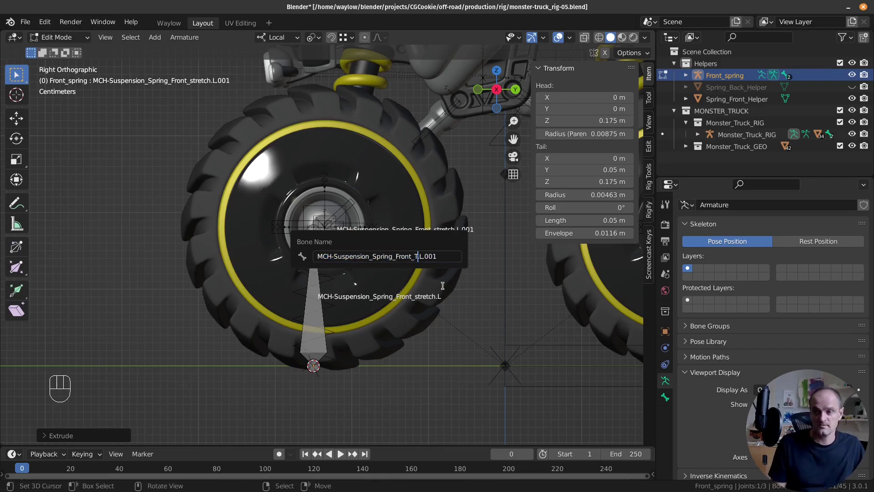
{"action": "key", "text": "Right"}
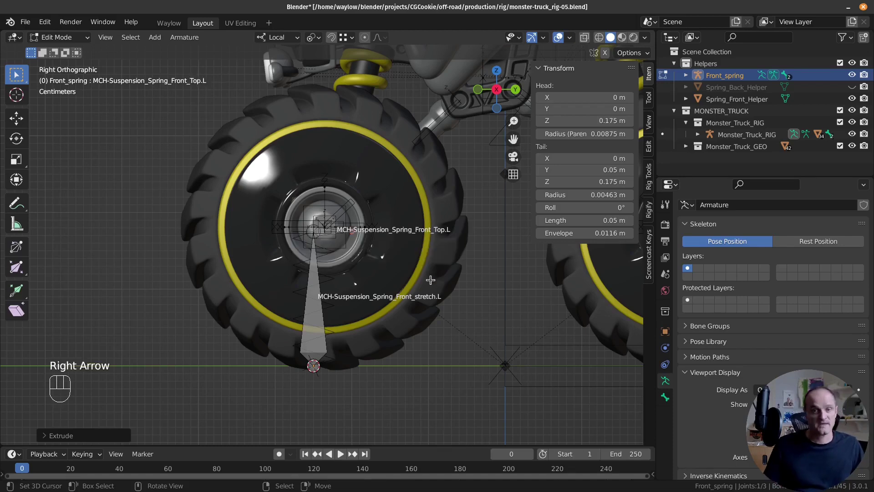
Step: Duplicate the Top.L bone and snap the copy to the stretch bone's bottom end
{"action": "left_click_drag", "start_coordinate": [353, 308], "coordinate": [382, 327]}
{"action": "right_click", "coordinate": [333, 231]}
{"action": "left_click_drag", "start_coordinate": [364, 303], "coordinate": [370, 280]}
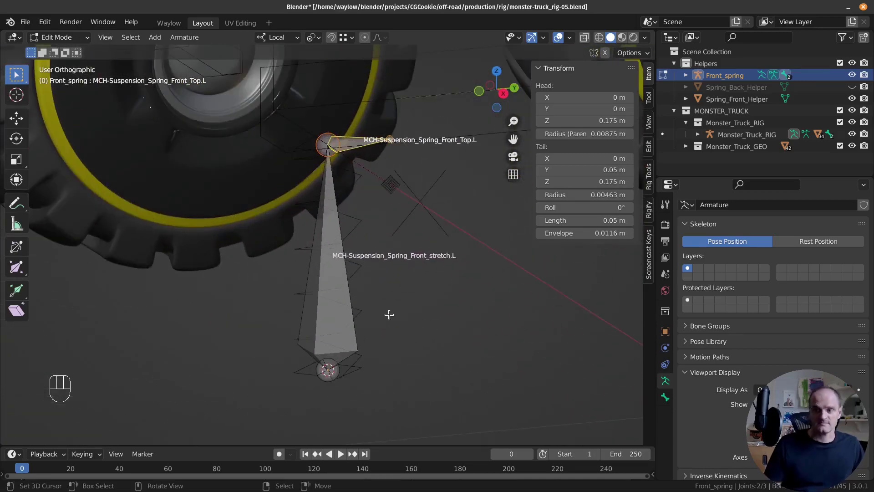
{"action": "key", "text": "shift+d"}
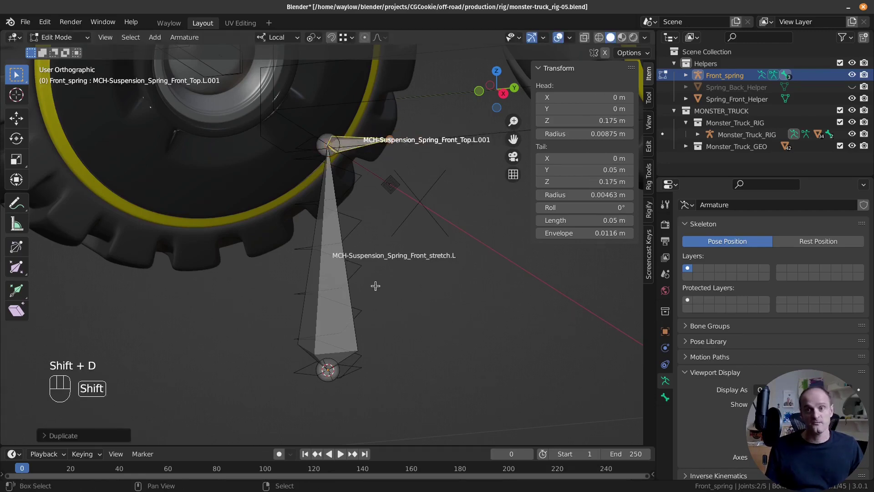
{"action": "key", "text": "shift+s"}
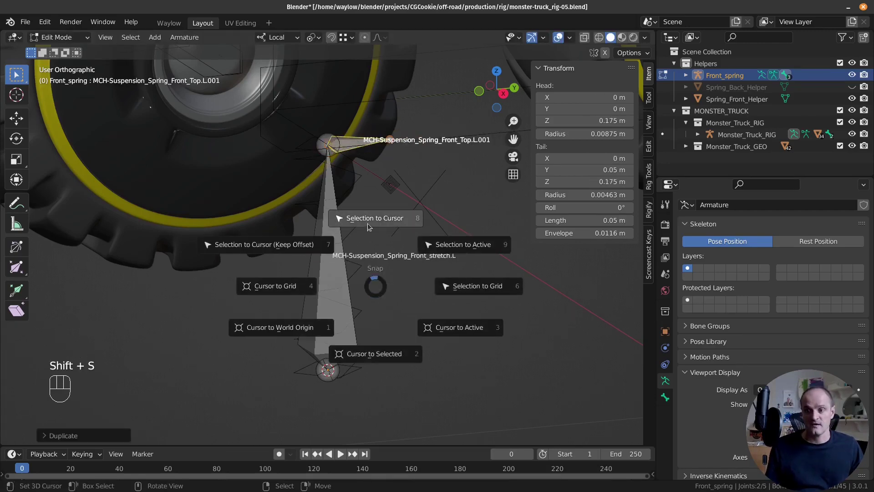
{"action": "left_click_drag", "start_coordinate": [379, 321], "coordinate": [401, 332]}
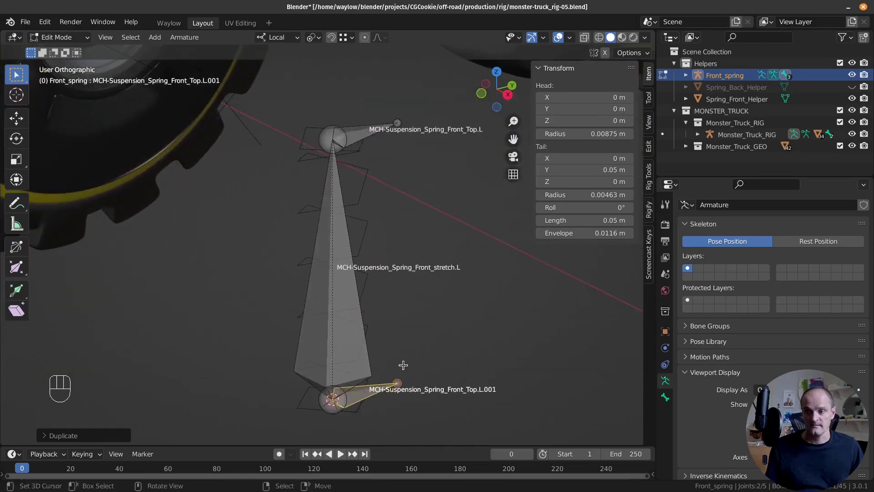
Step: Start renaming the copied bone, erasing Top from its name
{"action": "key", "text": "F2"}
{"action": "key", "text": "BackSpace"}
{"action": "key", "text": "BackSpace"}
{"action": "key", "text": "Left"}
{"action": "key", "text": "BackSpace"}
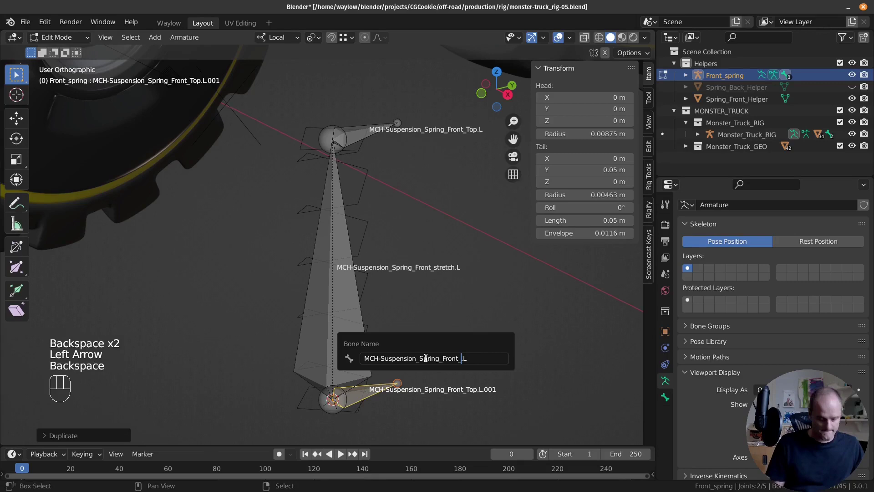
Step: Confirm the lower bone's name as MCH-Suspension_Spring_Front_Bottom.L
{"action": "key", "text": "t"}
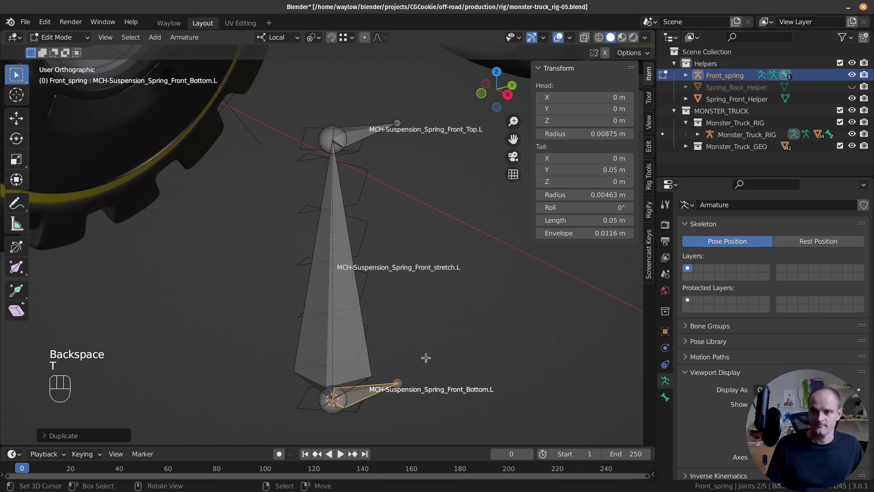
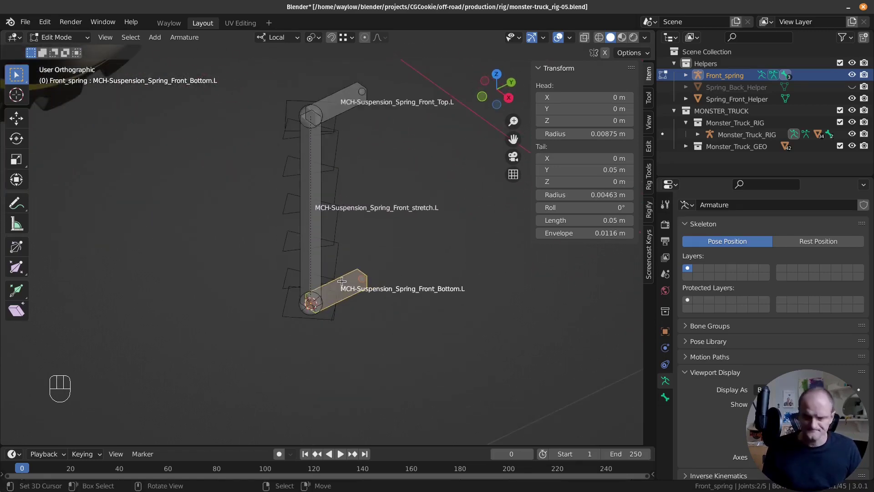
Step: Duplicate the Bottom.L bone and rename the copy DEF-Suspension_Spring_Front.000
{"action": "key", "text": "shift+d"}
{"action": "key", "text": "F2"}
{"action": "key", "text": "Delete"}
{"action": "key", "text": "Delete"}
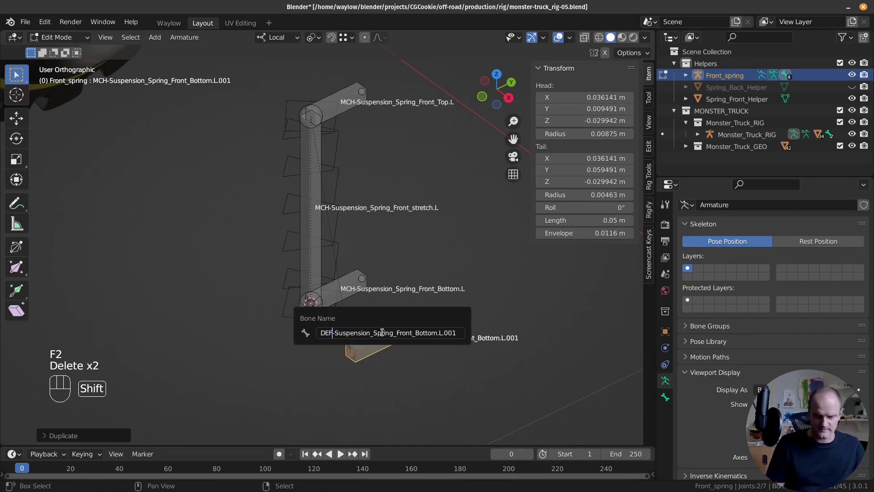
{"action": "key", "text": "Right"}
{"action": "key", "text": "Right"}
{"action": "key", "text": "Delete"}
{"action": "key", "text": "Delete"}
{"action": "key", "text": "Delete"}
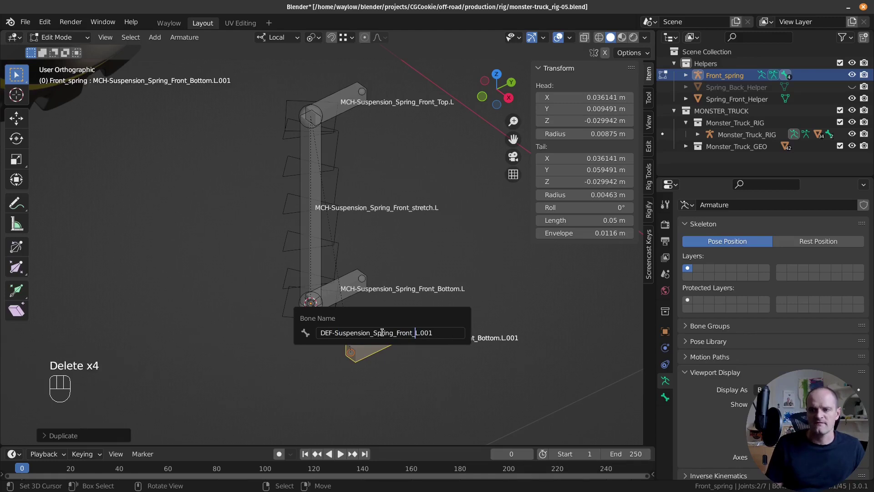
{"action": "key", "text": "0"}
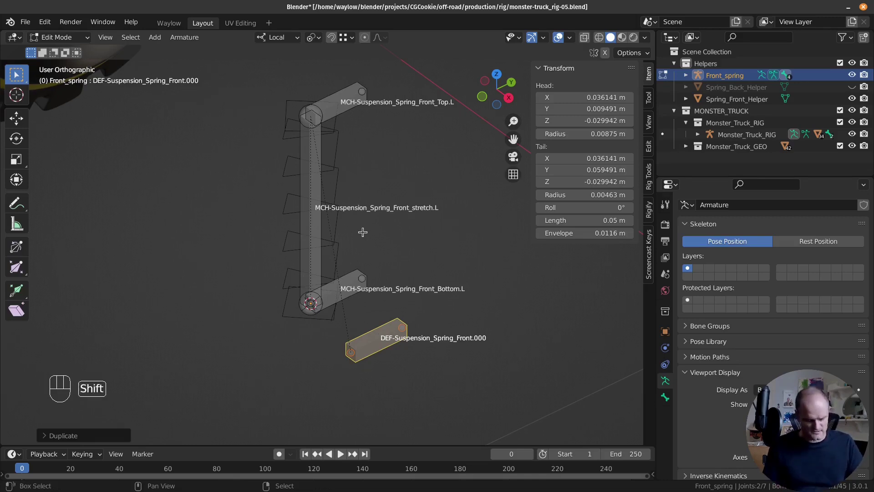
Step: Hide the MCH bones and enable bone Axes in Viewport Display
{"action": "key", "text": "shift+h"}
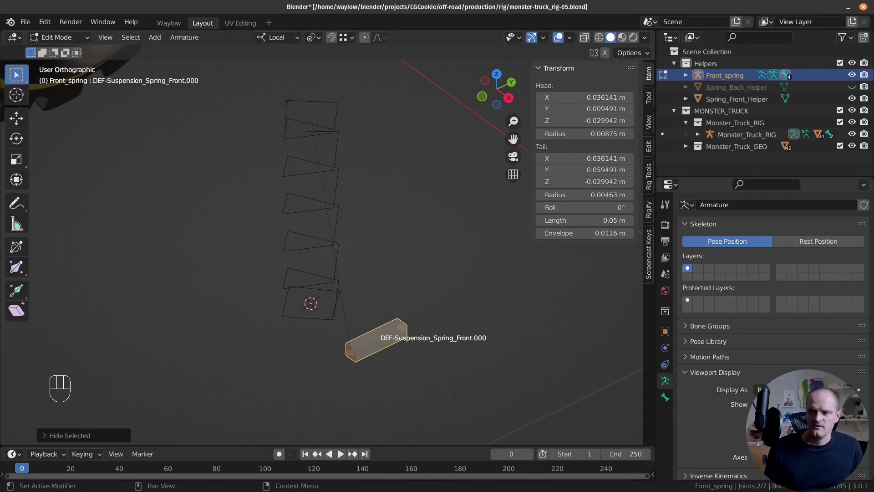
{"action": "left_click_drag", "start_coordinate": [861, 377], "coordinate": [855, 218]}
{"action": "left_click", "coordinate": [761, 309]}
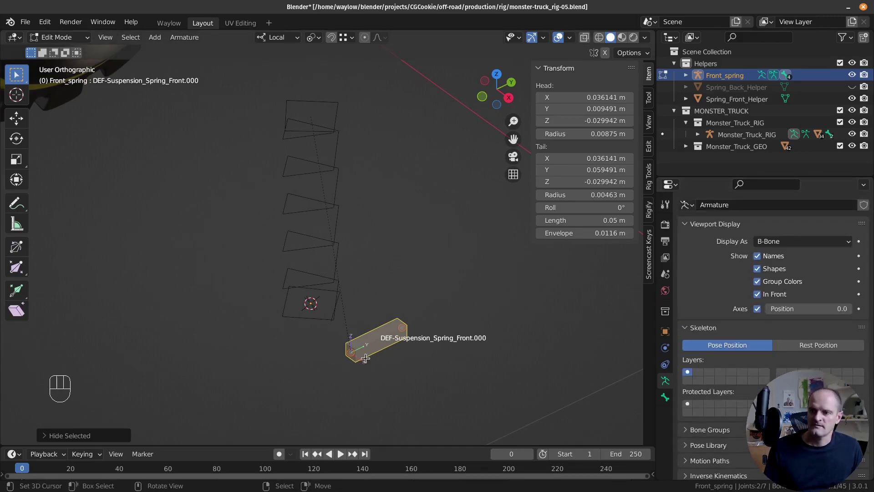
{"action": "left_click_drag", "start_coordinate": [367, 331], "coordinate": [355, 321]}
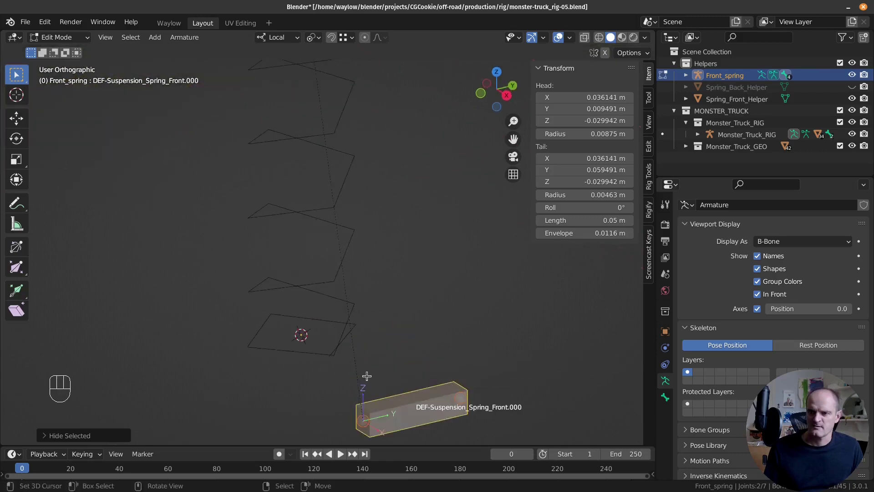
{"action": "left_click_drag", "start_coordinate": [369, 352], "coordinate": [377, 295]}
Step: Move the DEF bone onto the spring coil's start and switch bone display to octahedral
{"action": "left_click_drag", "start_coordinate": [377, 330], "coordinate": [380, 338]}
{"action": "right_click", "coordinate": [393, 326]}
{"action": "key", "text": "g"}
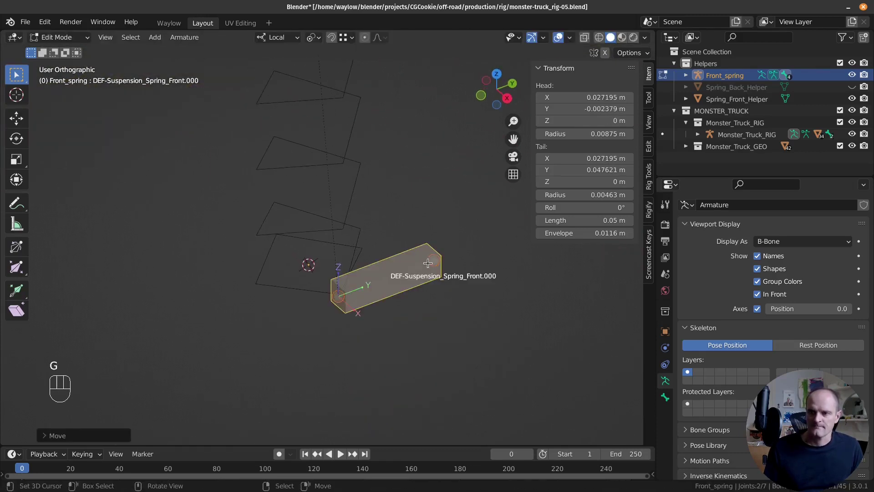
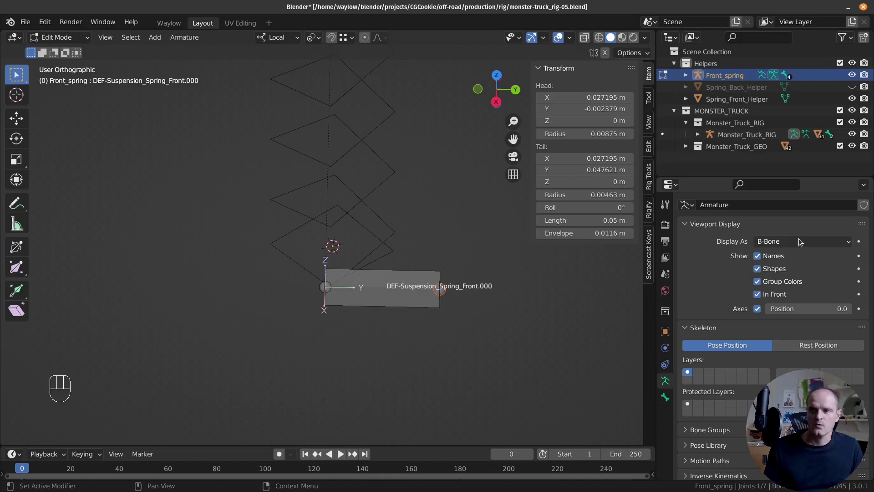
{"action": "left_click_drag", "start_coordinate": [802, 240], "coordinate": [803, 254]}
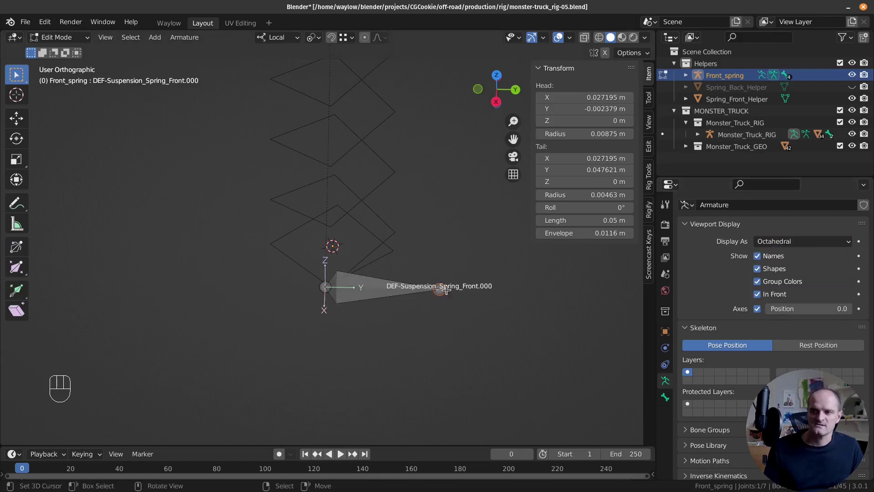
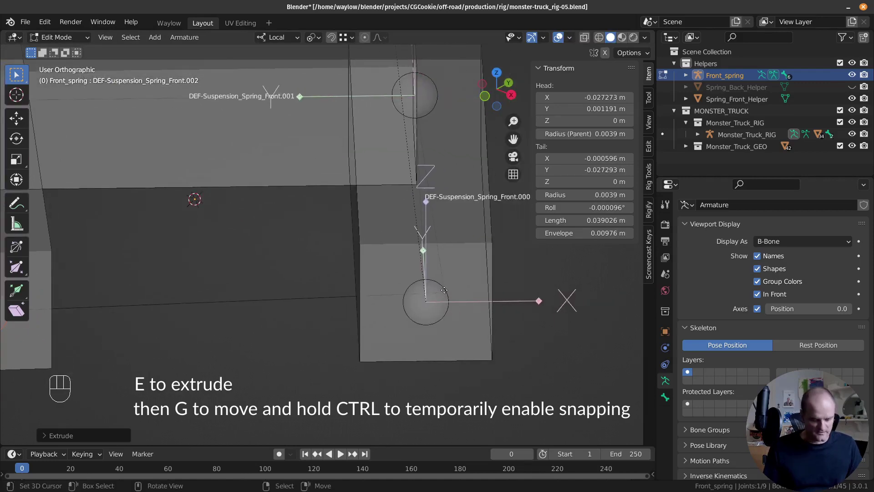
Step: Extrude the first DEF bones along the coil and thin their B-bone size with Ctrl+Alt+S
{"action": "key", "text": "e"}
{"action": "left_click_drag", "start_coordinate": [437, 261], "coordinate": [382, 239]}
{"action": "middle_click", "coordinate": [430, 237]}
{"action": "key", "text": "e"}
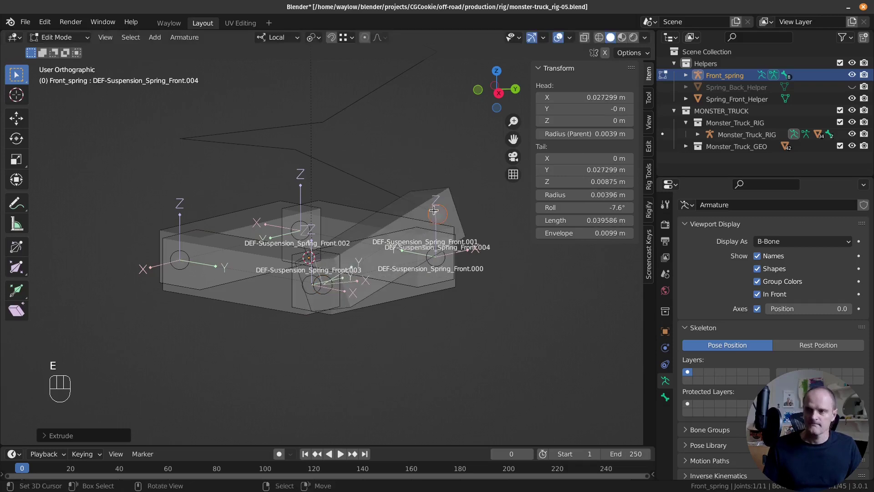
{"action": "key", "text": "e"}
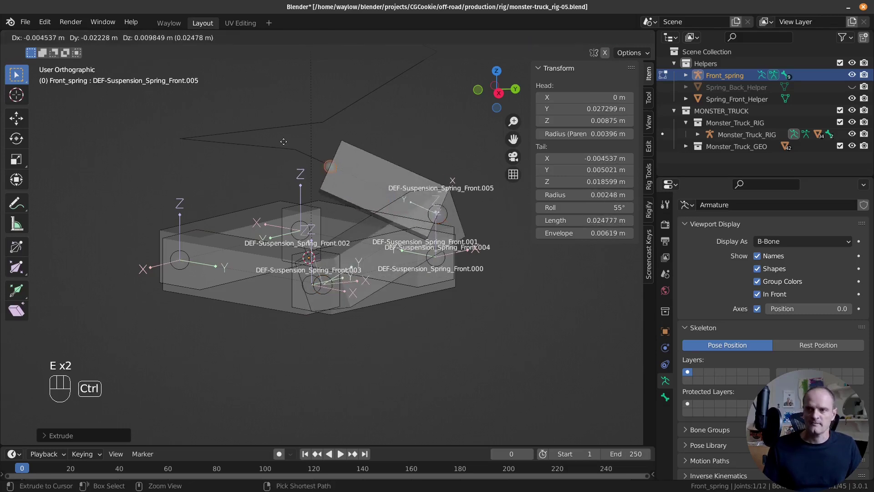
{"action": "right_click", "coordinate": [382, 159]}
{"action": "key", "text": "l"}
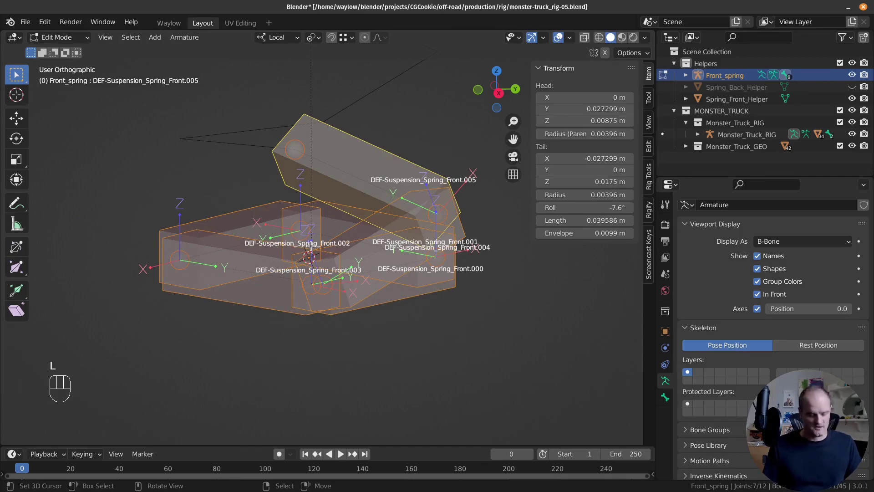
{"action": "key", "text": "ctrl+alt+s"}
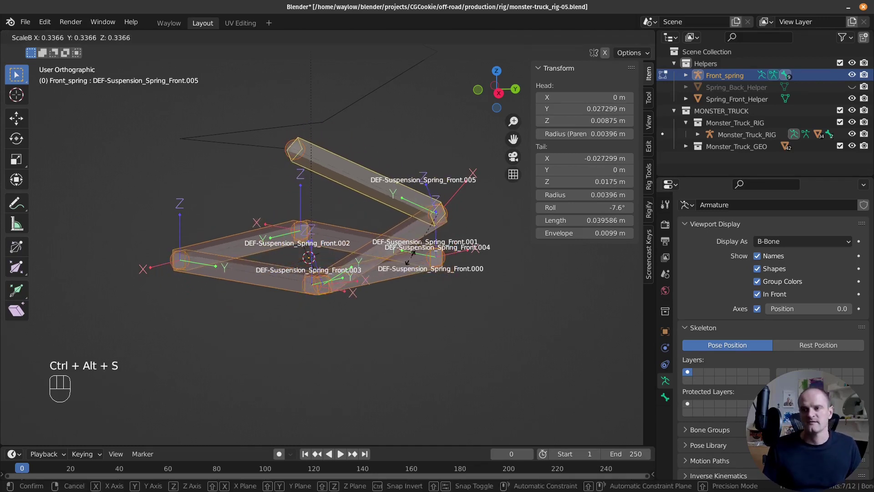
Step: Continue extruding DEF bones corner by corner up the spring coil
{"action": "right_click", "coordinate": [291, 139]}
{"action": "left_click_drag", "start_coordinate": [286, 177], "coordinate": [305, 227]}
{"action": "left_click_drag", "start_coordinate": [305, 231], "coordinate": [264, 244]}
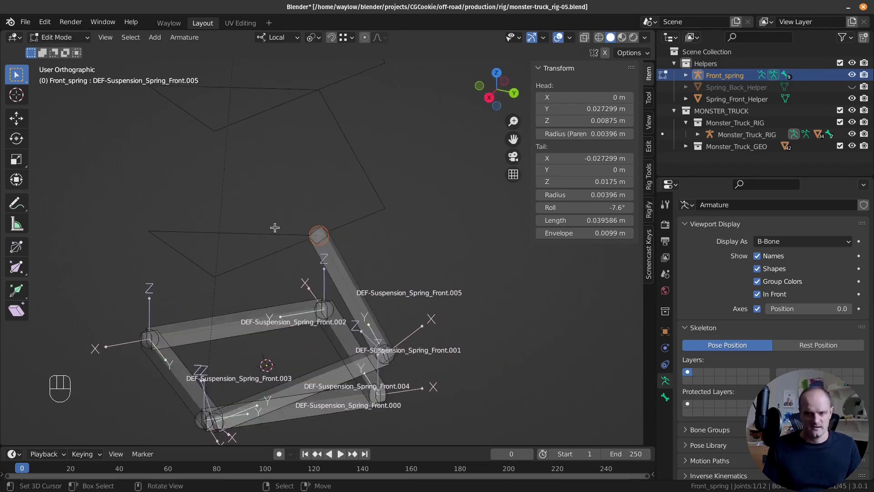
{"action": "key", "text": "e"}
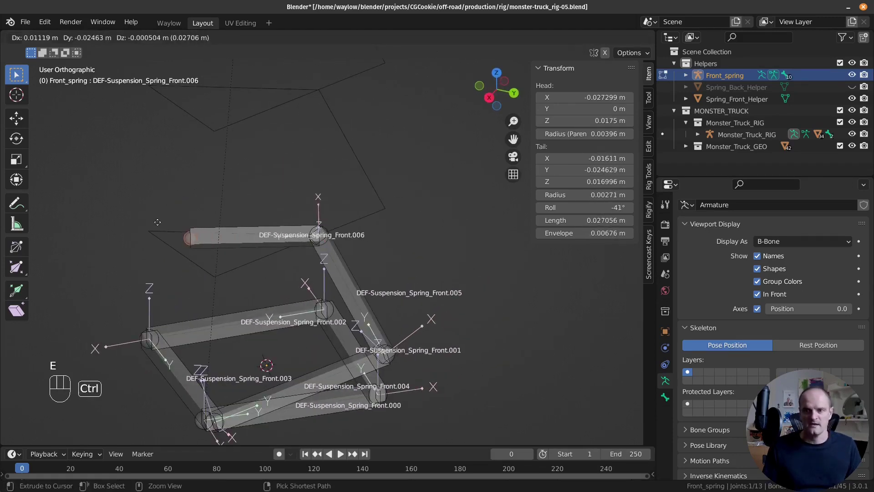
{"action": "key", "text": "e"}
{"action": "left_click_drag", "start_coordinate": [253, 258], "coordinate": [318, 237]}
{"action": "key", "text": "e"}
{"action": "key", "text": "ctrl+e"}
{"action": "left_click_drag", "start_coordinate": [230, 209], "coordinate": [205, 224]}
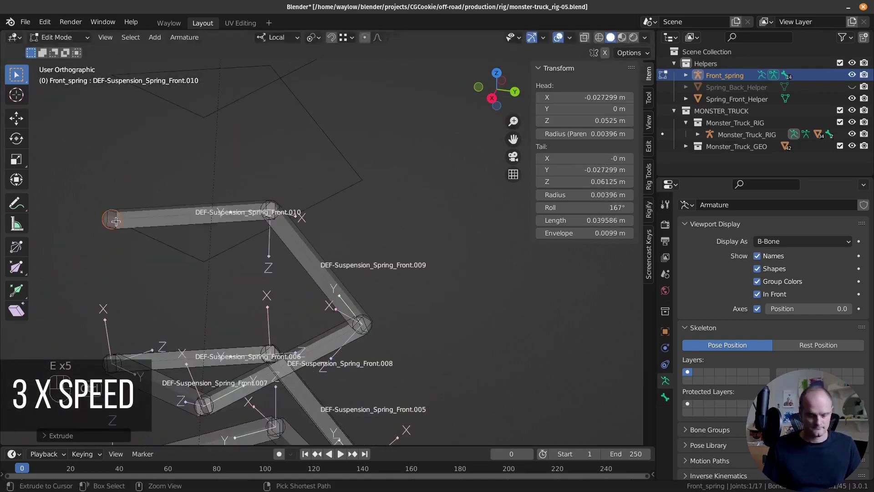
Step: Extend the chain to the spring's top, reaching DEF-Suspension_Spring_Front.027
{"action": "key", "text": "ctrl+e"}
{"action": "key", "text": "ctrl+e"}
{"action": "key", "text": "ctrl+e"}
{"action": "key", "text": "g"}
{"action": "key", "text": "e"}
{"action": "key", "text": "e"}
{"action": "key", "text": "e"}
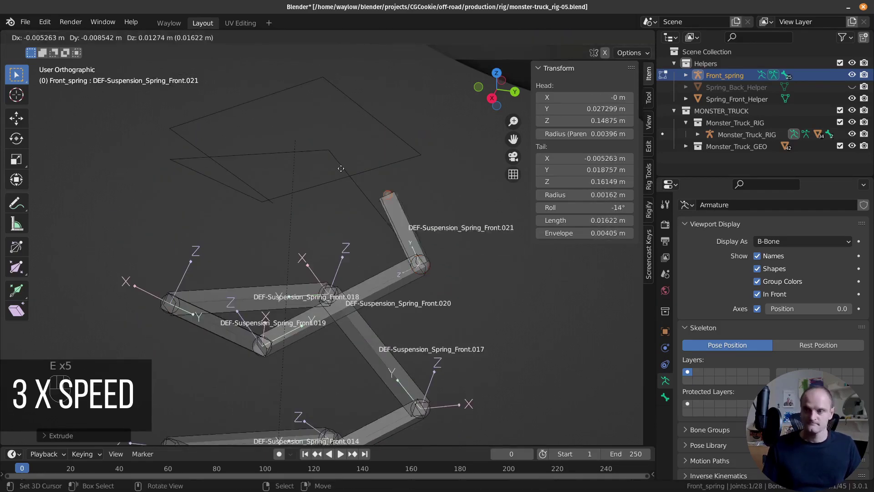
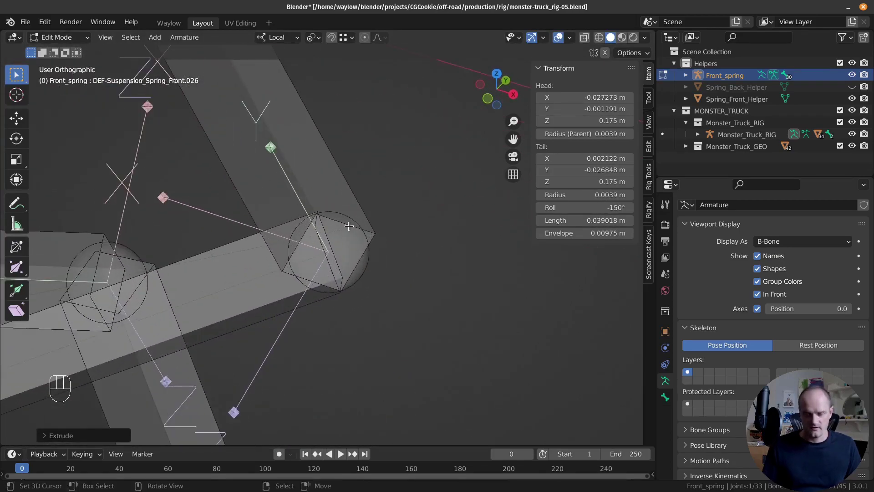
{"action": "left_click_drag", "start_coordinate": [267, 255], "coordinate": [282, 227]}
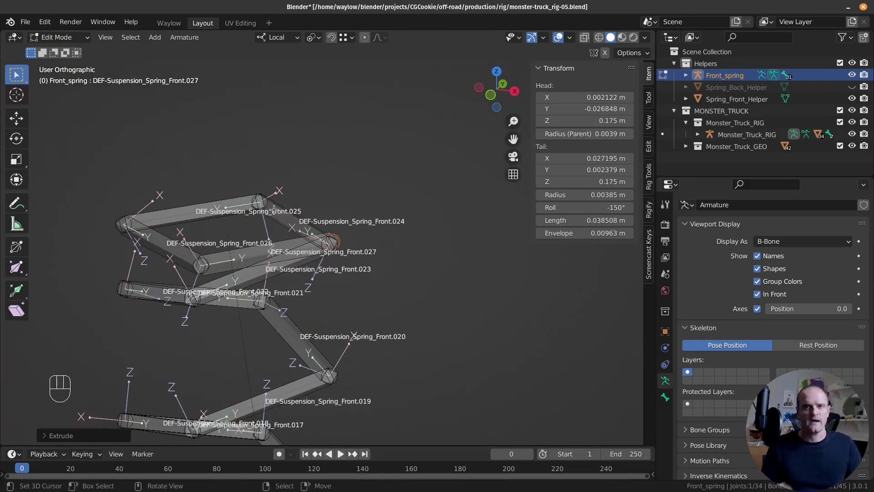
Step: Select the whole spring bone chain and batch-rename dots to underscores in the bone names
{"action": "right_click", "coordinate": [297, 241]}
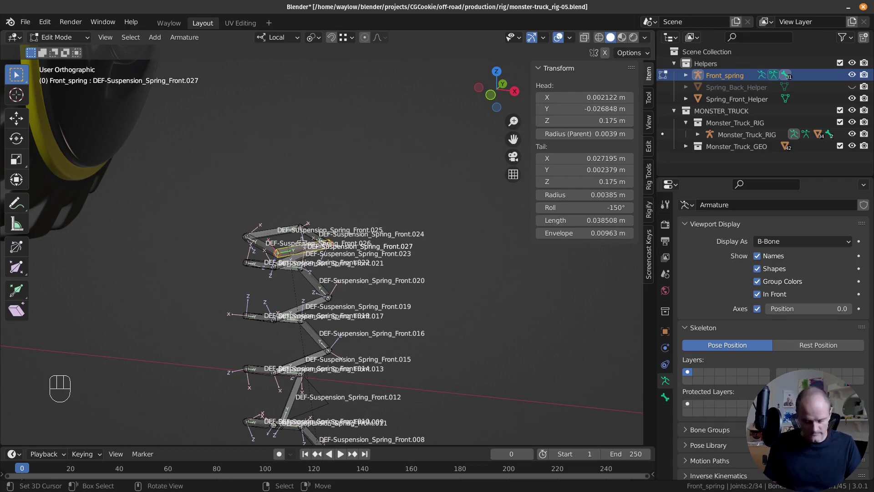
{"action": "key", "text": "ctrl+l"}
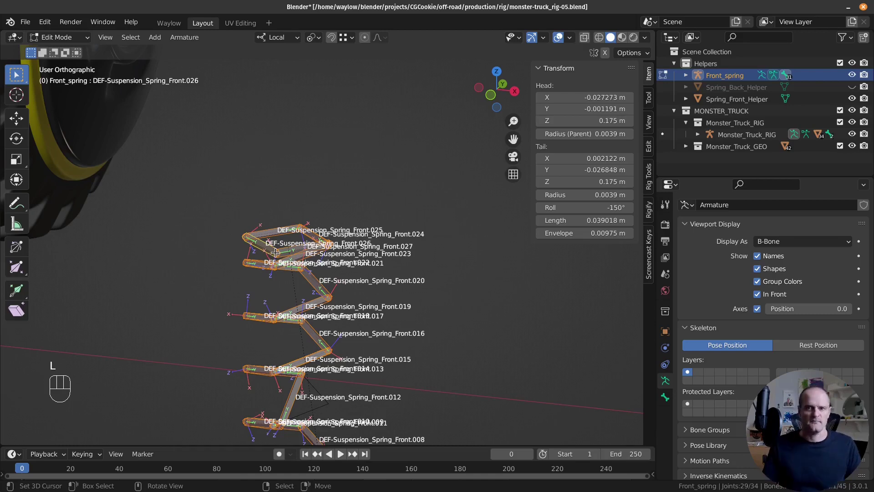
{"action": "left_click", "coordinate": [395, 310]}
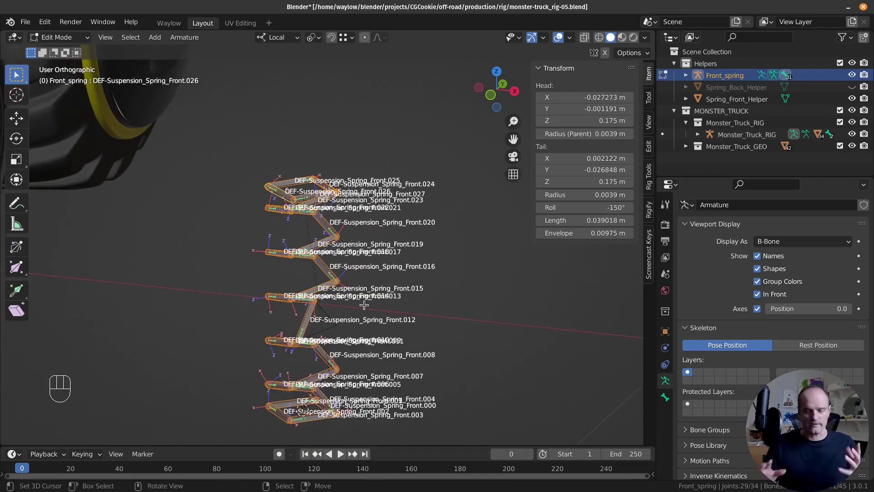
{"action": "left_click_drag", "start_coordinate": [417, 323], "coordinate": [432, 341]}
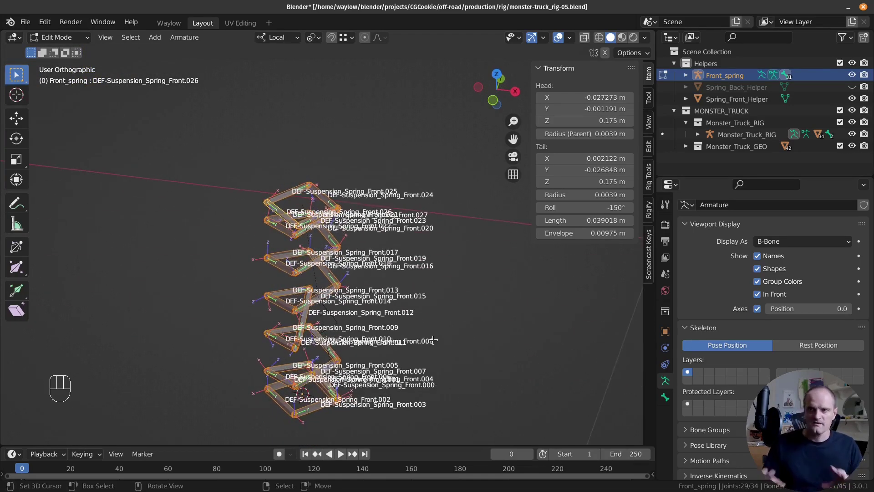
{"action": "left_click_drag", "start_coordinate": [436, 334], "coordinate": [475, 314]}
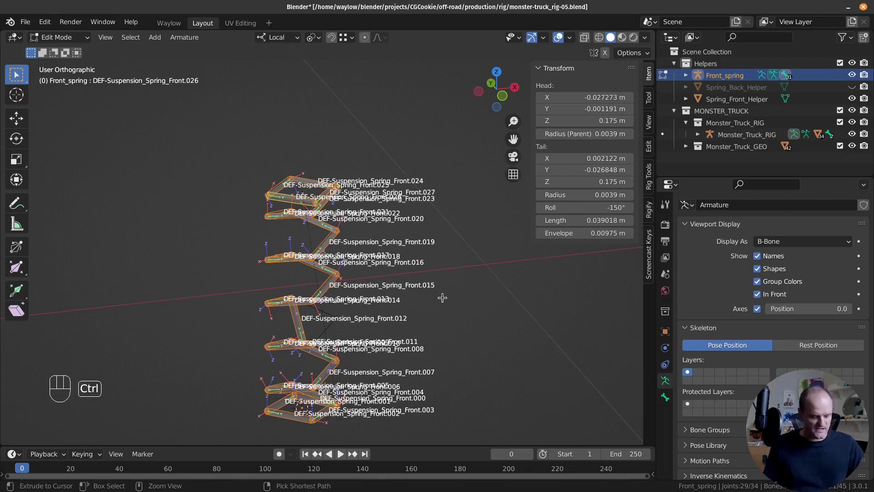
{"action": "key", "text": "ctrl+F2"}
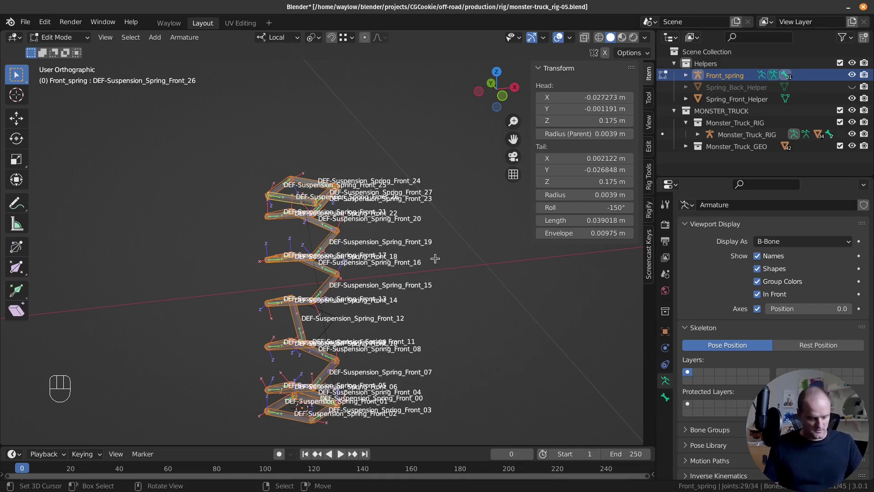
Step: Batch-rename again to add the .L suffix to all 28 DEF spring bones
{"action": "key", "text": "ctrl+F2"}
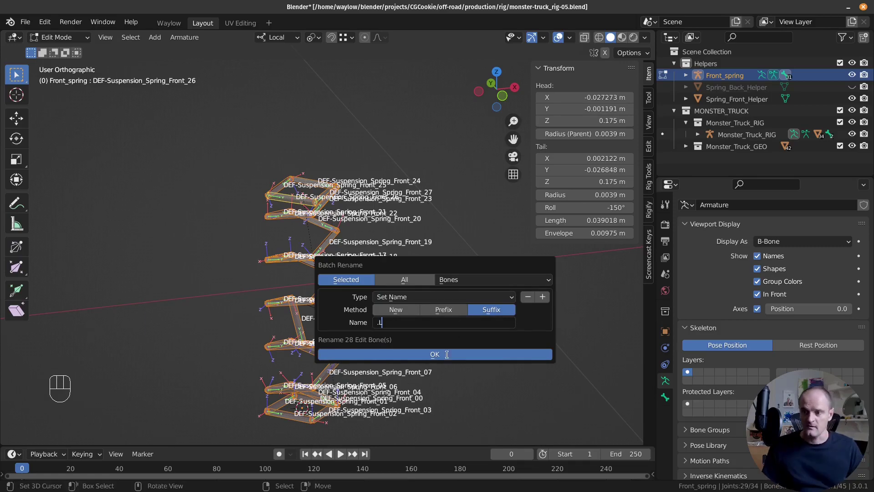
{"action": "left_click_drag", "start_coordinate": [368, 306], "coordinate": [428, 296]}
{"action": "left_click_drag", "start_coordinate": [429, 296], "coordinate": [396, 295]}
{"action": "left_click_drag", "start_coordinate": [396, 295], "coordinate": [386, 322]}
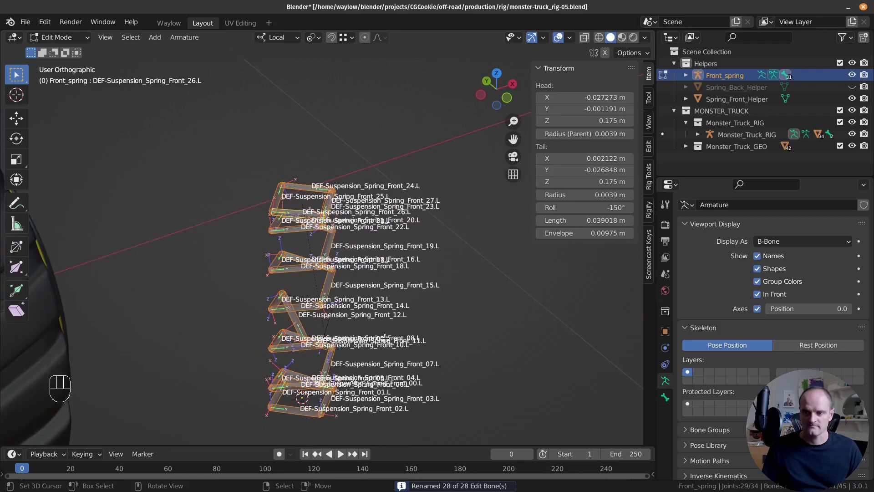
Step: Hide bone names in Viewport Display and recalculate roll on the whole spring chain
{"action": "middle_click", "coordinate": [414, 254]}
{"action": "left_click", "coordinate": [760, 257]}
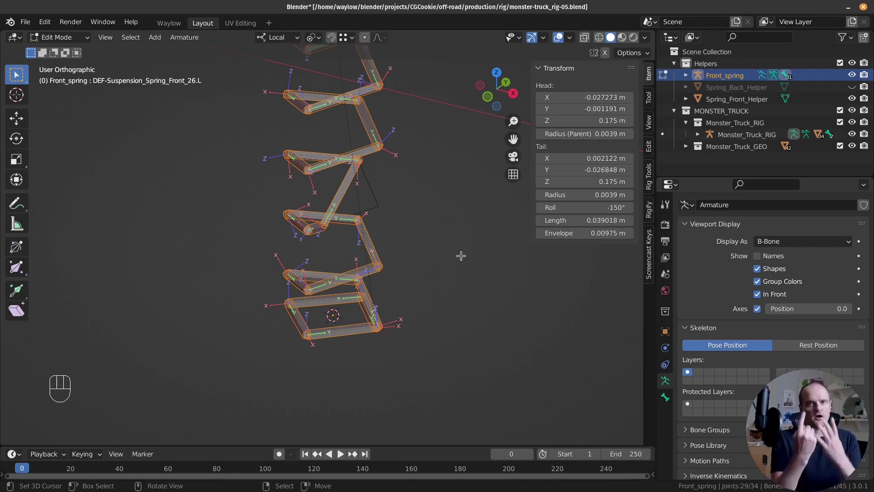
{"action": "left_click_drag", "start_coordinate": [421, 249], "coordinate": [415, 283]}
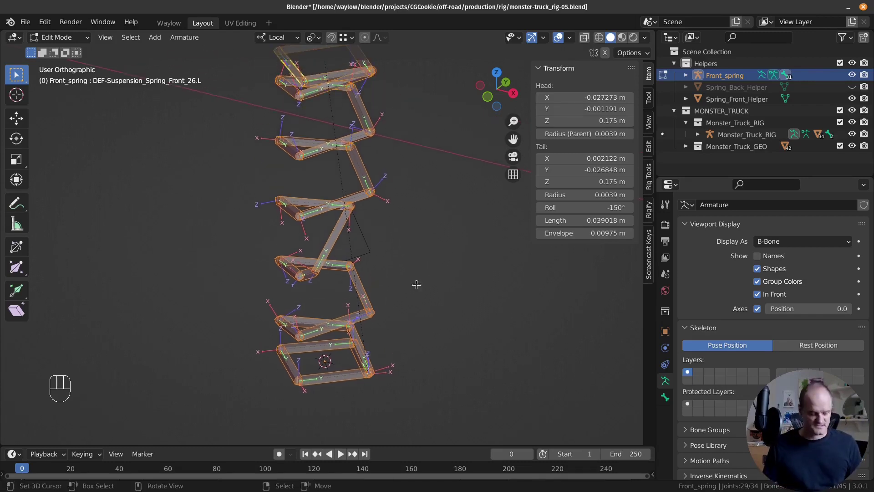
{"action": "key", "text": "shift+n"}
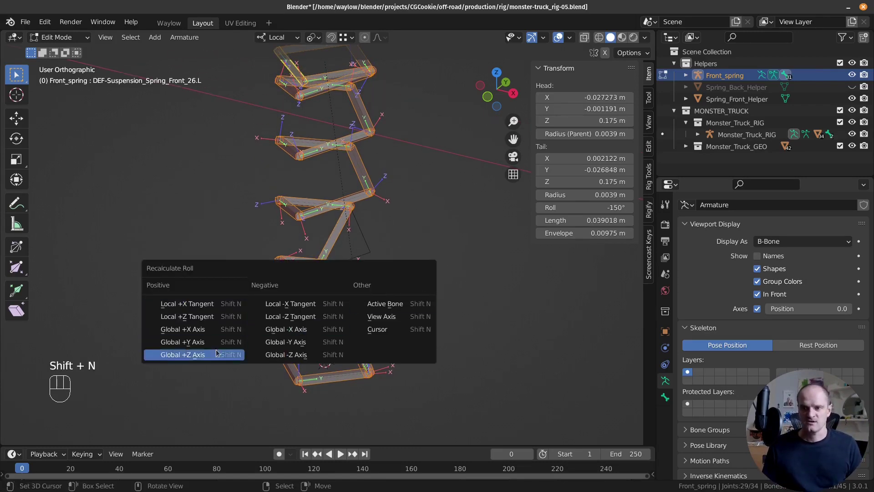
{"action": "left_click_drag", "start_coordinate": [304, 256], "coordinate": [330, 255]}
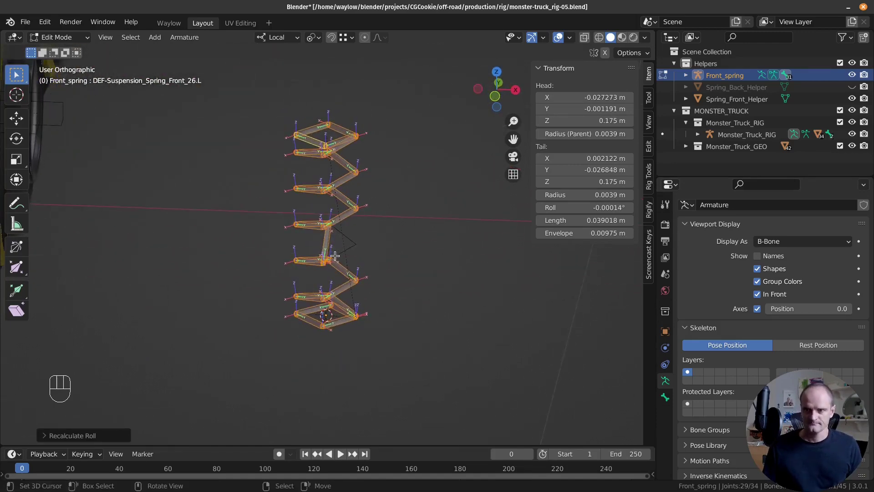
{"action": "left_click_drag", "start_coordinate": [380, 273], "coordinate": [380, 267]}
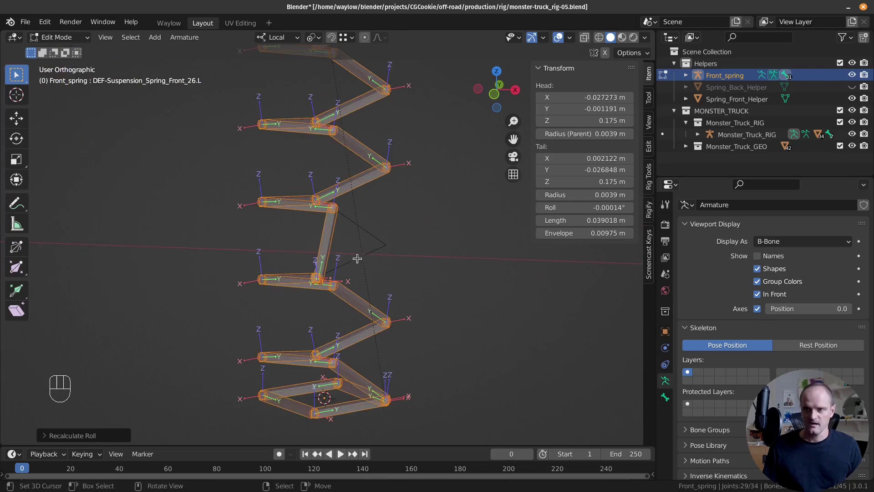
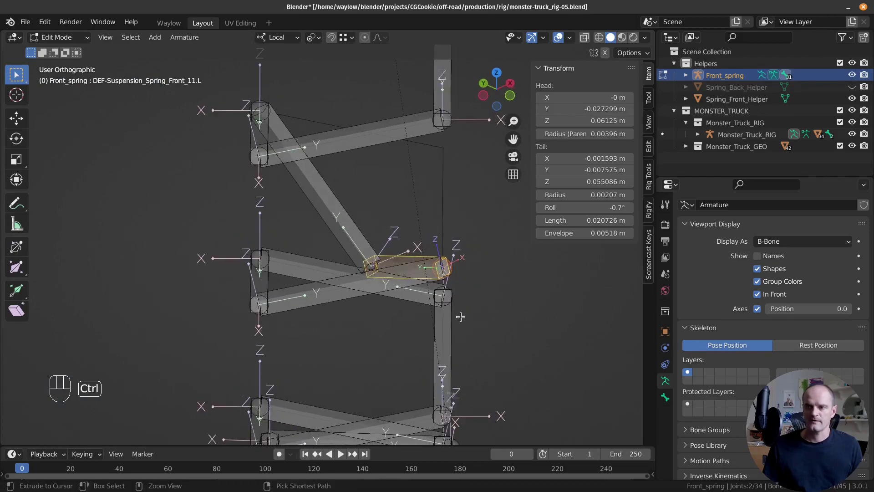
Step: Recalculate roll on the few individual coil bones whose axes still pointed the wrong way
{"action": "middle_click", "coordinate": [465, 316]}
{"action": "left_click_drag", "start_coordinate": [497, 274], "coordinate": [418, 246]}
{"action": "left_click_drag", "start_coordinate": [383, 275], "coordinate": [365, 280]}
{"action": "left_click_drag", "start_coordinate": [405, 231], "coordinate": [396, 199]}
{"action": "key", "text": "g"}
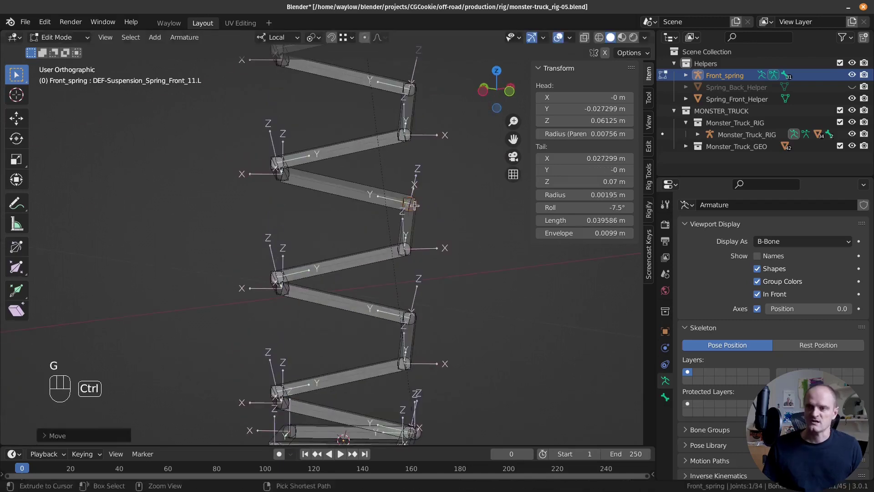
{"action": "right_click", "coordinate": [398, 223]}
{"action": "right_click", "coordinate": [363, 197]}
{"action": "left_click_drag", "start_coordinate": [375, 246], "coordinate": [400, 231]}
{"action": "right_click", "coordinate": [401, 232]}
{"action": "key", "text": "shift+n"}
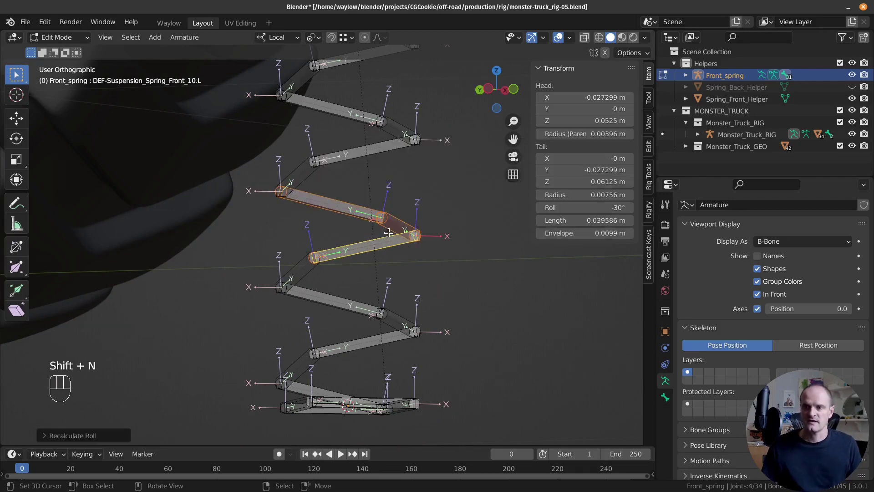
{"action": "left_click_drag", "start_coordinate": [397, 247], "coordinate": [306, 250]}
{"action": "left_click_drag", "start_coordinate": [306, 250], "coordinate": [270, 251]}
{"action": "middle_click", "coordinate": [270, 251]}
{"action": "left_click", "coordinate": [262, 252]}
{"action": "middle_click", "coordinate": [258, 252]}
{"action": "double_click", "coordinate": [319, 238]}
{"action": "middle_click", "coordinate": [375, 299]}
{"action": "key", "text": "KP_1"}
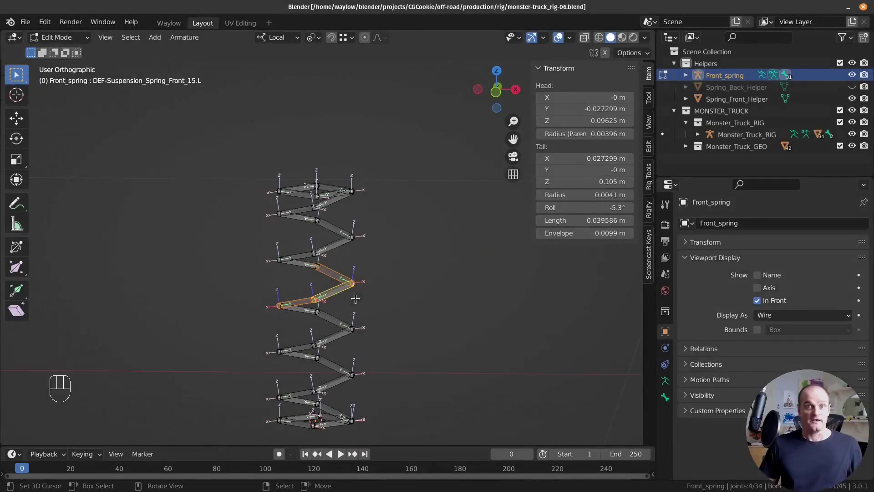
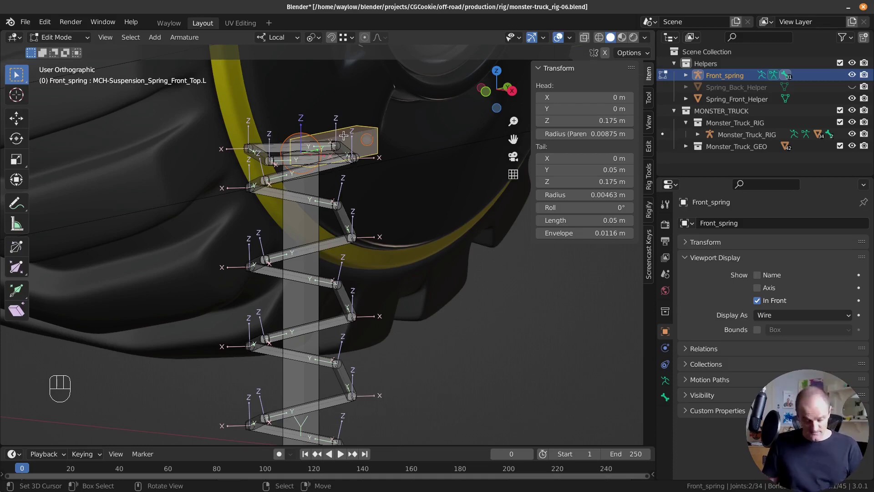
Step: Clear the stretch bone's parent, then parent it to Bottom.L with Keep Offset
{"action": "key", "text": "alt+p"}
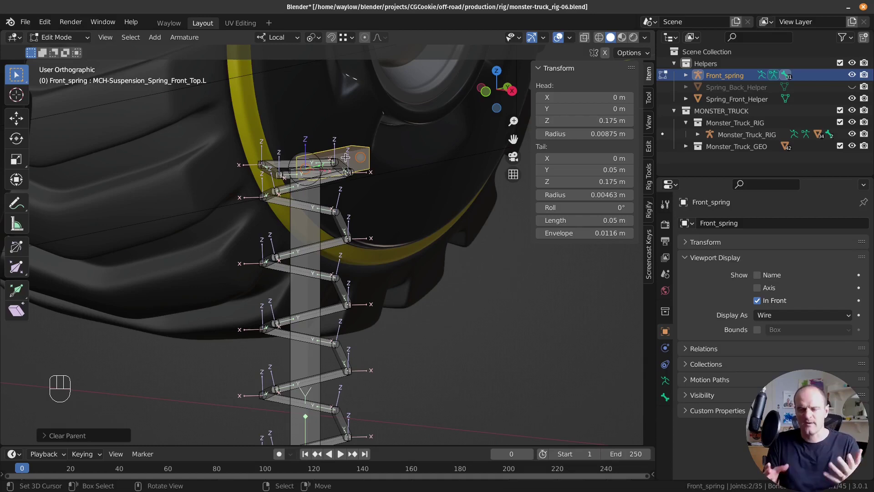
{"action": "right_click", "coordinate": [292, 219]}
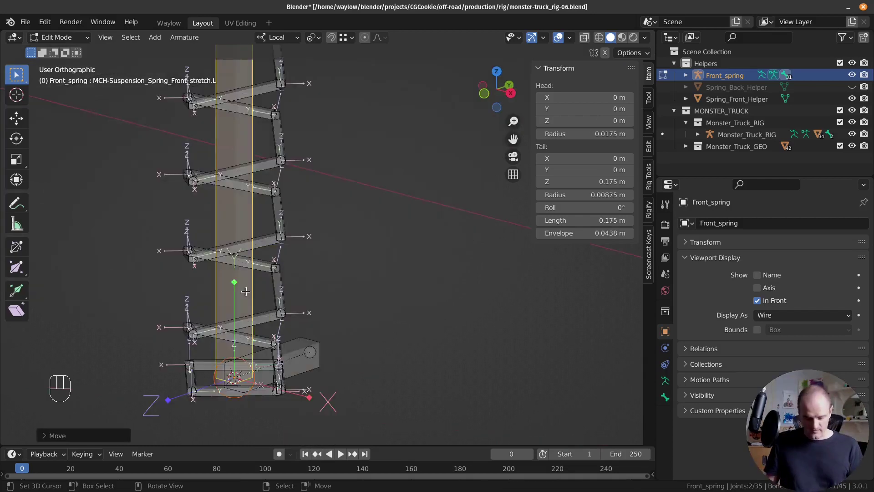
{"action": "key", "text": "alt+p"}
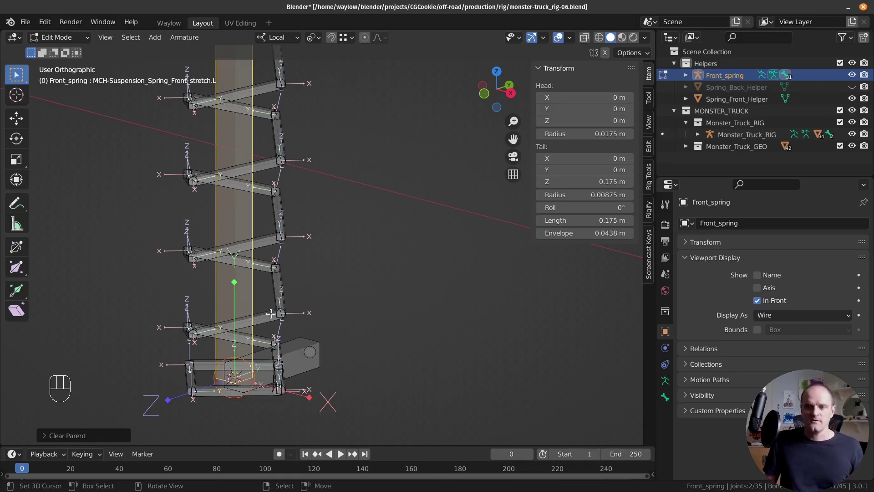
{"action": "left_click", "coordinate": [288, 344]}
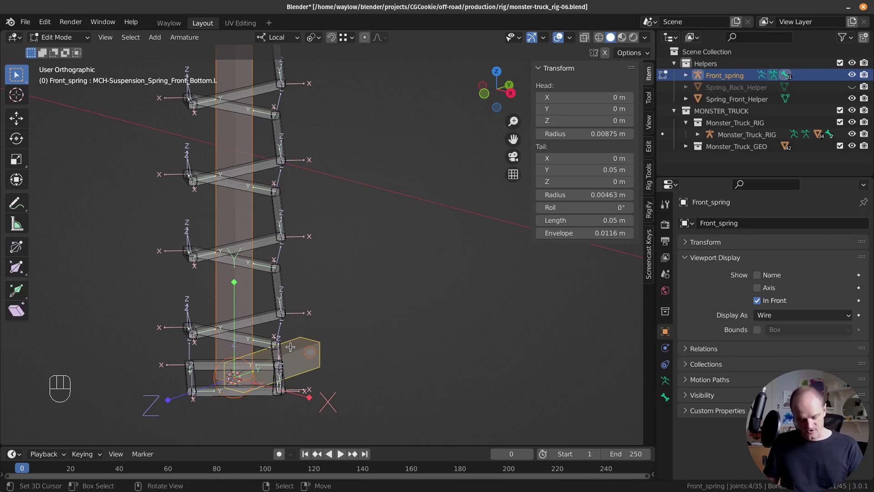
{"action": "key", "text": "ctrl+p"}
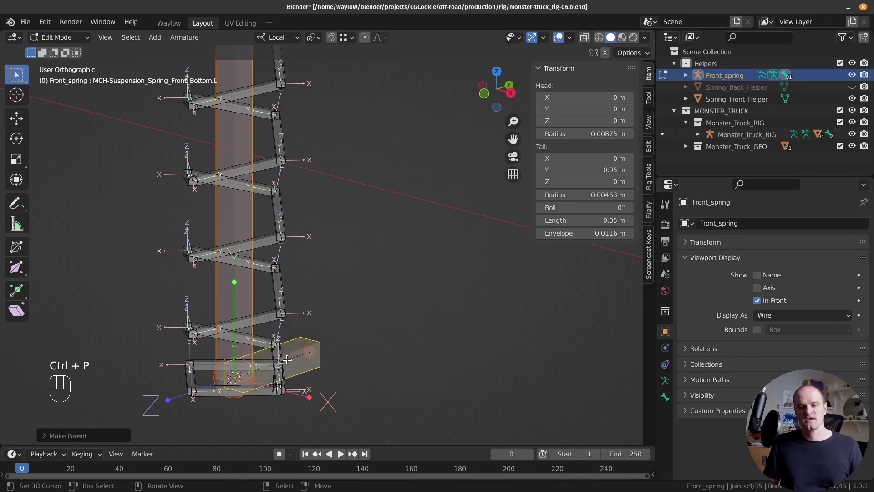
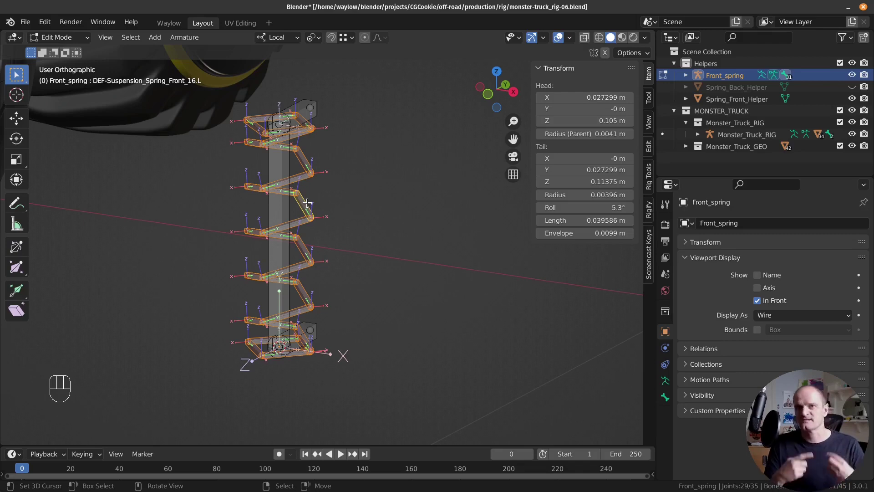
Step: Select the spring's stretch bone and enter Pose Mode on the Front_spring rig
{"action": "right_click", "coordinate": [308, 206]}
{"action": "right_click", "coordinate": [309, 202]}
{"action": "right_click", "coordinate": [284, 212]}
{"action": "right_click", "coordinate": [306, 208]}
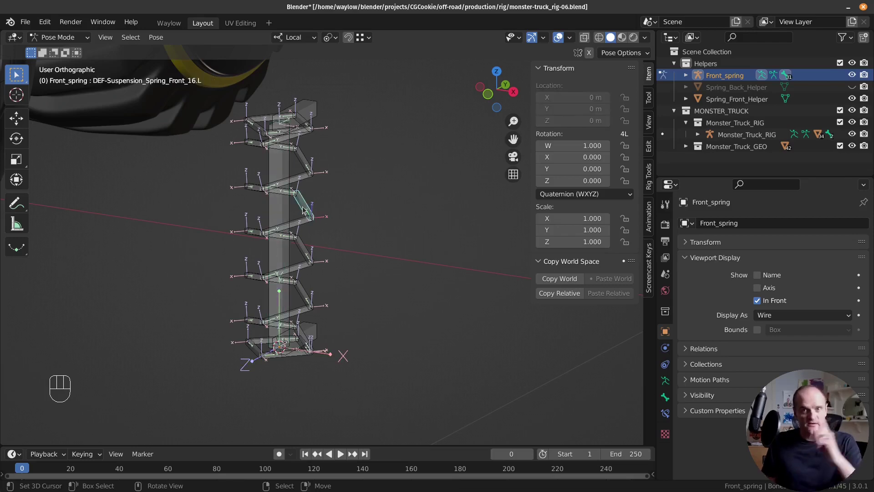
{"action": "right_click", "coordinate": [285, 212]}
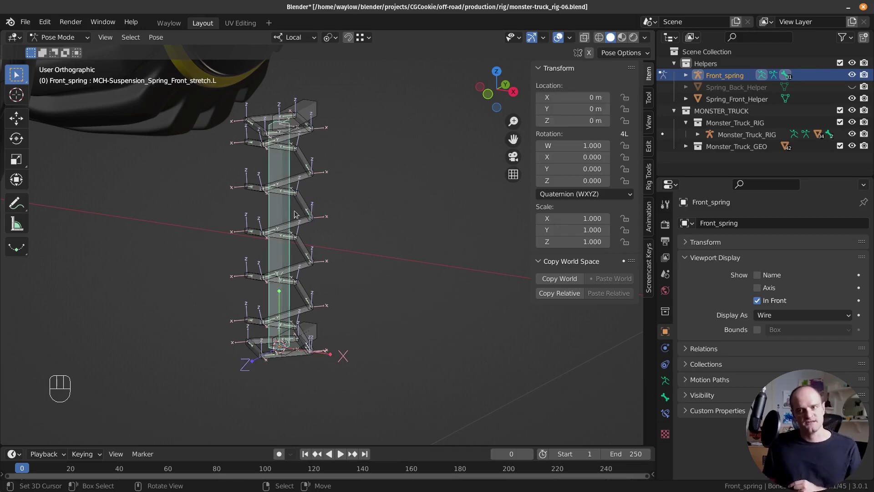
Step: Add a Copy Scale constraint to Monster_Truck_RIG's Root bone and copy it to all DEF spring bones
{"action": "left_click_drag", "start_coordinate": [310, 207], "coordinate": [728, 225]}
{"action": "left_click_drag", "start_coordinate": [728, 224], "coordinate": [684, 284]}
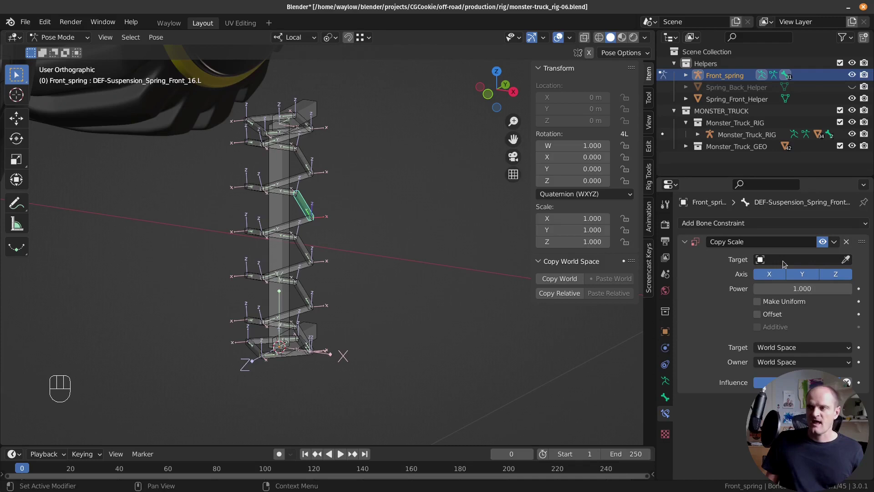
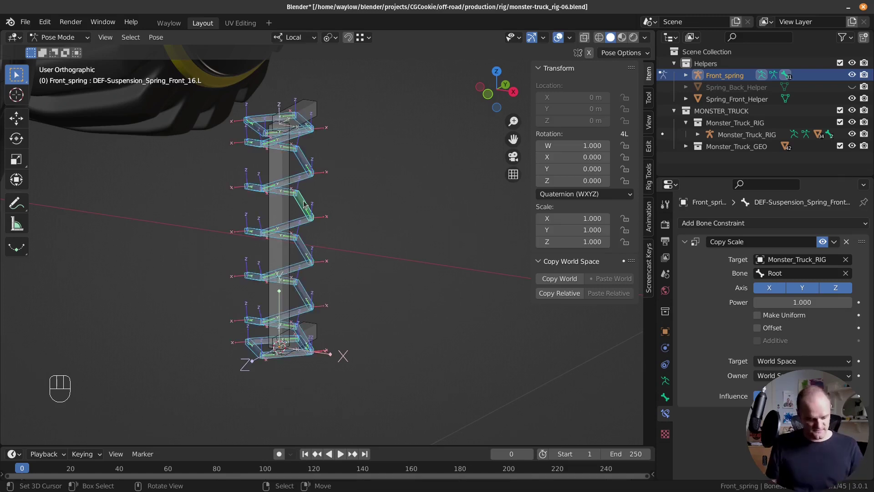
{"action": "left_click_drag", "start_coordinate": [161, 38], "coordinate": [381, 264]}
{"action": "key", "text": "q"}
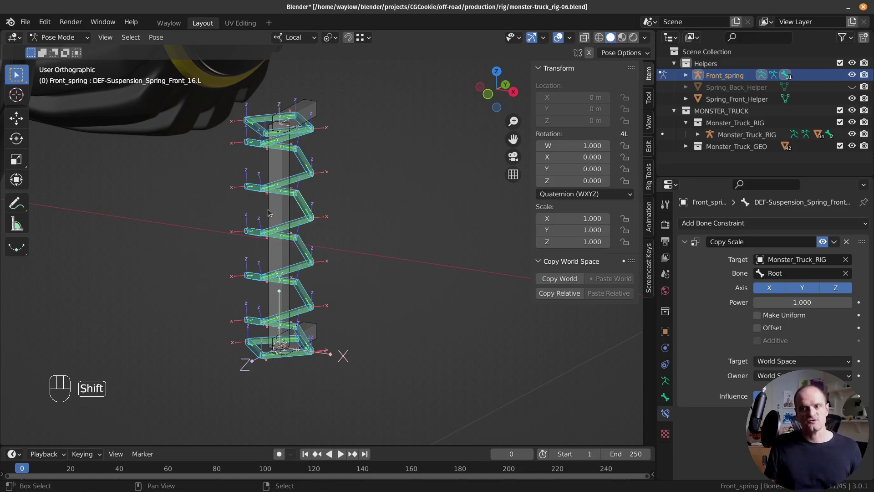
Step: Parent the DEF coil bones to the stretch bone with Keep Offset and return to Pose Mode
{"action": "left_click", "coordinate": [273, 210]}
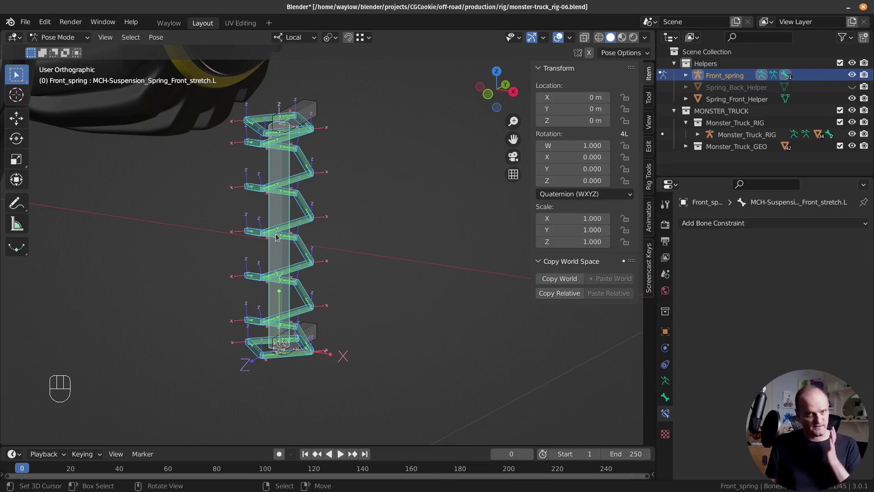
{"action": "key", "text": "Tab"}
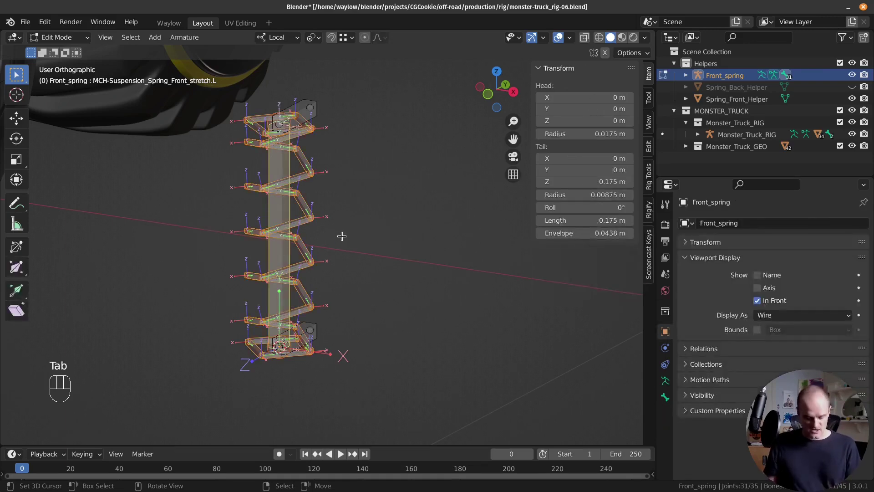
{"action": "key", "text": "ctrl+p"}
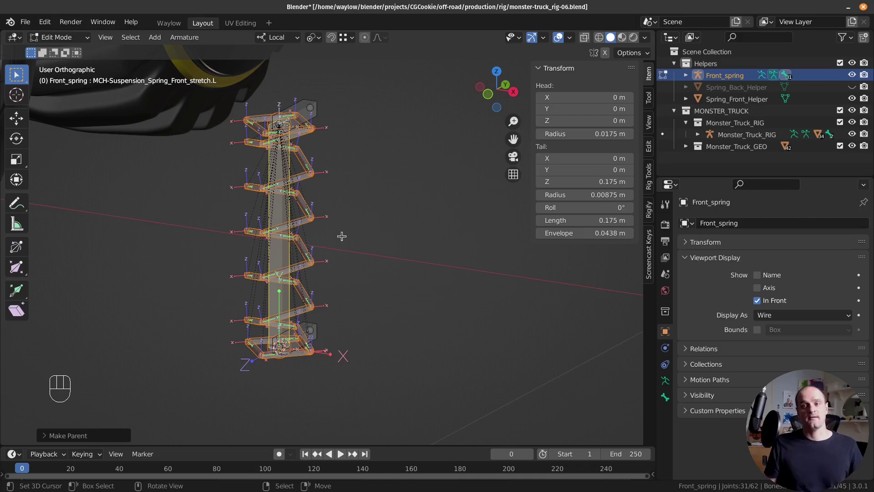
{"action": "key", "text": "Tab"}
{"action": "left_click", "coordinate": [323, 113]}
{"action": "key", "text": "g"}
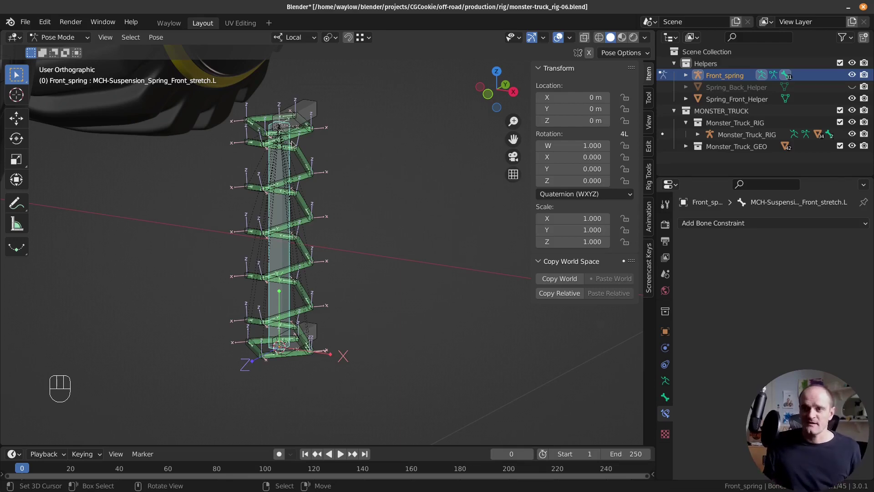
Step: Add a Stretch To constraint from the stretch bone to Top.L with Maintain Volume None, then test-move Top.L
{"action": "right_click", "coordinate": [293, 162]}
{"action": "right_click", "coordinate": [317, 99]}
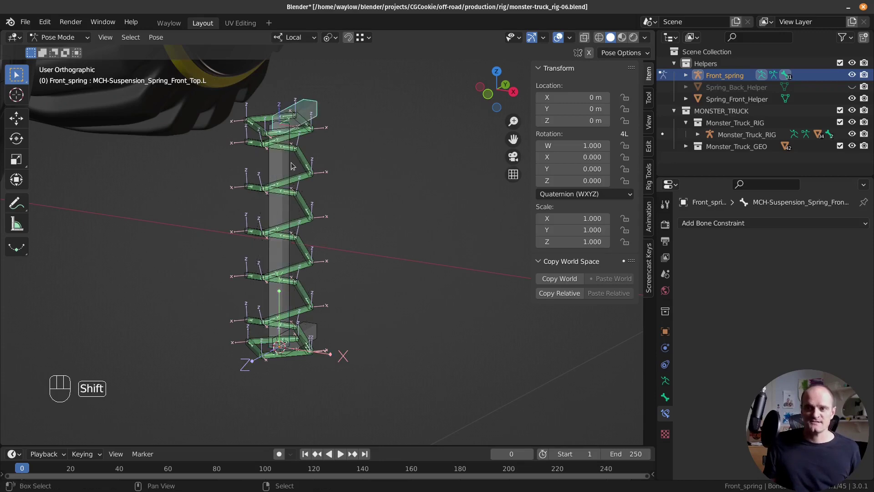
{"action": "right_click", "coordinate": [286, 160]}
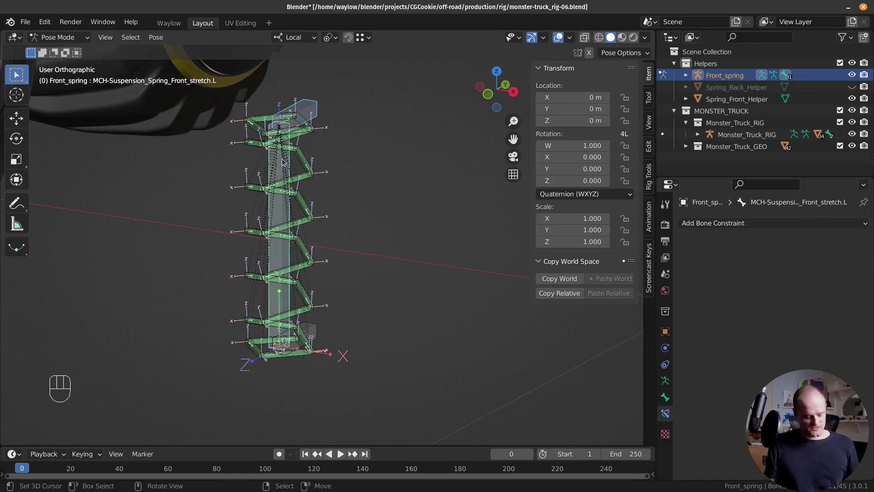
{"action": "key", "text": "ctrl+shift+c"}
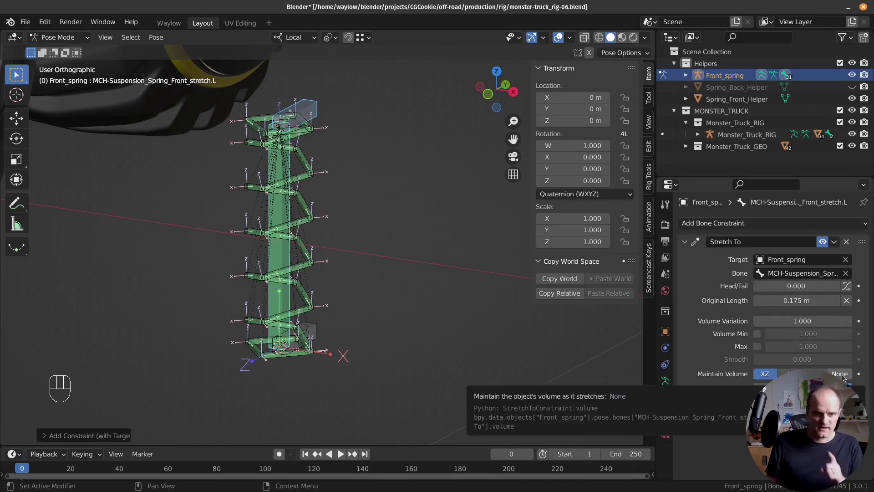
{"action": "left_click", "coordinate": [844, 377]}
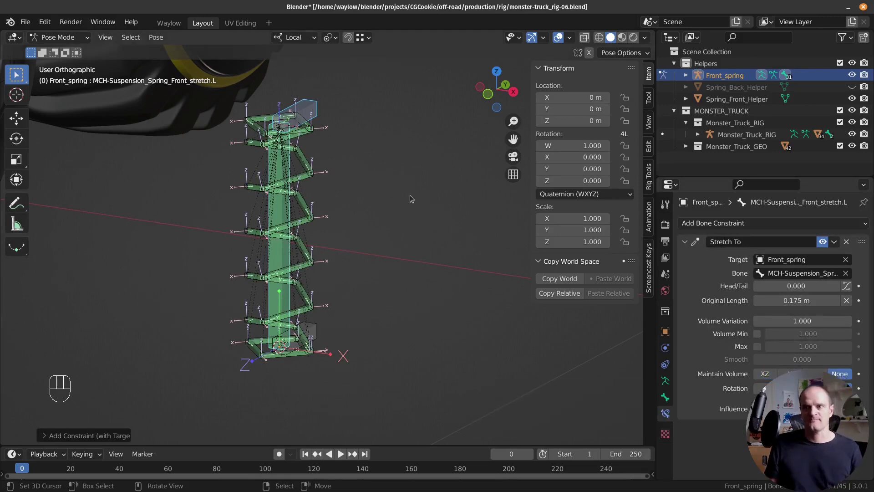
{"action": "right_click", "coordinate": [309, 109]}
{"action": "key", "text": "g"}
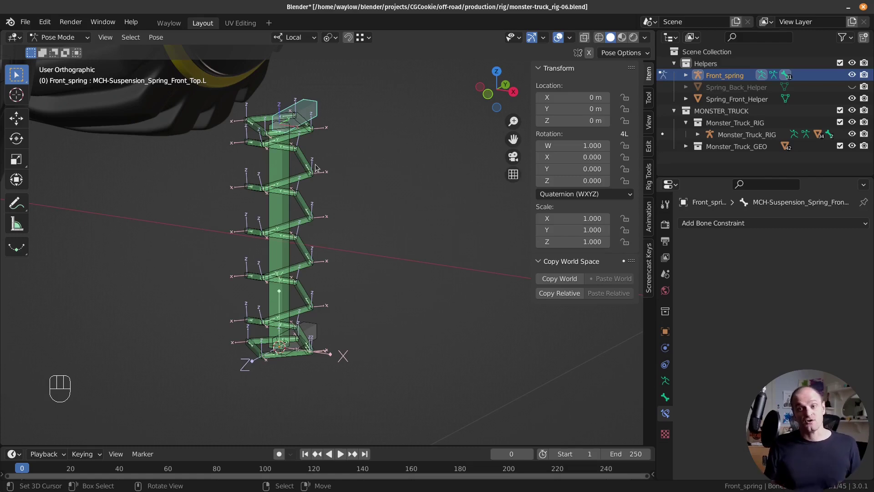
Step: Test the rig, switch to Object Mode and select the Monster_Truck_Suspension_Spring_Front_L mesh
{"action": "right_click", "coordinate": [315, 105]}
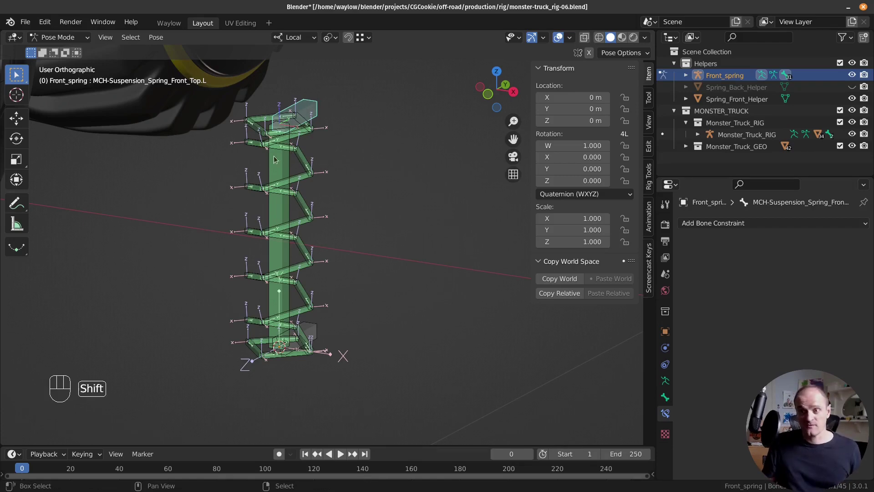
{"action": "right_click", "coordinate": [282, 173]}
{"action": "left_click_drag", "start_coordinate": [377, 322], "coordinate": [346, 336]}
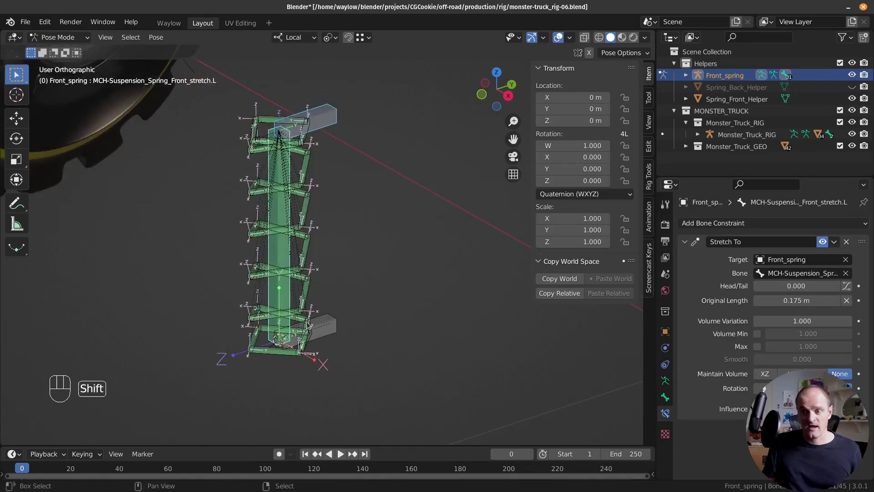
{"action": "middle_click", "coordinate": [328, 321]}
{"action": "left_click_drag", "start_coordinate": [341, 307], "coordinate": [374, 304]}
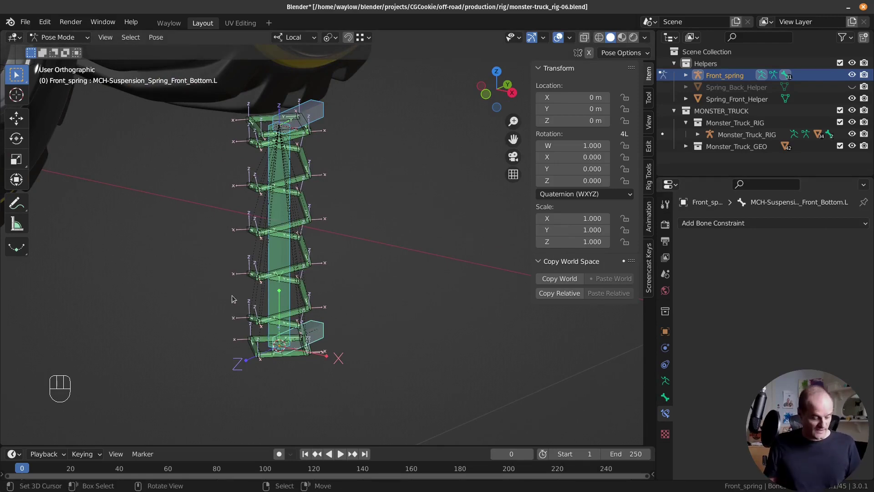
{"action": "key", "text": "shift+w"}
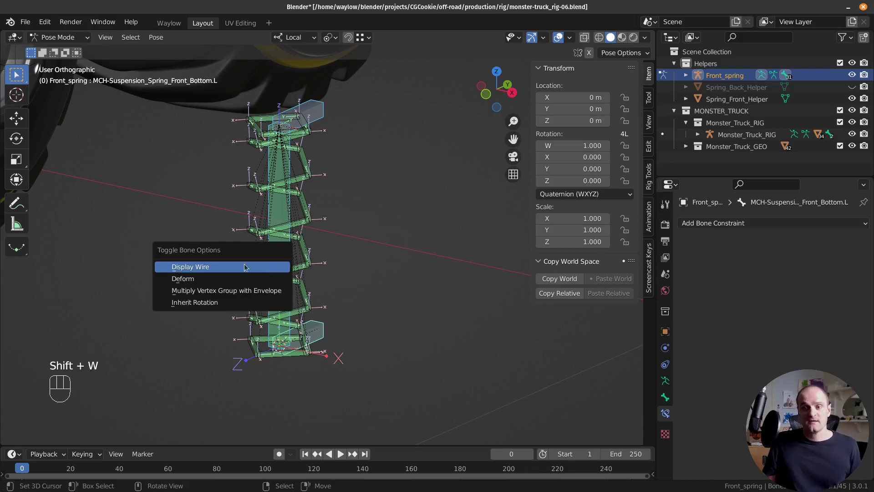
{"action": "left_click", "coordinate": [98, 434]}
{"action": "left_click_drag", "start_coordinate": [149, 438], "coordinate": [152, 392]}
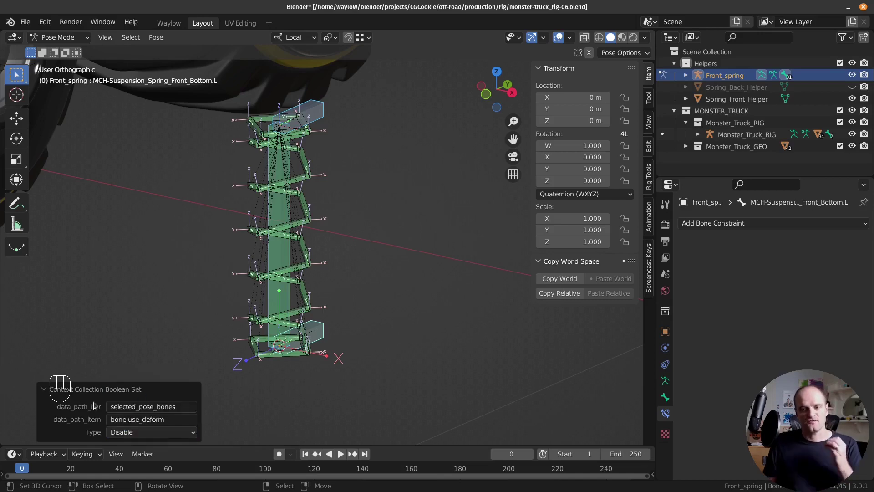
{"action": "left_click_drag", "start_coordinate": [45, 387], "coordinate": [125, 348]}
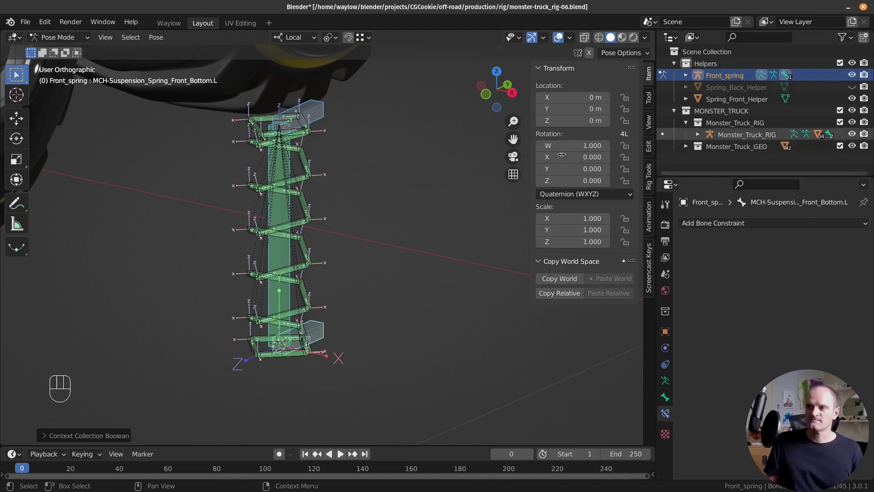
Step: Duplicate the spring as Spring_Front_COPY, move it to the Helpers collection and hide it
{"action": "right_click", "coordinate": [185, 142]}
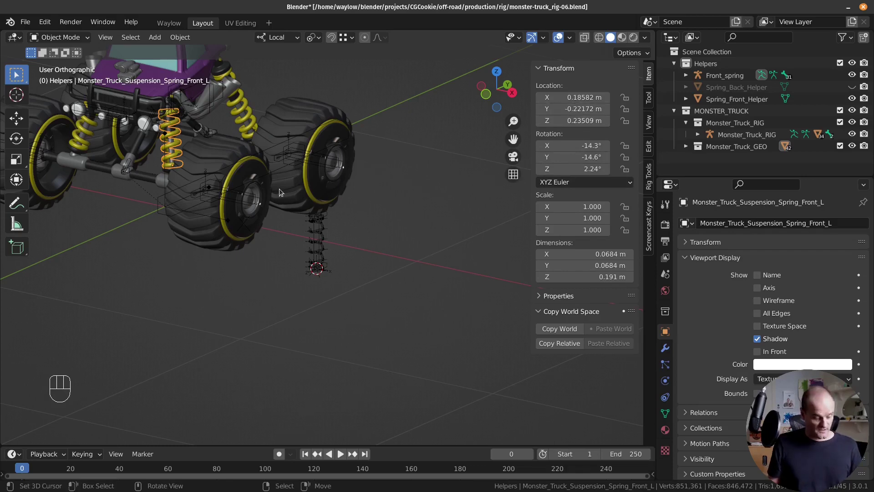
{"action": "key", "text": "shift+d"}
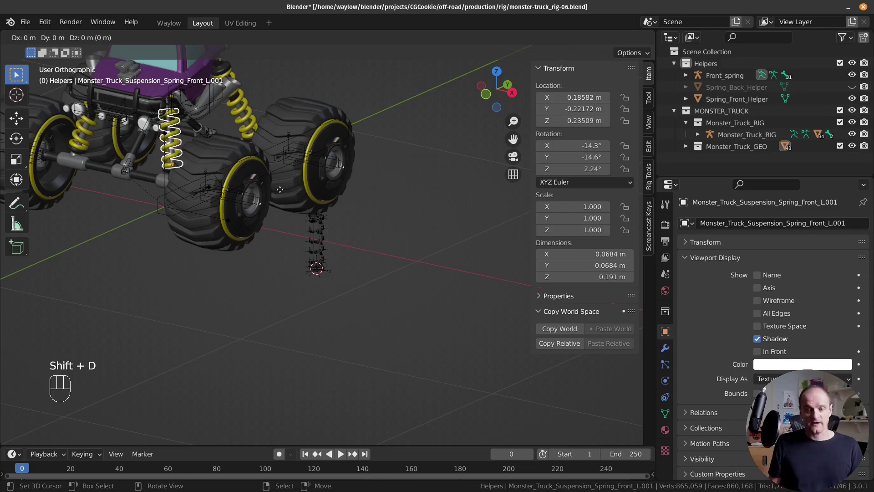
{"action": "key", "text": "F2"}
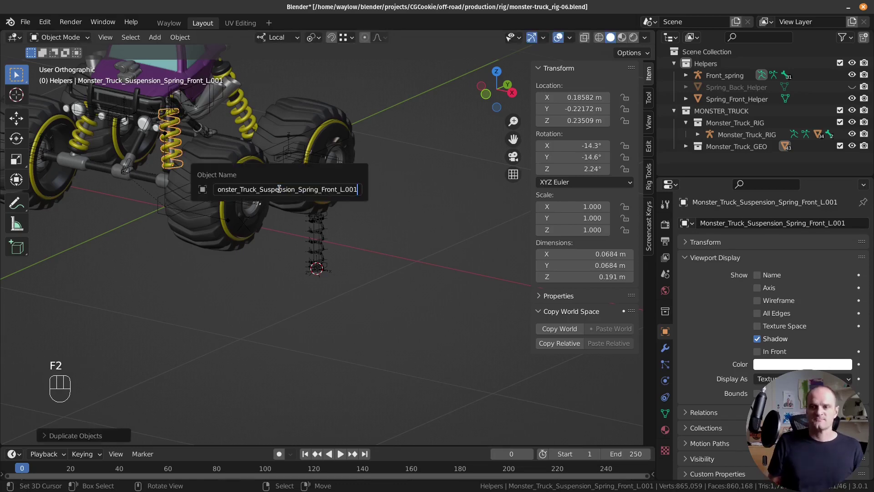
{"action": "key", "text": "BackSpace"}
{"action": "key", "text": "BackSpace"}
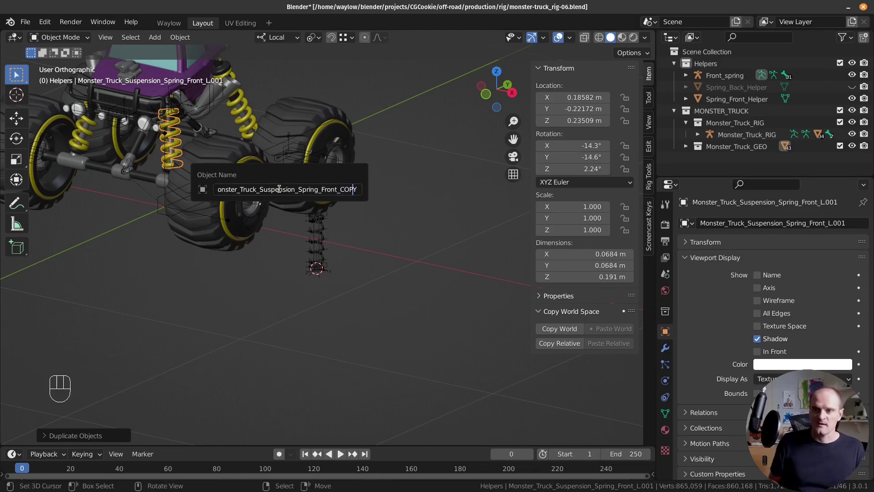
{"action": "key", "text": "Left"}
{"action": "key", "text": "Left"}
{"action": "key", "text": "Left"}
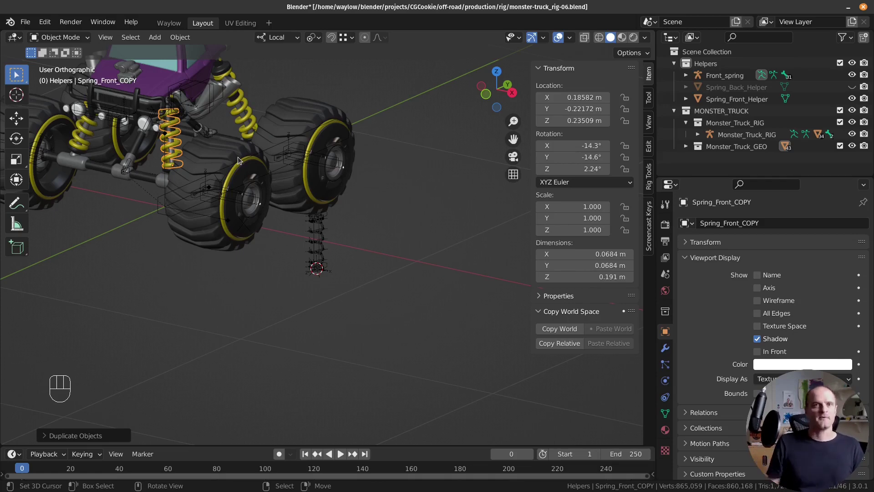
{"action": "key", "text": "m"}
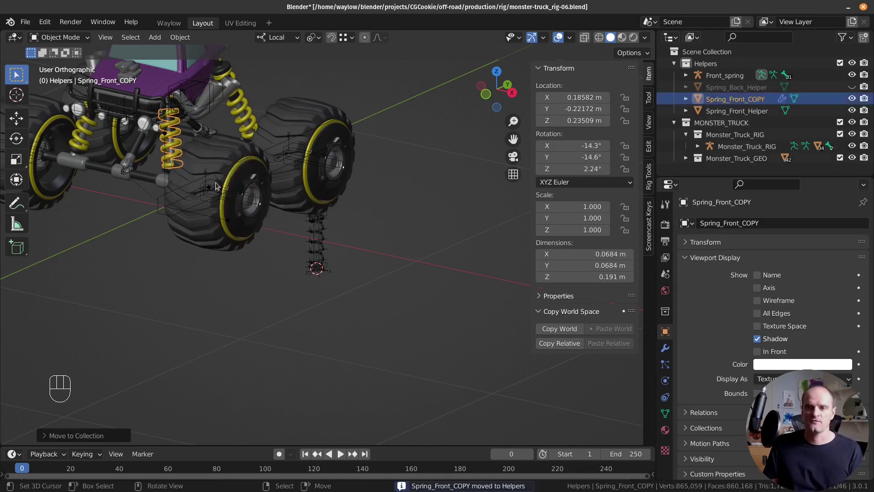
{"action": "left_click_drag", "start_coordinate": [773, 102], "coordinate": [853, 98]}
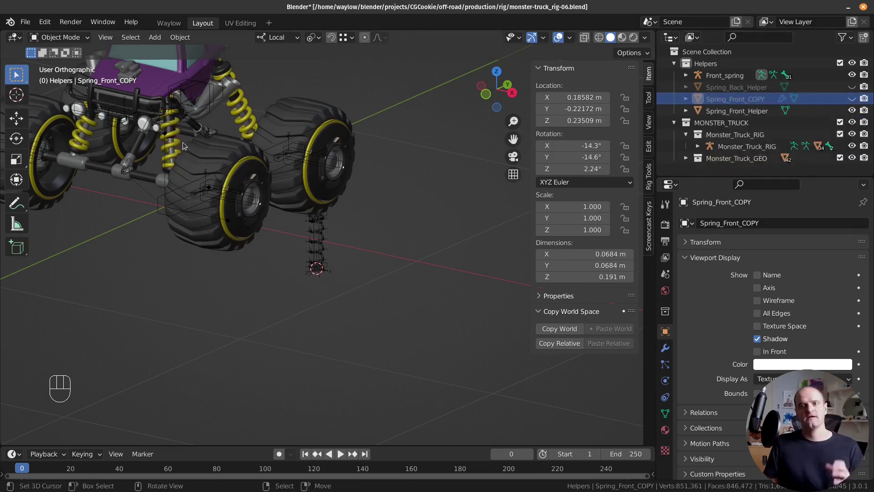
Step: Snap the original front spring to the rig's bottom bone location and clear its rotation with Alt+R
{"action": "right_click", "coordinate": [181, 143]}
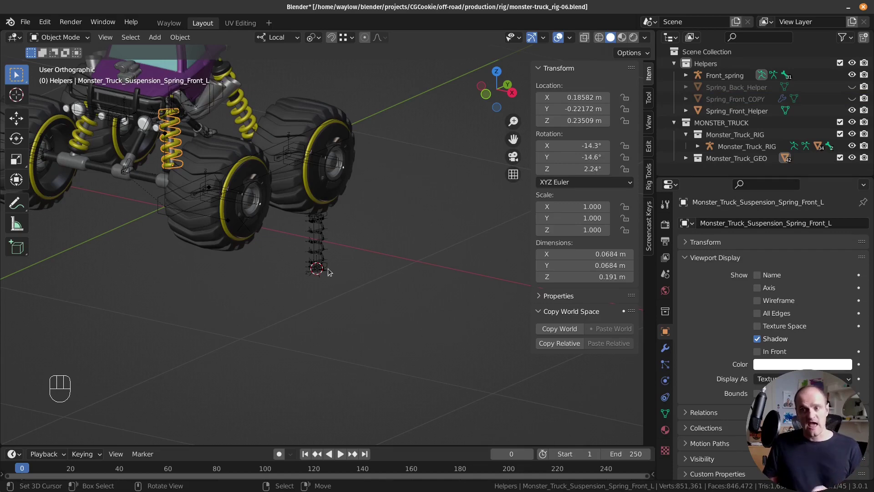
{"action": "right_click", "coordinate": [326, 268]}
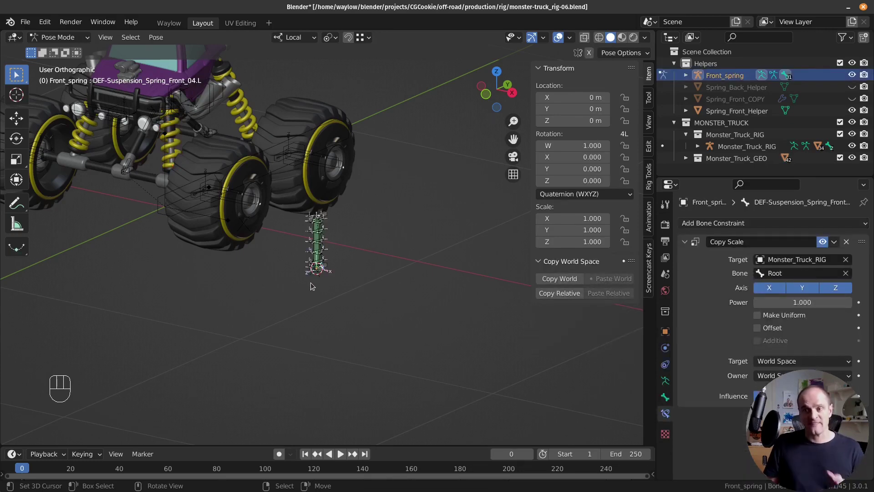
{"action": "right_click", "coordinate": [326, 271]}
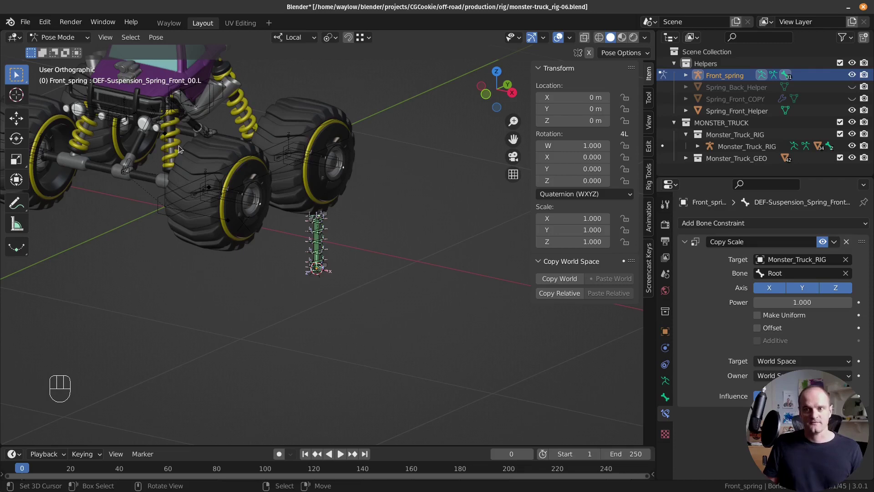
{"action": "right_click", "coordinate": [182, 147]}
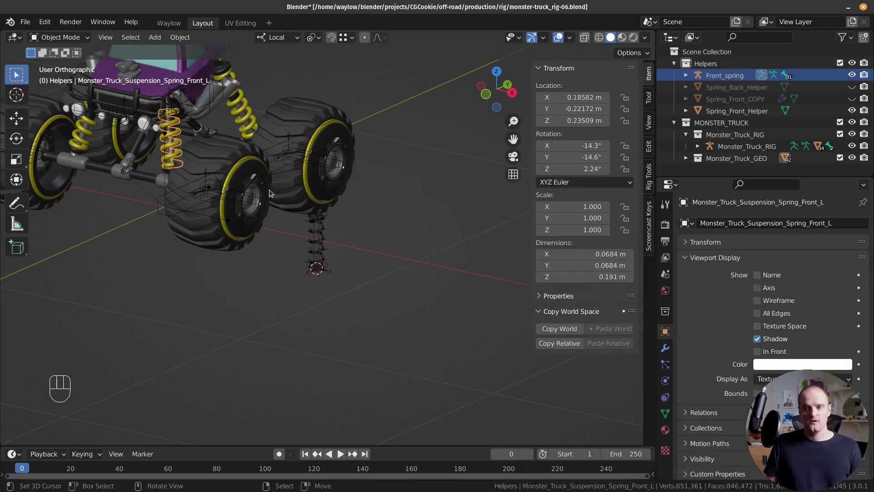
{"action": "key", "text": "shift+s"}
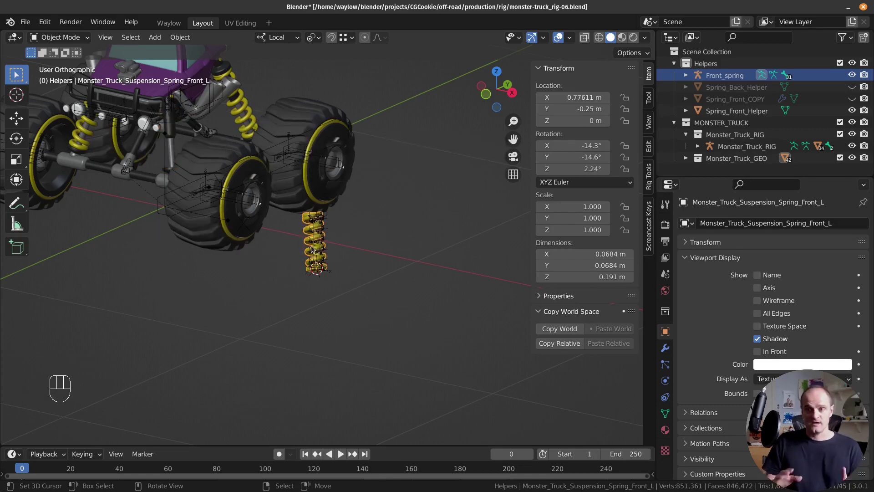
{"action": "key", "text": "KP_1"}
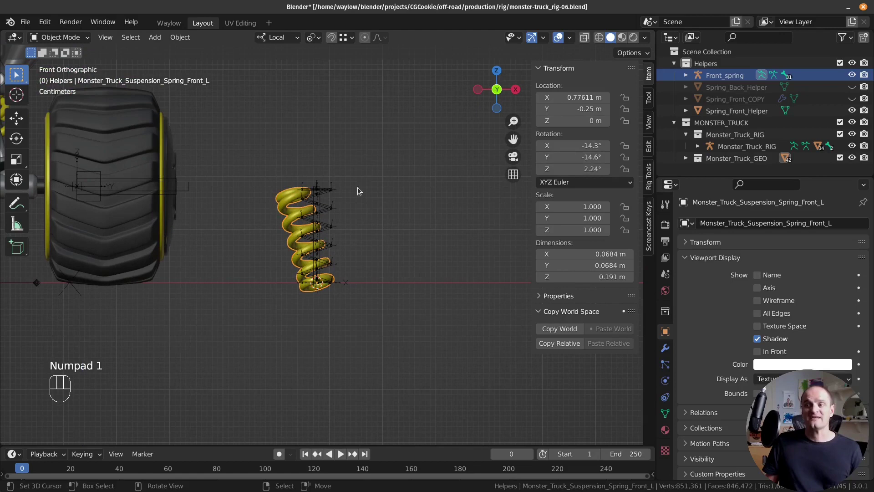
{"action": "key", "text": "alt+r"}
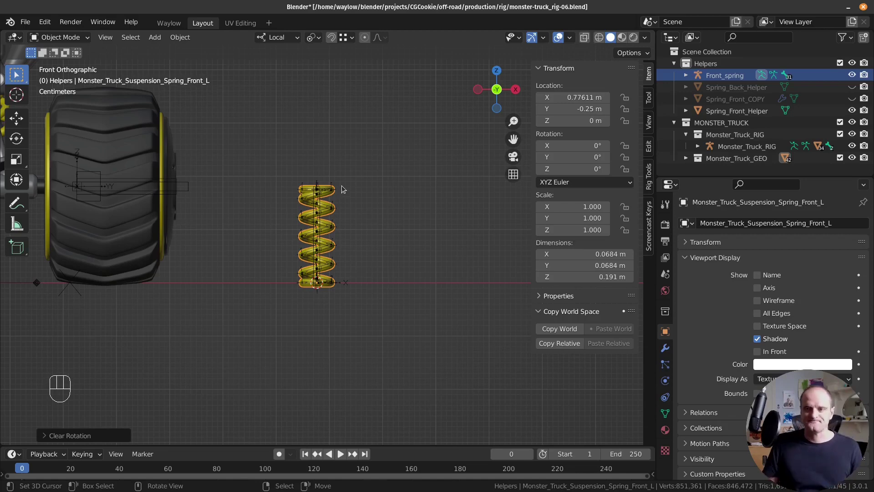
Step: Parent the front spring mesh to the Front_spring armature with automatic weights (Ctrl+P)
{"action": "right_click", "coordinate": [338, 182]}
{"action": "left_click_drag", "start_coordinate": [337, 181], "coordinate": [300, 195]}
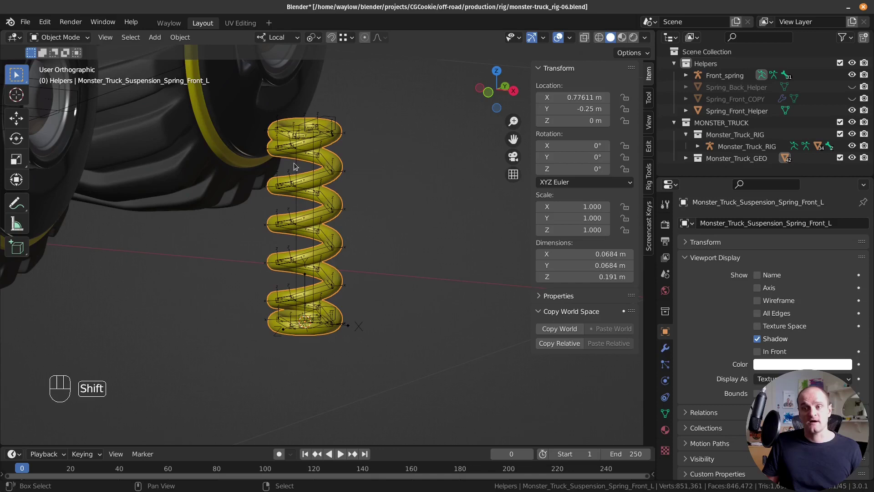
{"action": "right_click", "coordinate": [302, 167]}
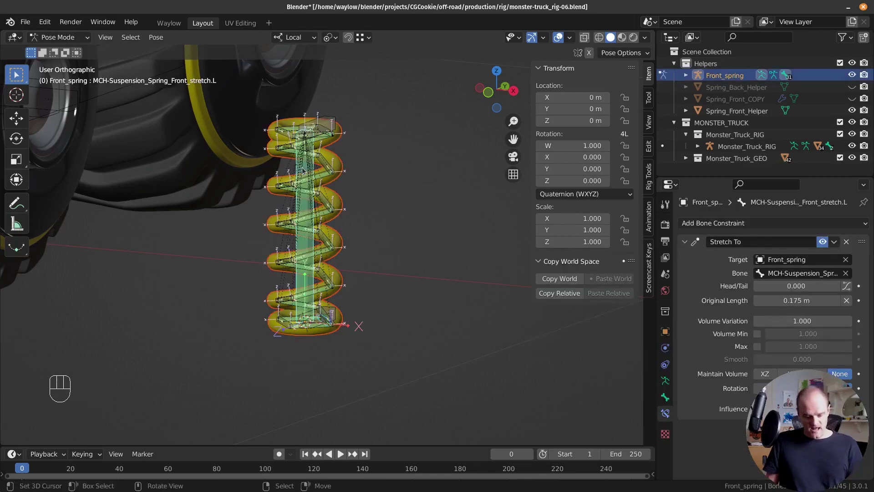
{"action": "key", "text": "ctrl+p"}
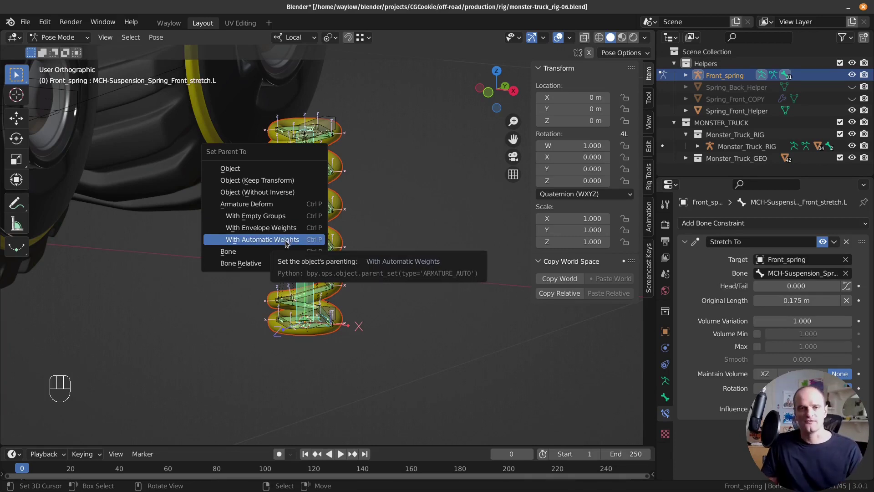
{"action": "right_click", "coordinate": [327, 115]}
{"action": "middle_click", "coordinate": [324, 122]}
{"action": "key", "text": "g"}
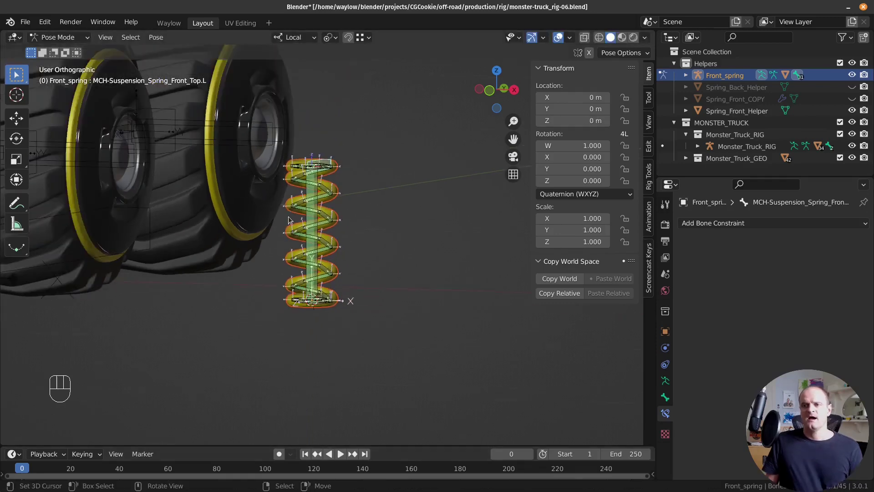
Step: Return to Object Mode and check the spring now carries an Armature modifier
{"action": "left_click_drag", "start_coordinate": [302, 248], "coordinate": [311, 294]}
{"action": "left_click", "coordinate": [311, 294]}
{"action": "key", "text": "g"}
{"action": "left_click_drag", "start_coordinate": [327, 294], "coordinate": [337, 229]}
{"action": "left_click_drag", "start_coordinate": [340, 230], "coordinate": [377, 240]}
Step: Move the spring's Armature modifier above Subdivision and collapse both modifier panels
{"action": "right_click", "coordinate": [373, 248]}
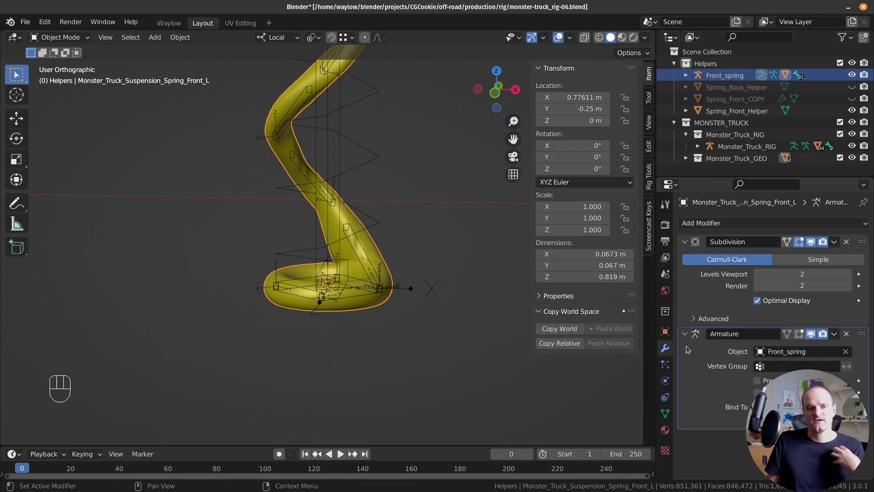
{"action": "left_click_drag", "start_coordinate": [866, 333], "coordinate": [860, 239]}
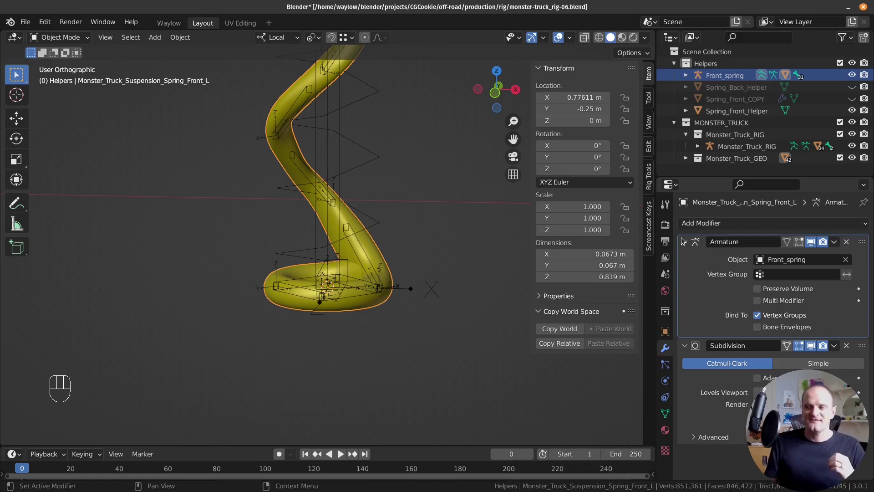
{"action": "left_click_drag", "start_coordinate": [684, 239], "coordinate": [691, 262]}
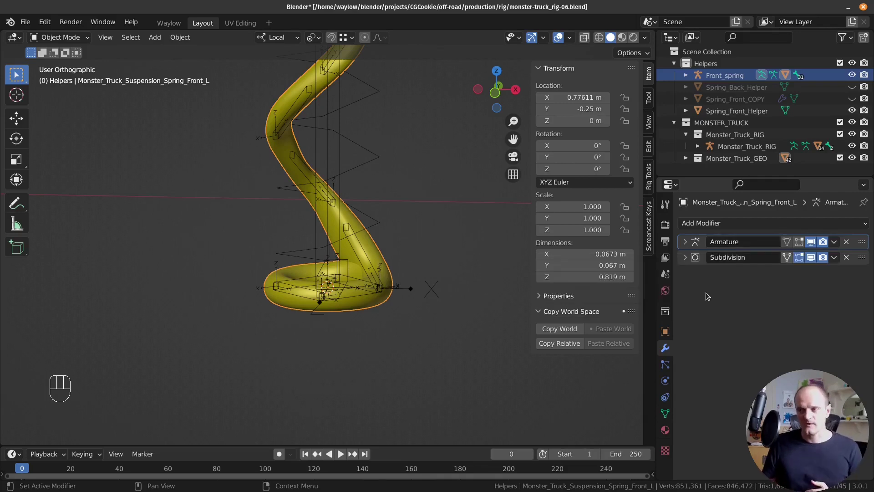
{"action": "right_click", "coordinate": [351, 219]}
Step: In Edit Mode, show armature deformation on the cage and select a vertex loop on the bent spring
{"action": "key", "text": "Tab"}
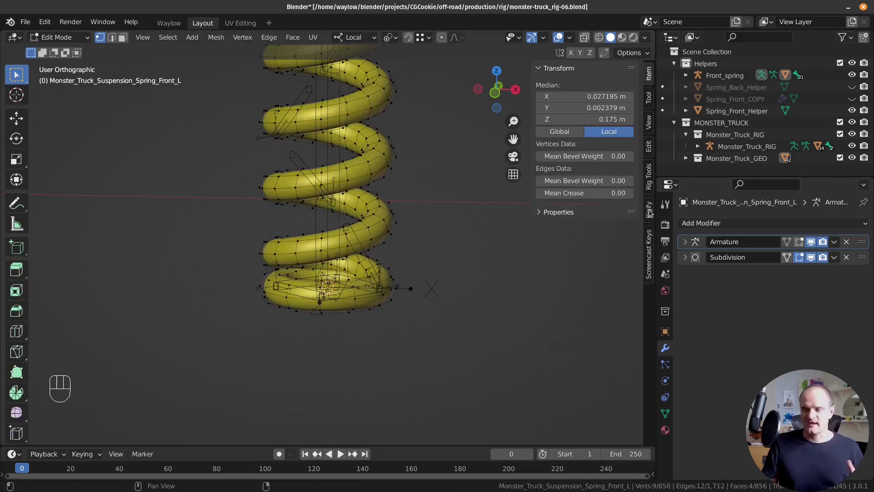
{"action": "left_click", "coordinate": [802, 245]}
{"action": "left_click", "coordinate": [792, 241]}
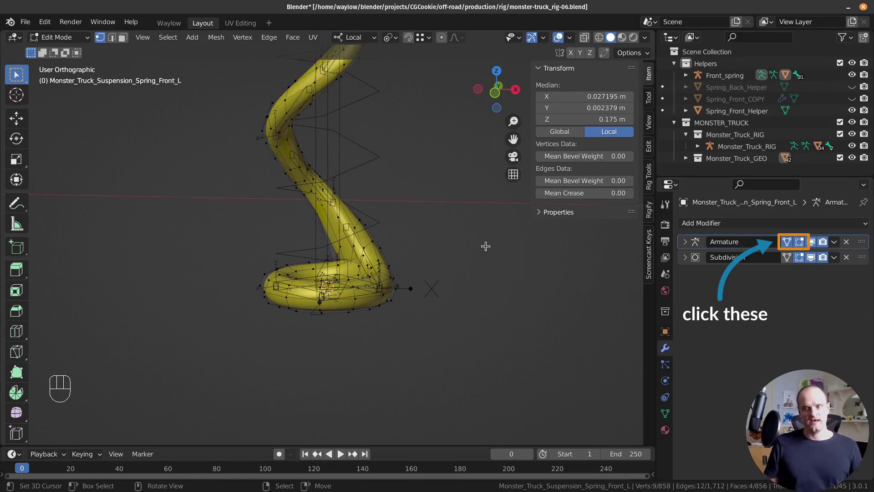
{"action": "left_click", "coordinate": [390, 191]}
{"action": "left_click", "coordinate": [386, 204]}
{"action": "double_click", "coordinate": [390, 195]}
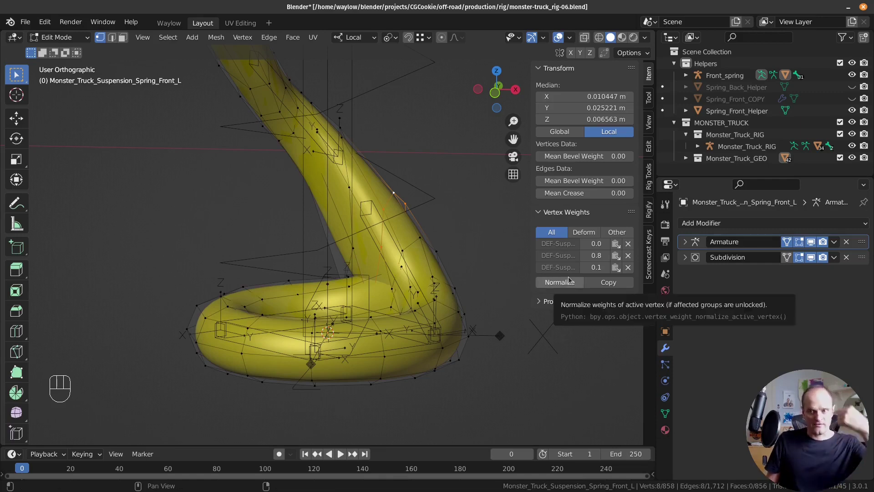
{"action": "left_click", "coordinate": [572, 282]}
{"action": "left_click", "coordinate": [617, 285]}
Step: Select the next vertex loop on the bent section and normalize its weights
{"action": "middle_click", "coordinate": [361, 166]}
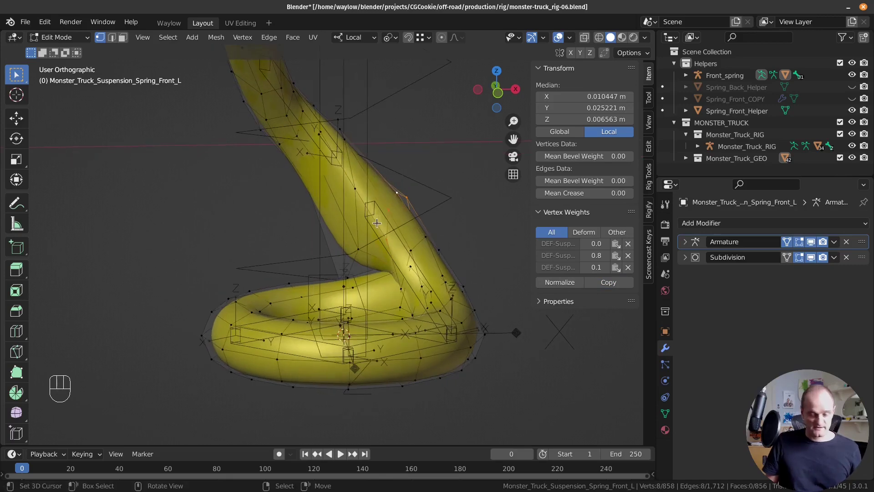
{"action": "left_click_drag", "start_coordinate": [364, 220], "coordinate": [341, 214]}
{"action": "middle_click", "coordinate": [341, 180]}
{"action": "middle_click", "coordinate": [343, 159]}
{"action": "left_click", "coordinate": [351, 187]}
{"action": "left_click_drag", "start_coordinate": [339, 170], "coordinate": [320, 168]}
{"action": "double_click", "coordinate": [326, 149]}
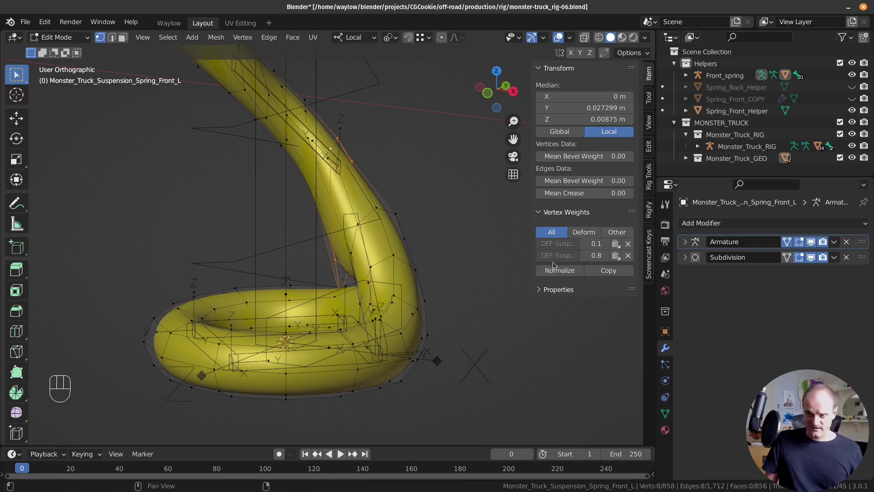
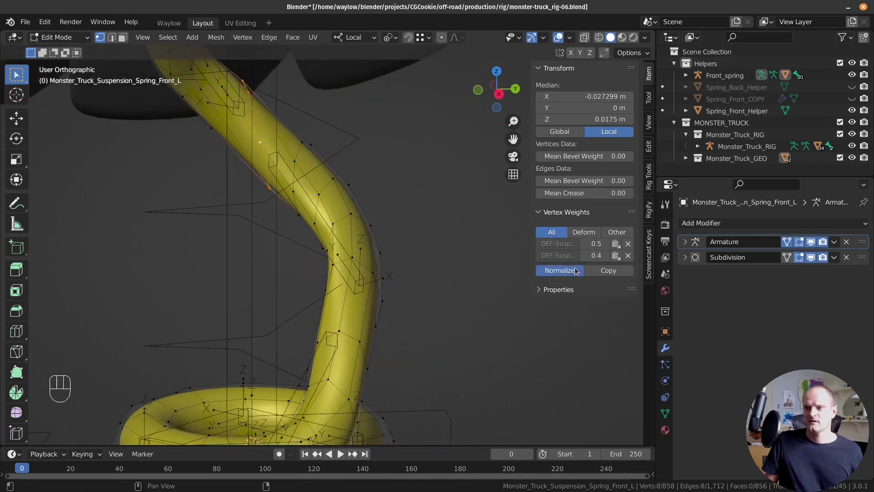
{"action": "left_click", "coordinate": [599, 268]}
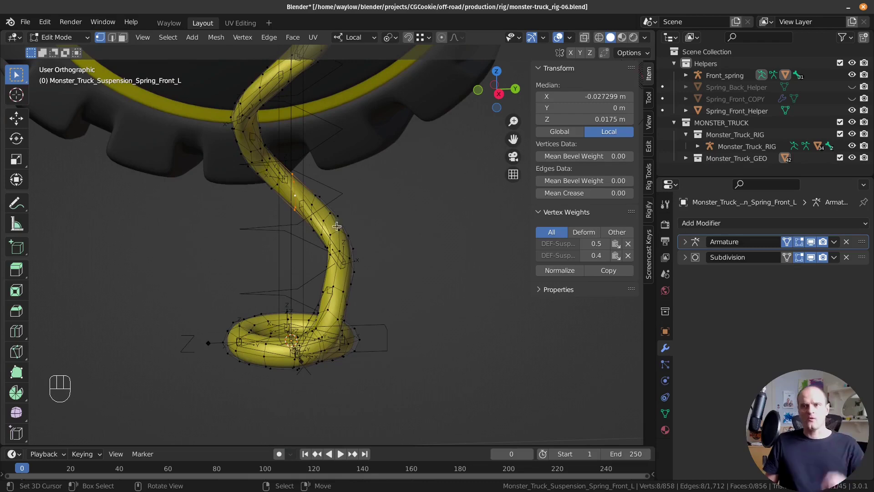
Step: Select another vertex loop on the spring coil showing weights 0.1 and 0.8 across two DEF bones
{"action": "left_click_drag", "start_coordinate": [314, 210], "coordinate": [394, 221]}
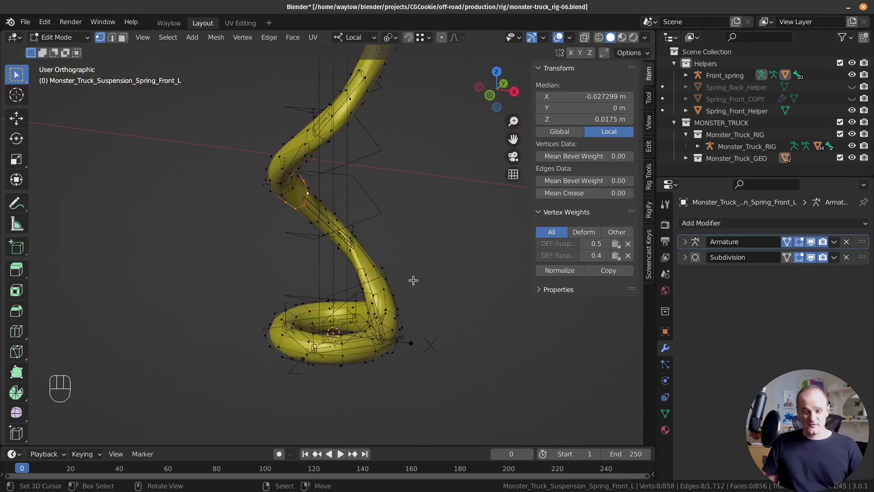
{"action": "left_click_drag", "start_coordinate": [364, 295], "coordinate": [294, 213]}
{"action": "left_click_drag", "start_coordinate": [314, 222], "coordinate": [331, 201]}
{"action": "left_click_drag", "start_coordinate": [230, 158], "coordinate": [237, 205]}
{"action": "left_click_drag", "start_coordinate": [213, 180], "coordinate": [197, 180]}
{"action": "left_click", "coordinate": [244, 178]}
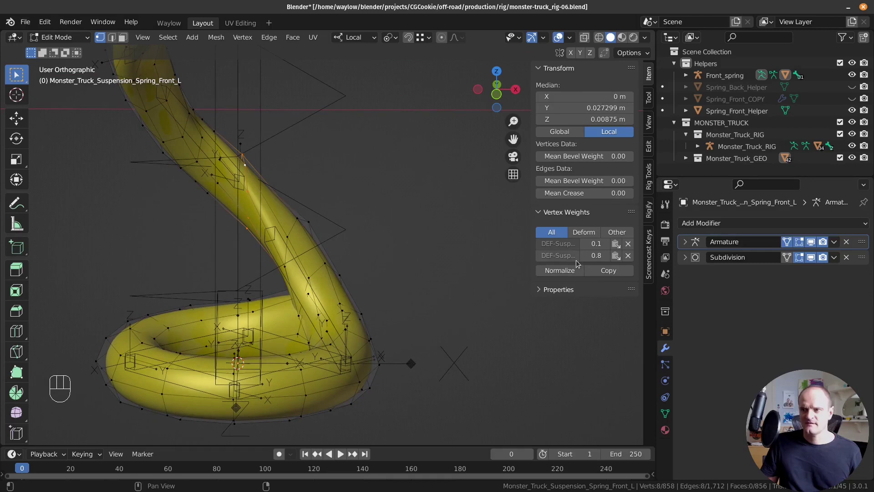
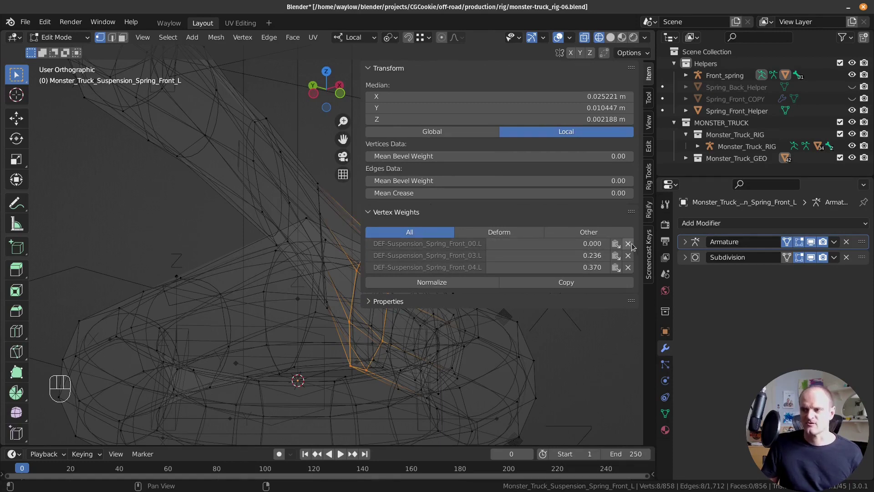
Step: Remove the stray DEF-Suspension_Spring_Front_00.L weight from this loop and normalize the rest
{"action": "double_click", "coordinate": [634, 245]}
{"action": "key", "text": "ctrl+z"}
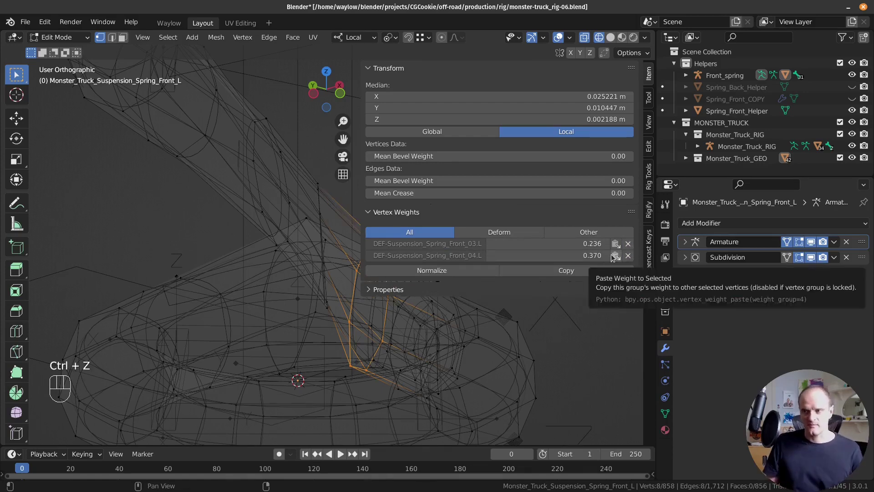
{"action": "left_click", "coordinate": [498, 271]}
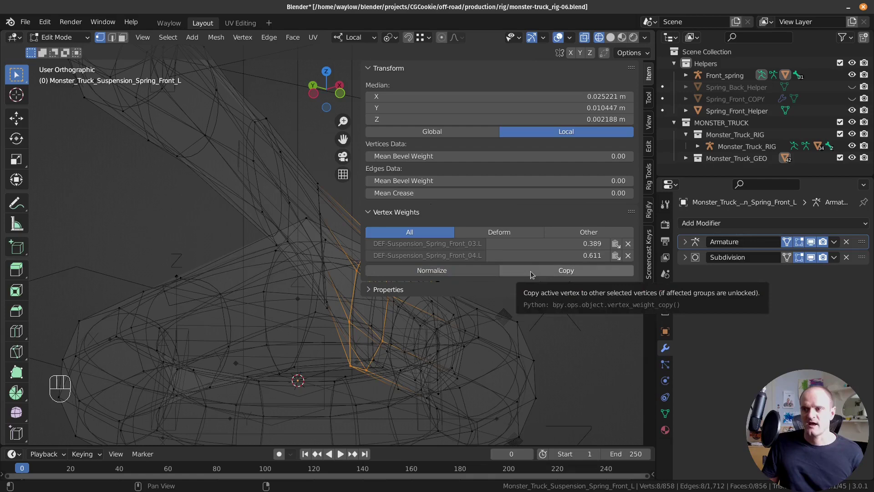
{"action": "left_click", "coordinate": [534, 273]}
{"action": "left_click_drag", "start_coordinate": [305, 277], "coordinate": [231, 267]}
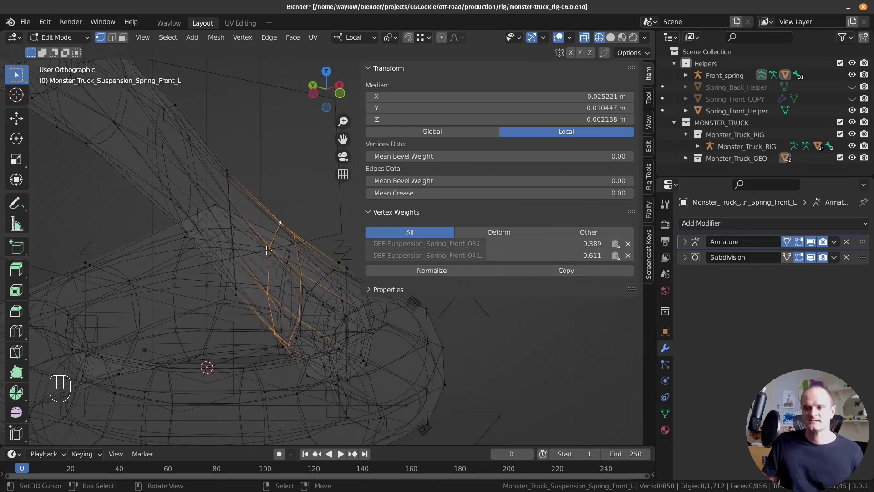
{"action": "right_click", "coordinate": [265, 248]}
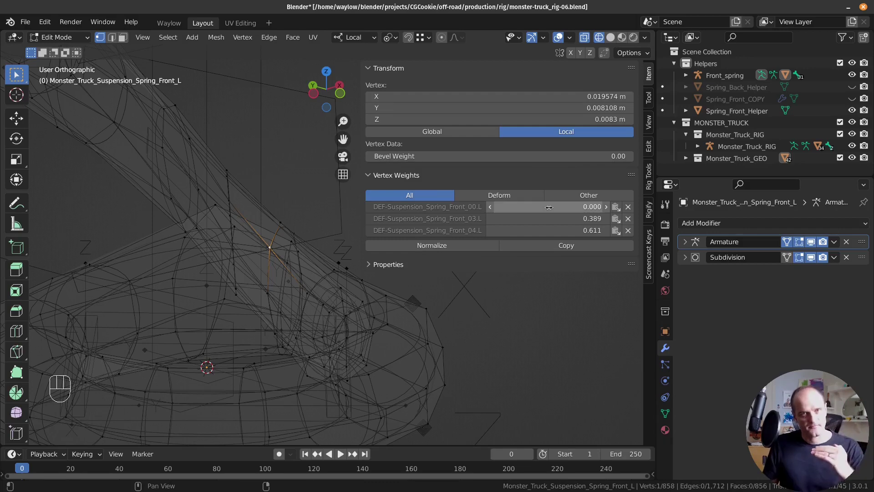
{"action": "left_click_drag", "start_coordinate": [329, 267], "coordinate": [312, 279]}
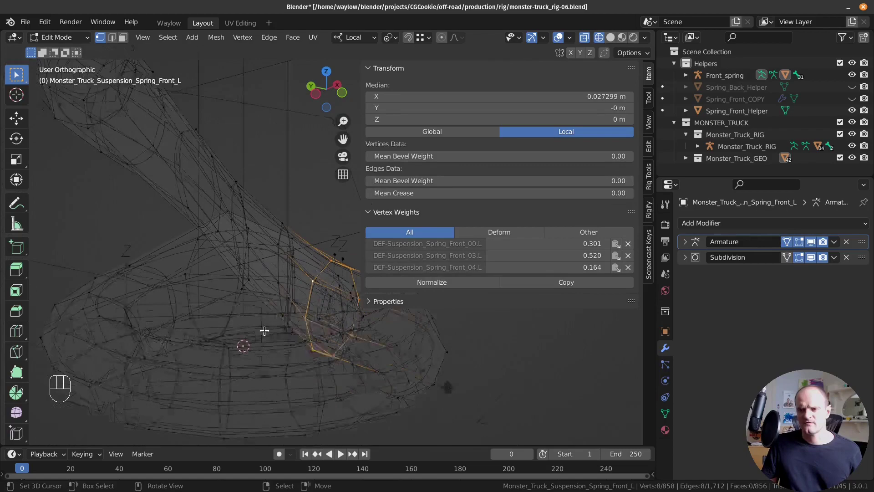
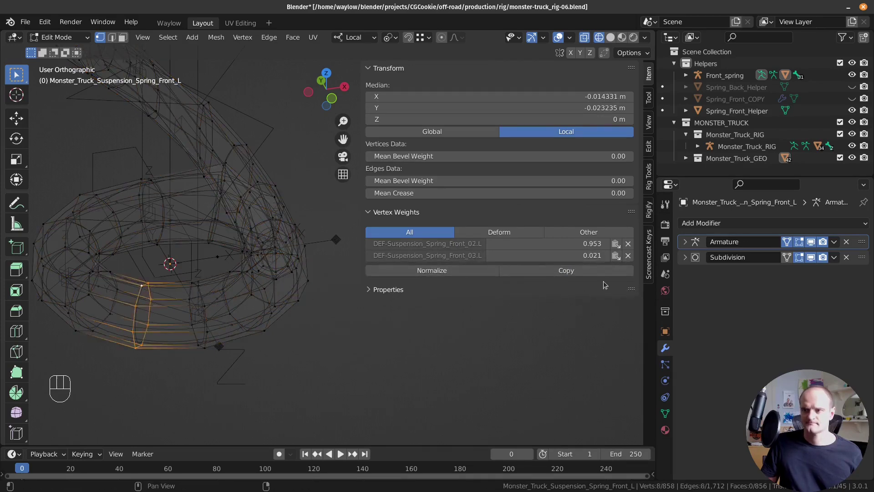
Step: Normalize the weights on the next loop and move on to another loop along the spring
{"action": "left_click", "coordinate": [488, 269]}
{"action": "left_click", "coordinate": [513, 272]}
{"action": "left_click_drag", "start_coordinate": [192, 298], "coordinate": [177, 290]}
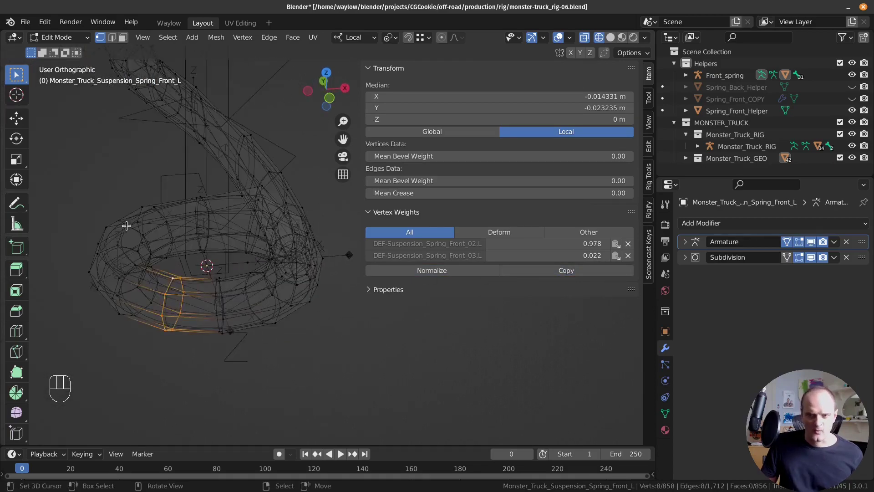
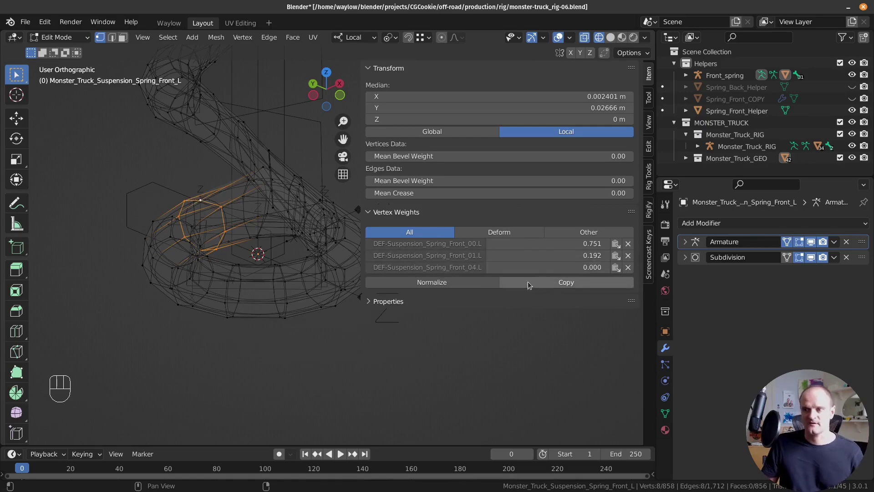
{"action": "left_click_drag", "start_coordinate": [502, 284], "coordinate": [520, 286]}
{"action": "middle_click", "coordinate": [172, 257]}
{"action": "middle_click", "coordinate": [196, 255]}
{"action": "left_click", "coordinate": [200, 254]}
{"action": "left_click_drag", "start_coordinate": [208, 238], "coordinate": [197, 233]}
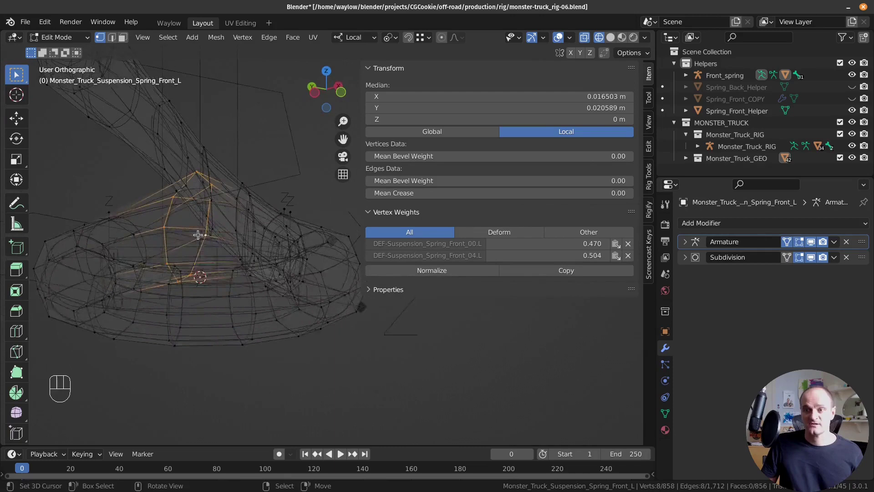
{"action": "double_click", "coordinate": [109, 297]}
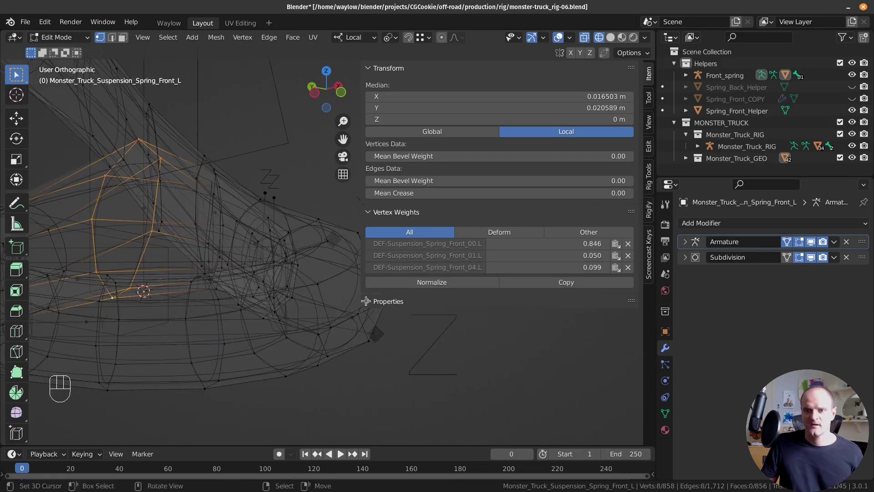
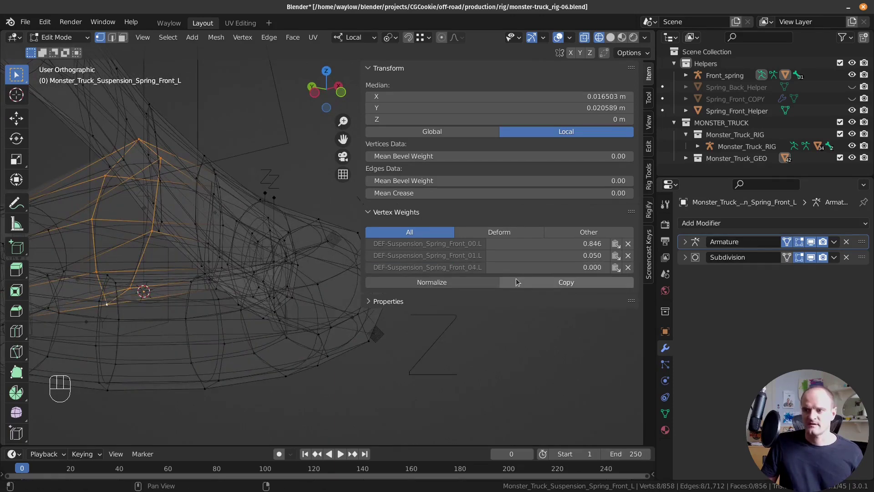
Step: Clean the weights on further loops toward the spring's end, removing unwanted bone influence
{"action": "left_click_drag", "start_coordinate": [477, 281], "coordinate": [538, 286]}
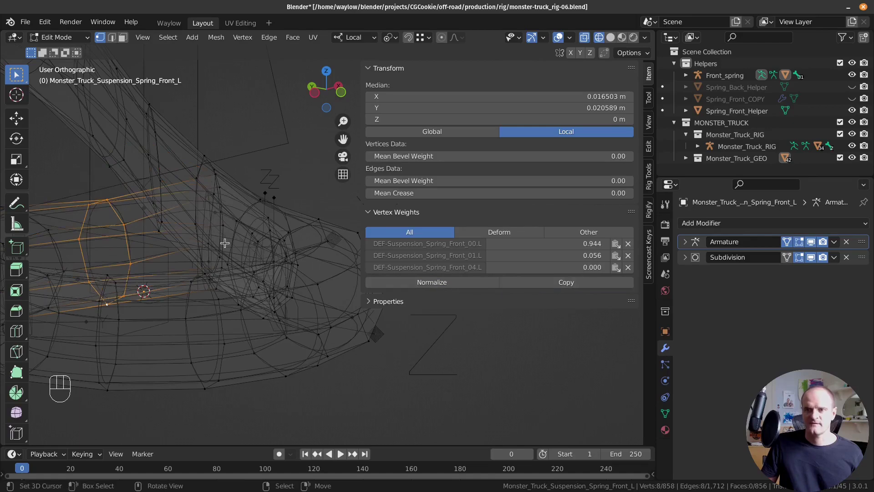
{"action": "left_click_drag", "start_coordinate": [194, 274], "coordinate": [222, 261]}
{"action": "left_click", "coordinate": [217, 215]}
{"action": "left_click_drag", "start_coordinate": [244, 246], "coordinate": [230, 258]}
{"action": "double_click", "coordinate": [212, 283]}
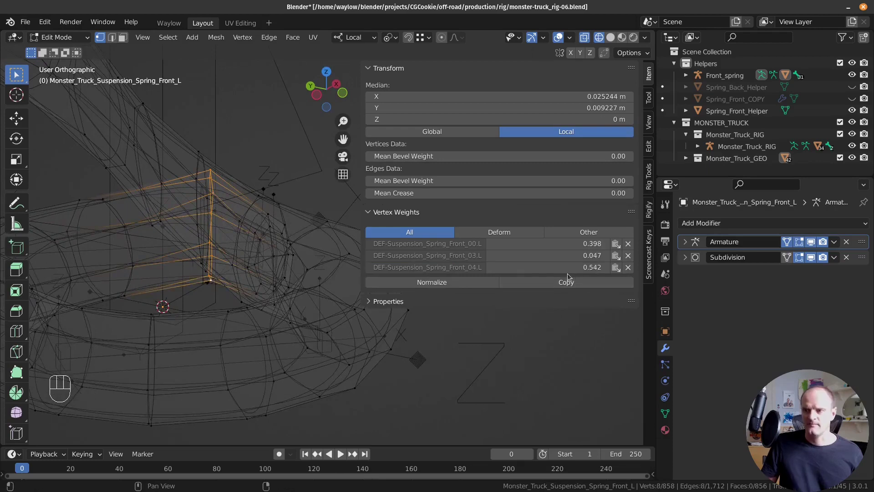
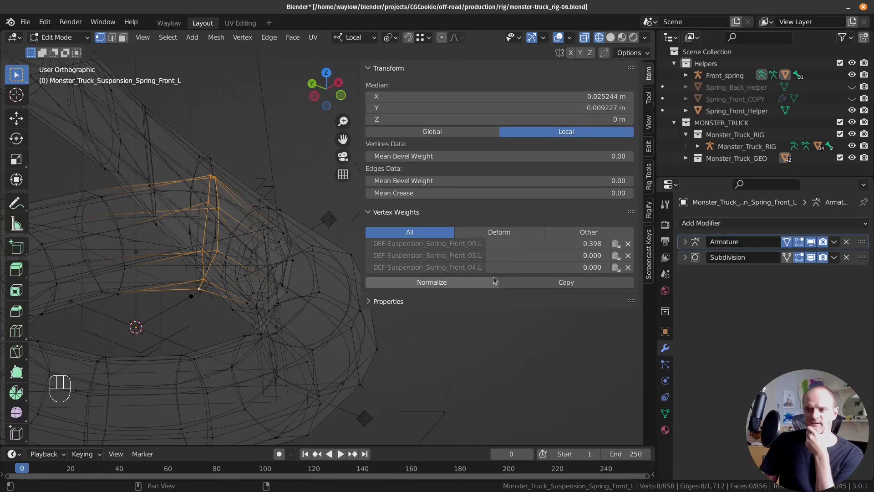
{"action": "left_click_drag", "start_coordinate": [310, 262], "coordinate": [311, 256]}
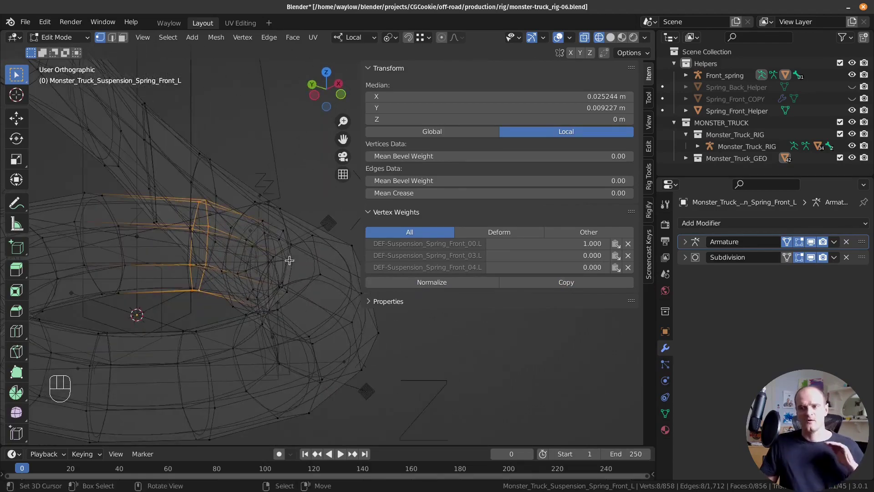
{"action": "left_click_drag", "start_coordinate": [238, 248], "coordinate": [244, 231]}
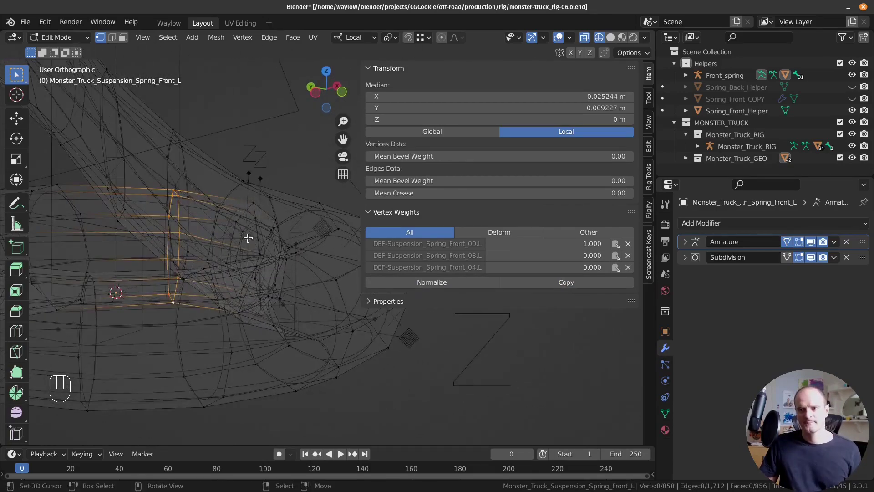
{"action": "left_click", "coordinate": [257, 249]}
Step: Weight the spring's end loop fully to DEF-Suspension_Spring_Front_00.L at 1.0
{"action": "middle_click", "coordinate": [266, 248]}
{"action": "key", "text": "ctrl+KP_Add"}
{"action": "left_click_drag", "start_coordinate": [452, 260], "coordinate": [483, 265]}
{"action": "left_click", "coordinate": [538, 264]}
{"action": "left_click_drag", "start_coordinate": [240, 256], "coordinate": [241, 238]}
{"action": "left_click_drag", "start_coordinate": [241, 274], "coordinate": [261, 323]}
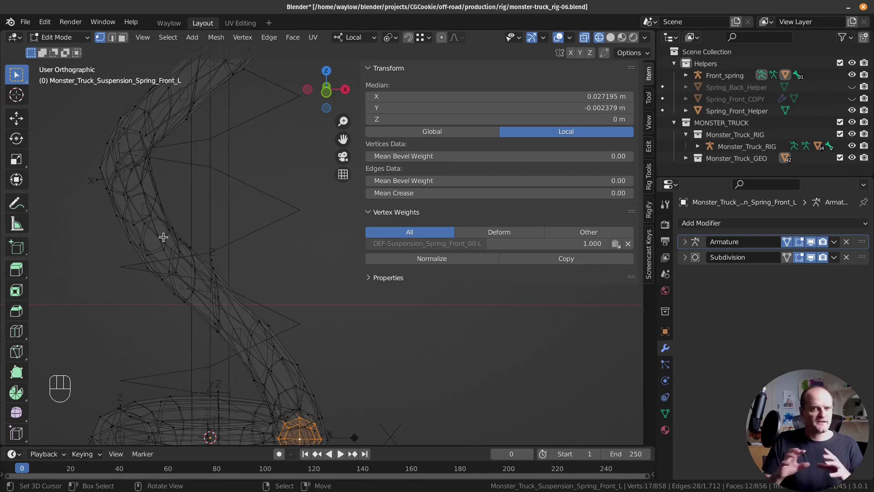
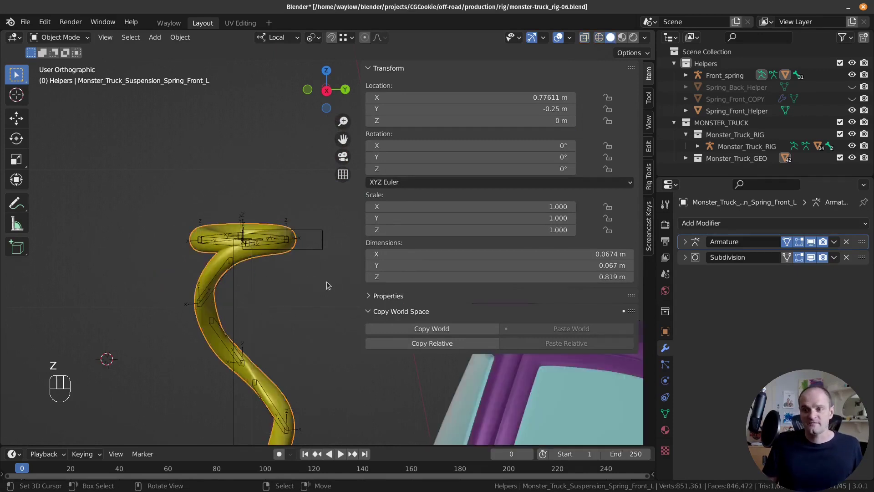
Step: With the truck in Solid shading, test-stretch the Front_spring top bone upward and reset it (Alt+G)
{"action": "left_click_drag", "start_coordinate": [298, 292], "coordinate": [257, 177]}
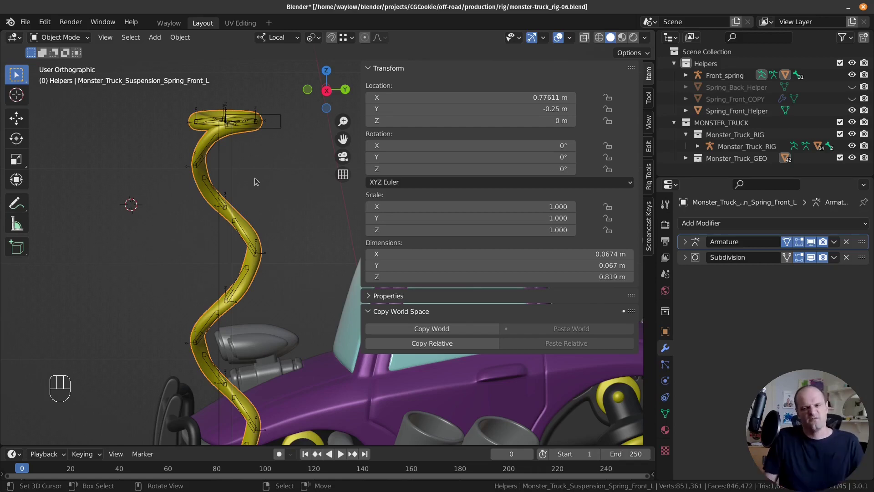
{"action": "left_click_drag", "start_coordinate": [232, 251], "coordinate": [197, 192]}
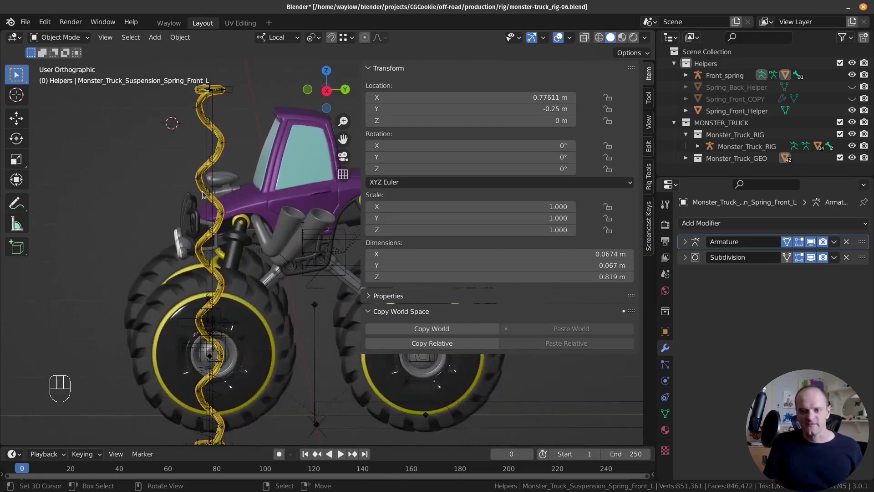
{"action": "left_click_drag", "start_coordinate": [217, 184], "coordinate": [218, 218]}
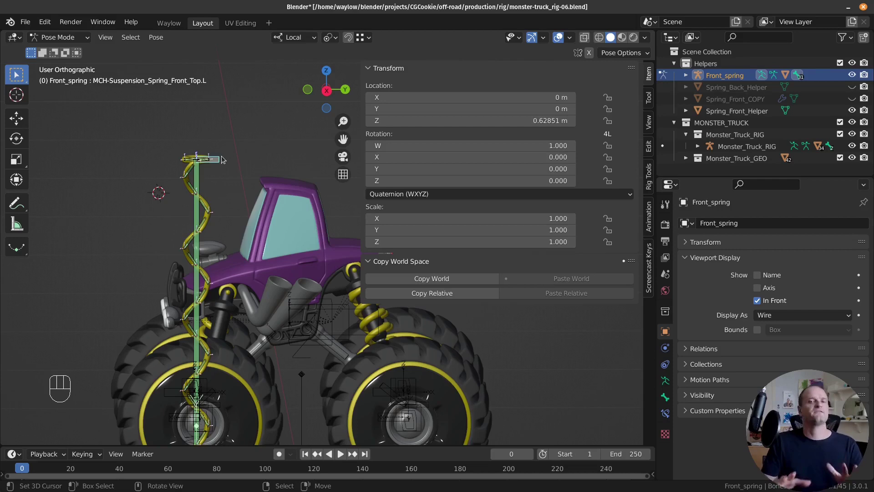
{"action": "key", "text": "alt+g"}
Step: Switch to front view and select the front suspension mesh in Object Mode
{"action": "key", "text": "KP_1"}
{"action": "left_click_drag", "start_coordinate": [314, 339], "coordinate": [310, 310]}
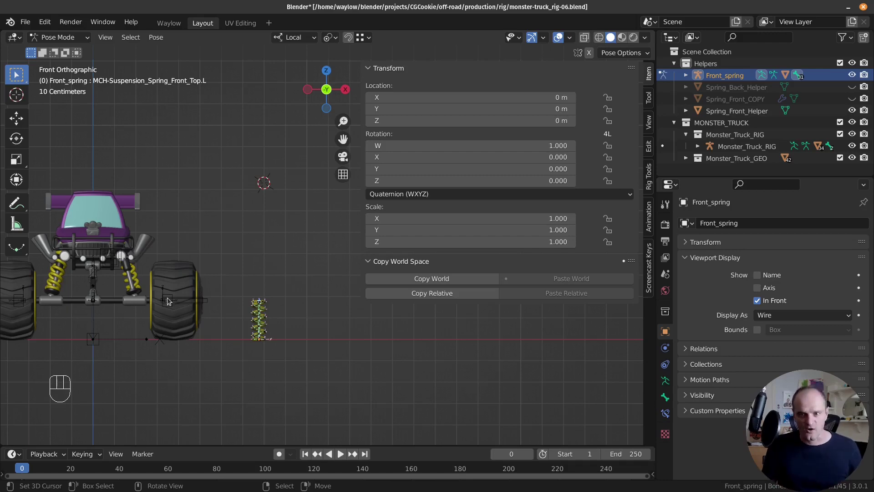
{"action": "left_click_drag", "start_coordinate": [148, 307], "coordinate": [119, 325]}
{"action": "right_click", "coordinate": [147, 275]}
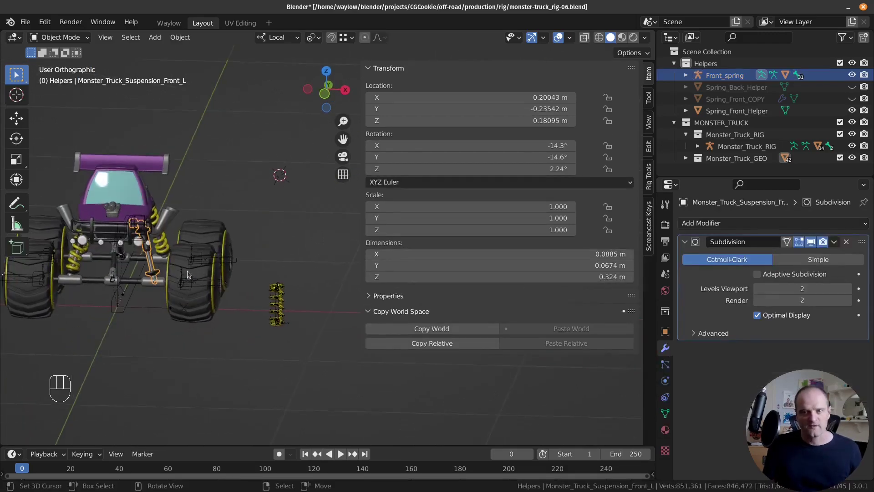